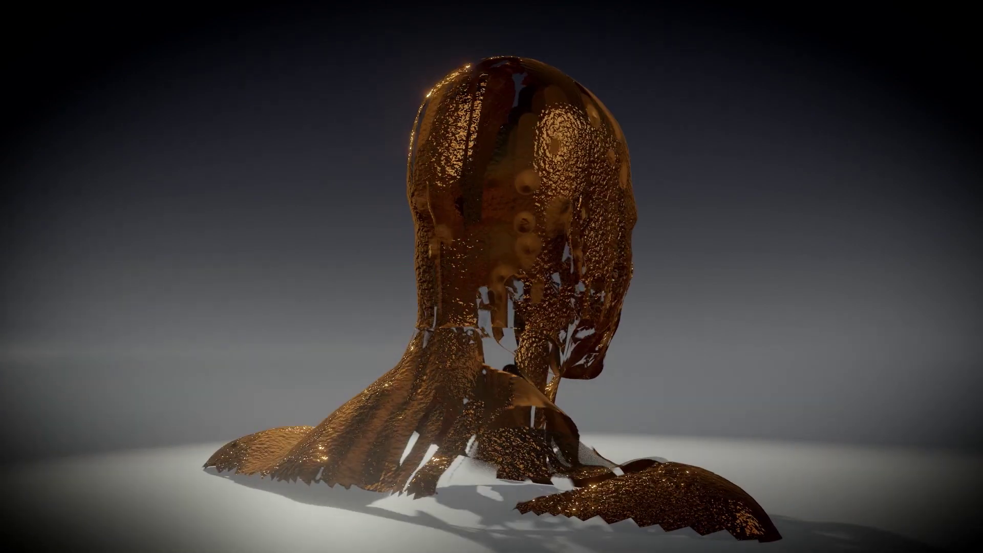
# Step: Bring up the Add menu in the 3D viewport to reach the mesh primitives
pyautogui.click(496, 249)
pyautogui.press('ctrl+a')
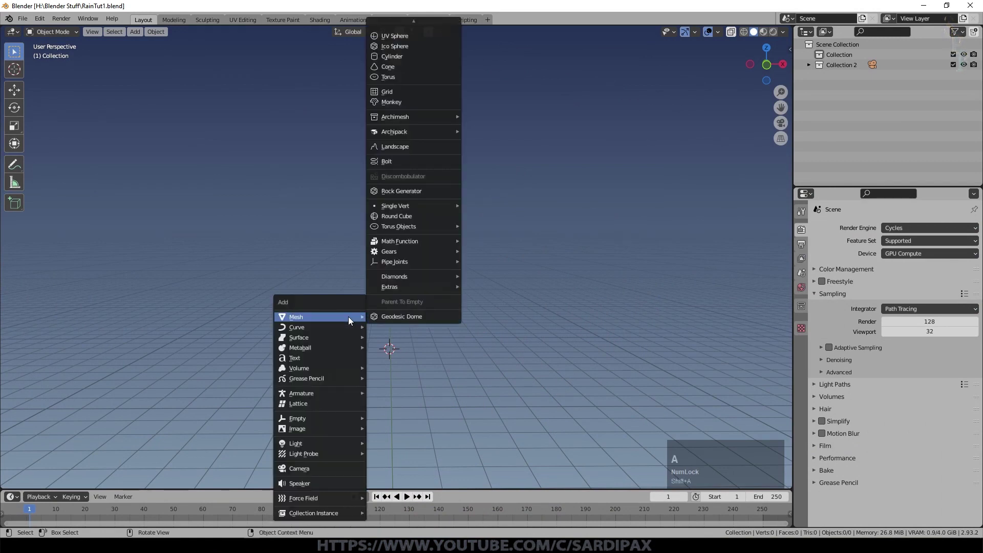
# Step: Add a Suzanne monkey head, subdivide it to level 2 and shade it smooth
pyautogui.click(405, 102)
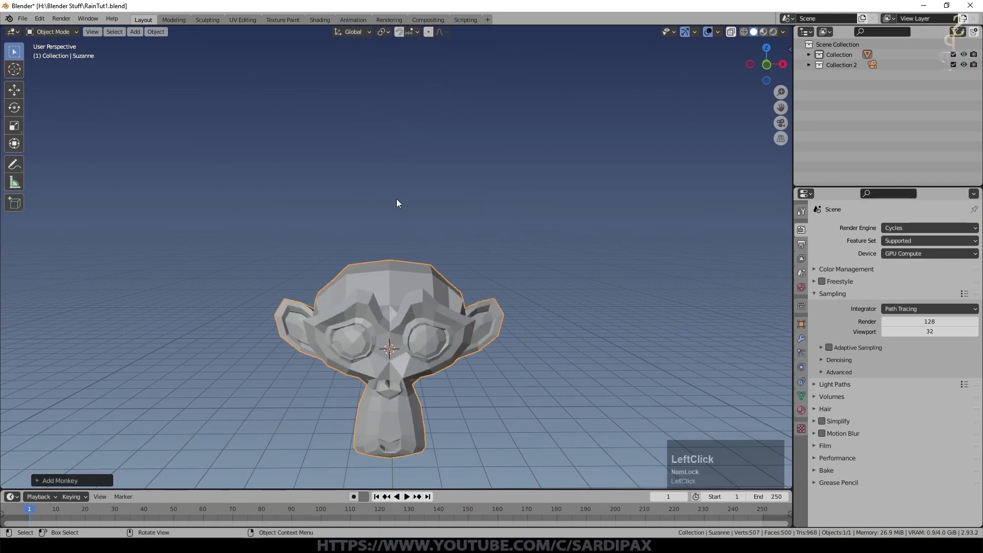
pyautogui.press('ctrl+2')
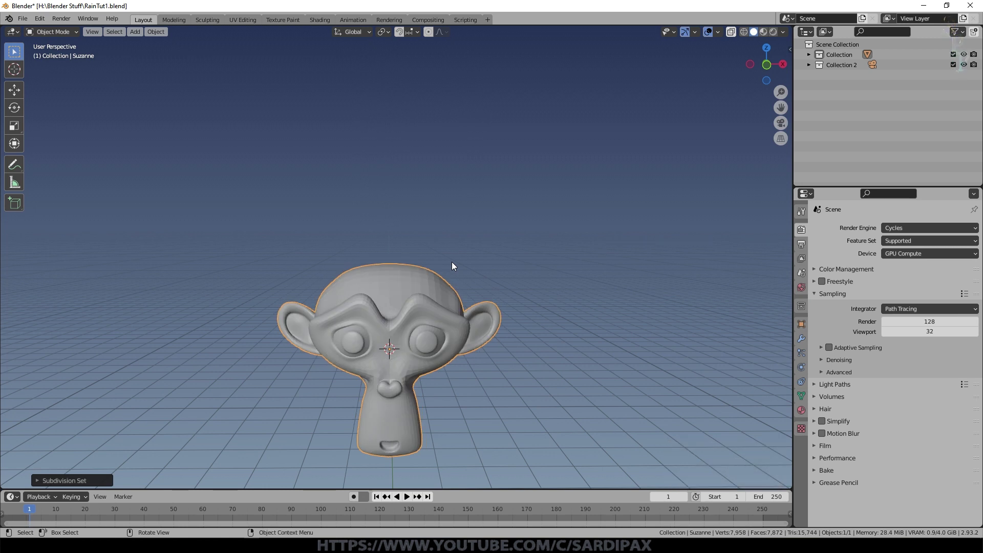
pyautogui.rightClick(437, 284)
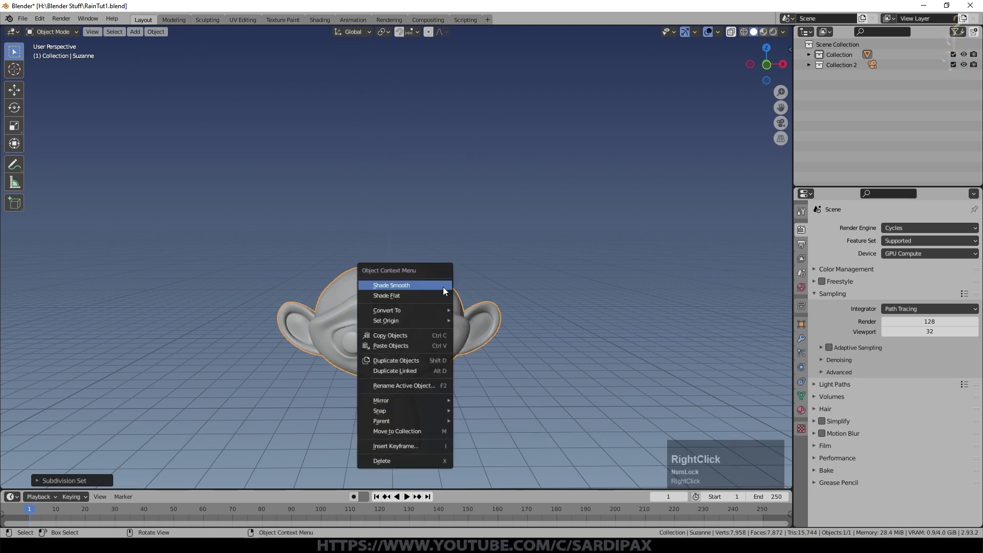
pyautogui.click(442, 287)
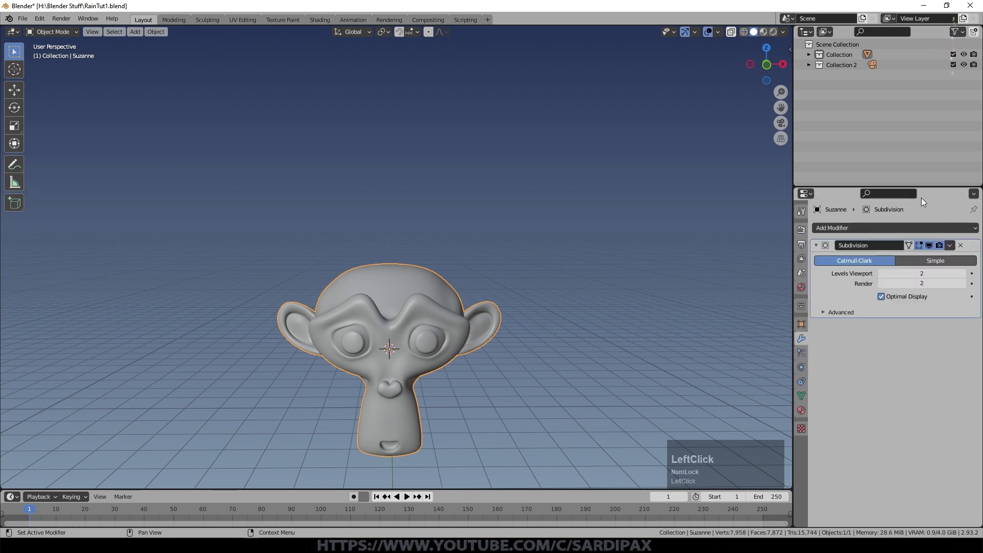
# Step: Apply the Subdivision modifier permanently and expand the collection listing Suzanne
pyautogui.click(952, 248)
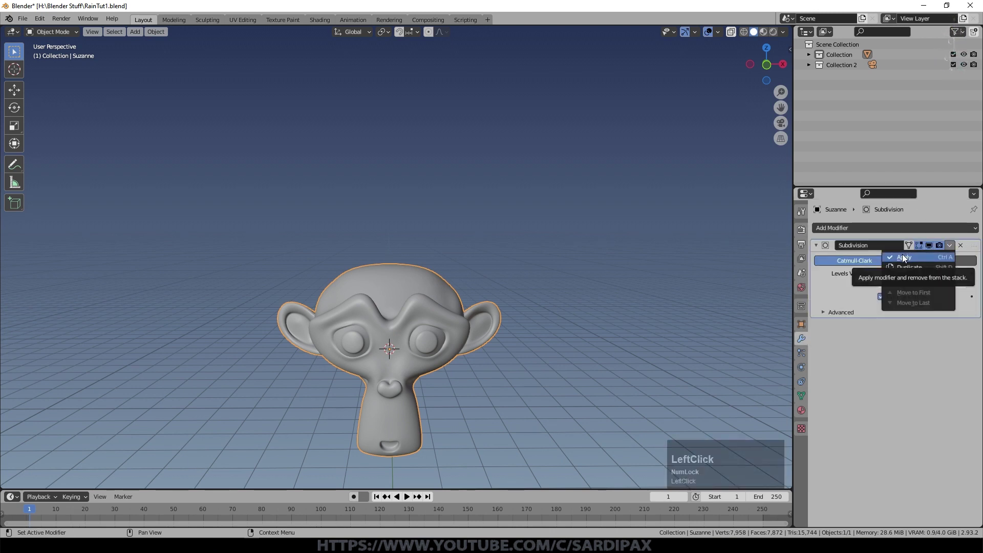
pyautogui.click(906, 258)
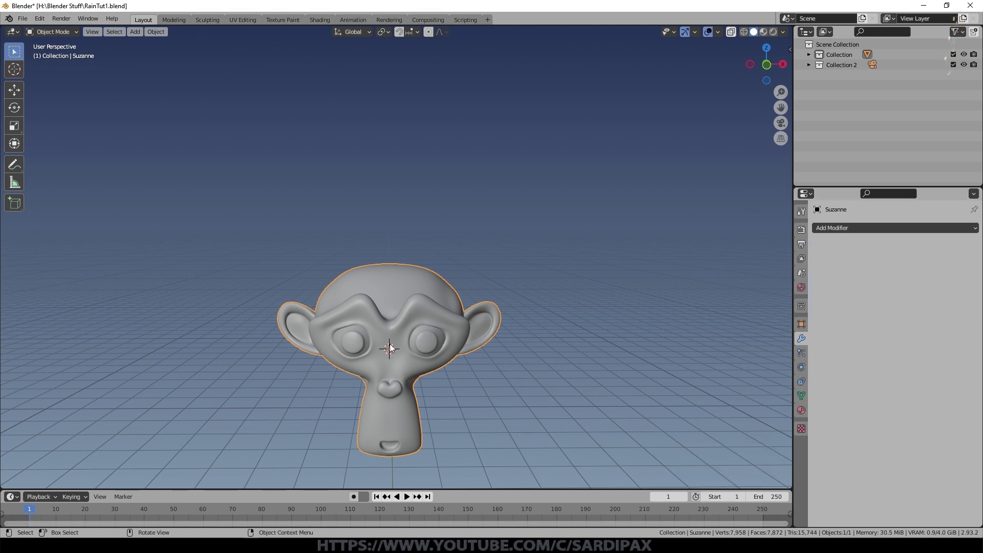
pyautogui.middleClick(423, 367)
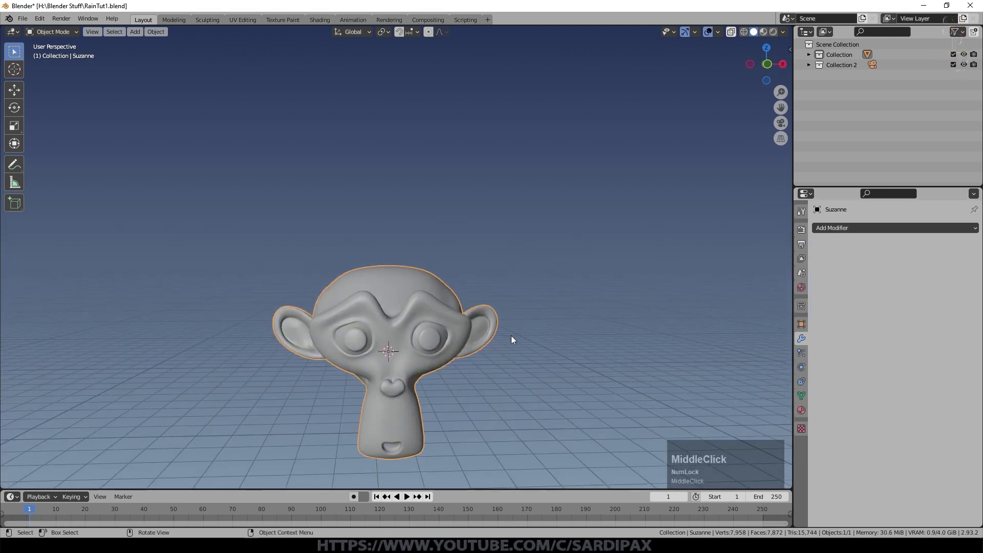
pyautogui.click(843, 139)
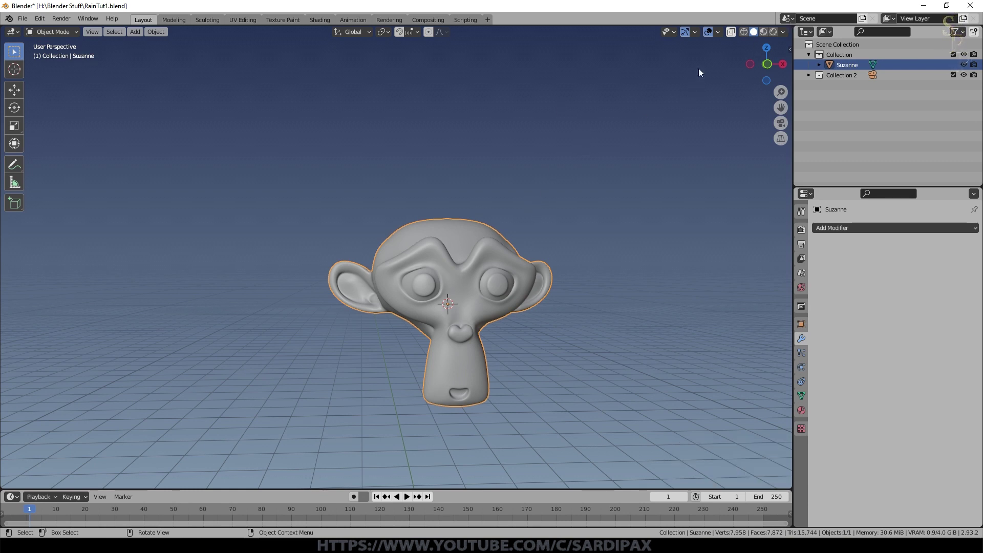
# Step: Turn the upper area into an image editor and show Suzanne's UVs in Edit Mode
pyautogui.click(447, 300)
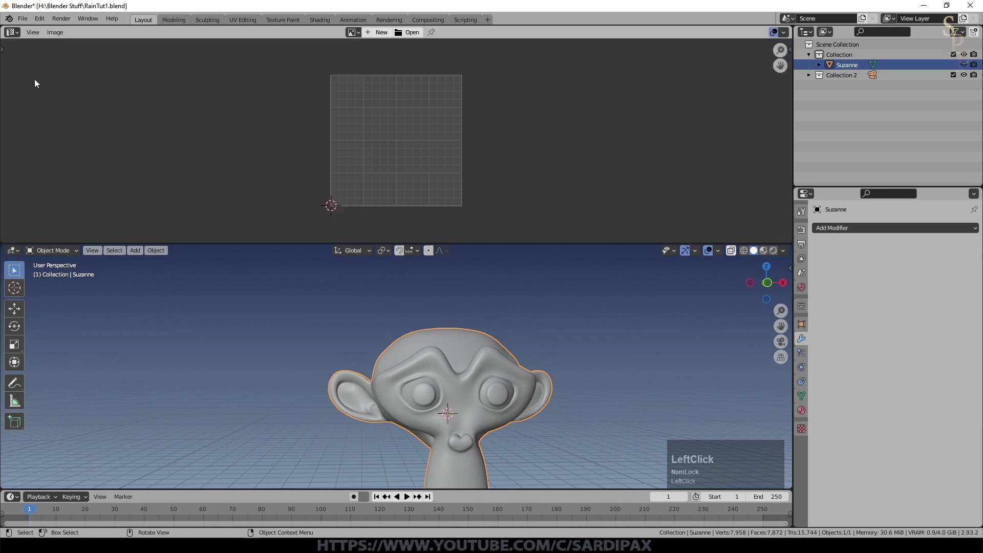
pyautogui.press('Tab')
pyautogui.scroll(3)
pyautogui.scroll(-3)
pyautogui.middleClick(379, 146)
pyautogui.scroll(3)
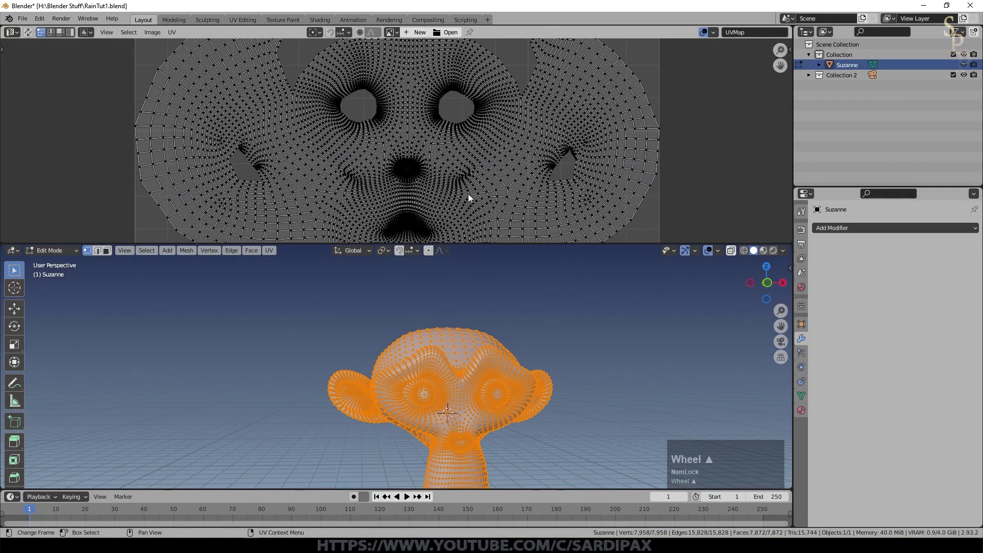
pyautogui.scroll(3)
pyautogui.scroll(-3)
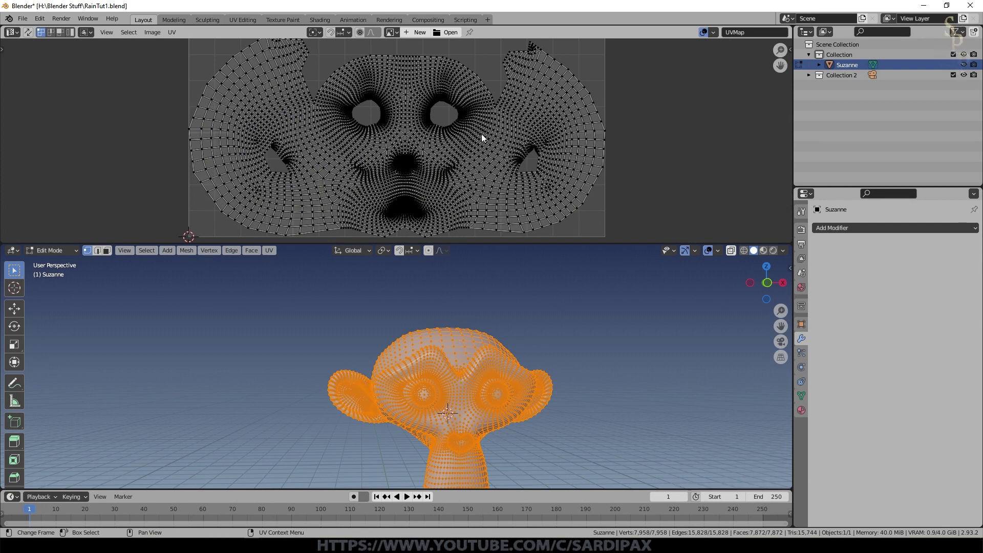
# Step: Pan and zoom around Suzanne's unwrapped UV layout to examine it
pyautogui.middleClick(649, 138)
pyautogui.scroll(-3)
pyautogui.scroll(3)
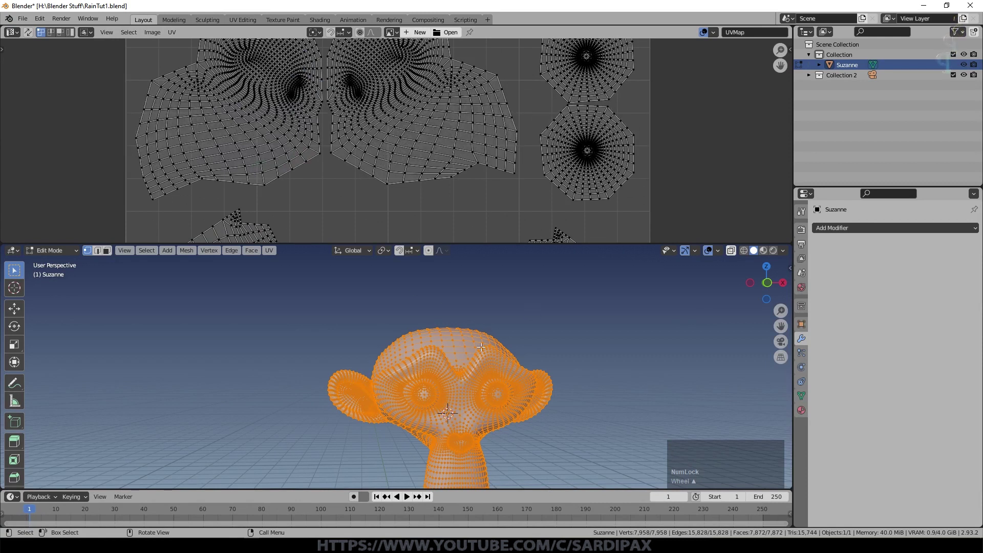
pyautogui.scroll(-3)
pyautogui.scroll(3)
pyautogui.scroll(-3)
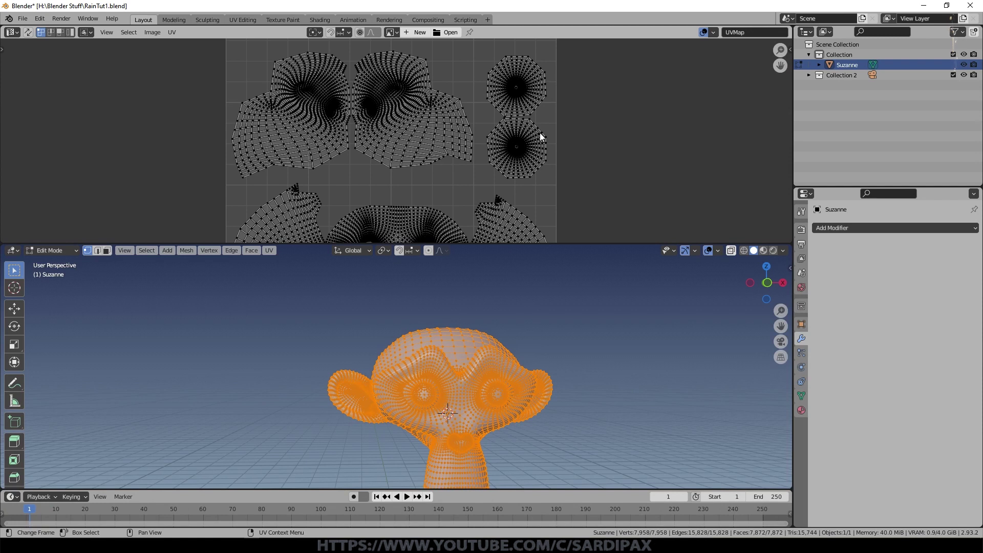
pyautogui.middleClick(574, 347)
pyautogui.scroll(-3)
# Step: Add an icosphere, scale it down and move it high above Suzanne
pyautogui.press('shift+a')
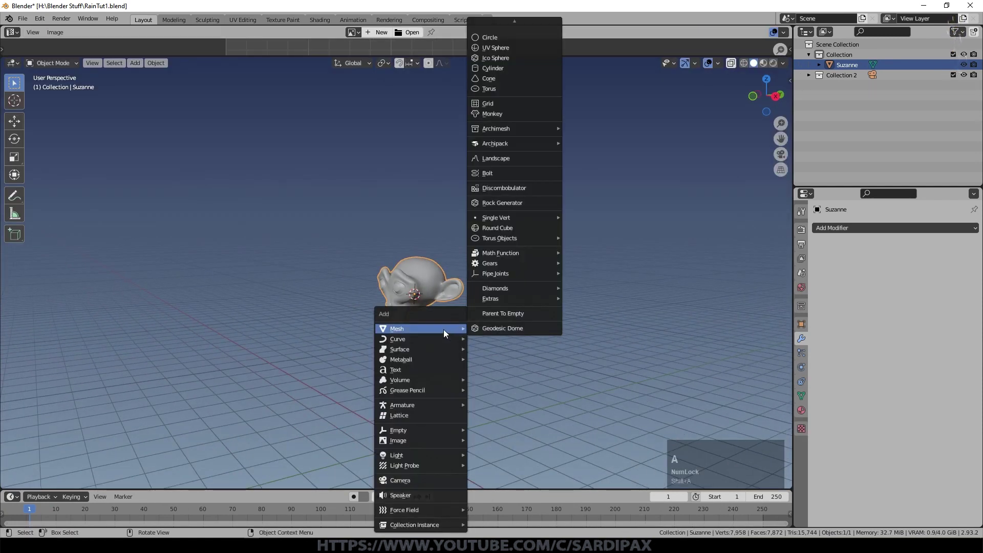
pyautogui.click(514, 66)
pyautogui.press('s')
pyautogui.click(433, 356)
pyautogui.press('g')
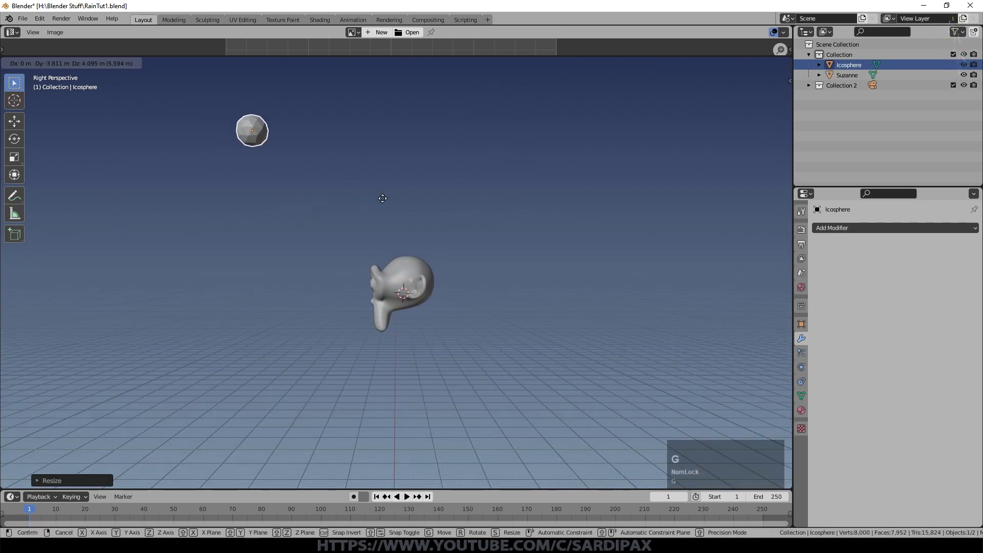
pyautogui.click(384, 198)
# Step: From the top view, shift the icosphere off to the side of Suzanne
pyautogui.middleClick(300, 314)
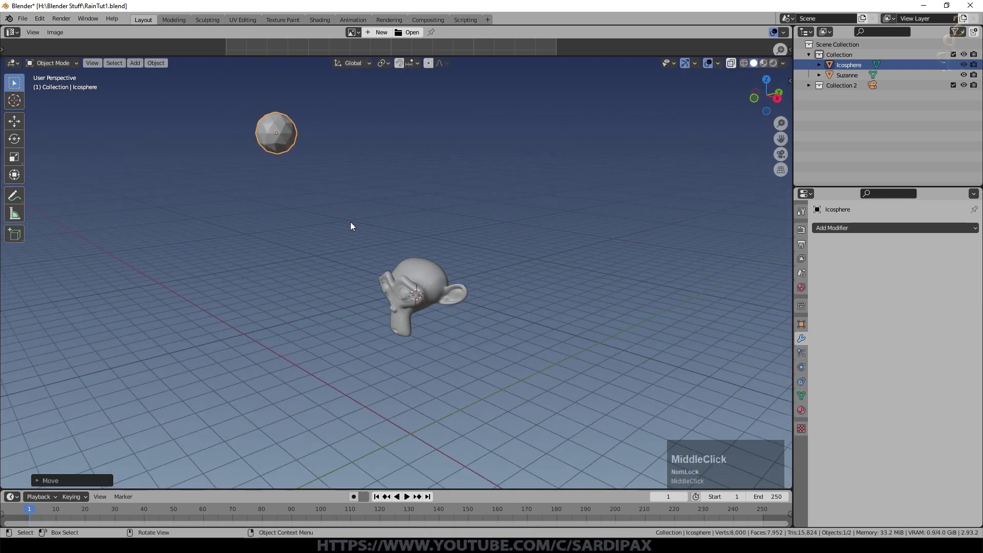
pyautogui.middleClick(350, 281)
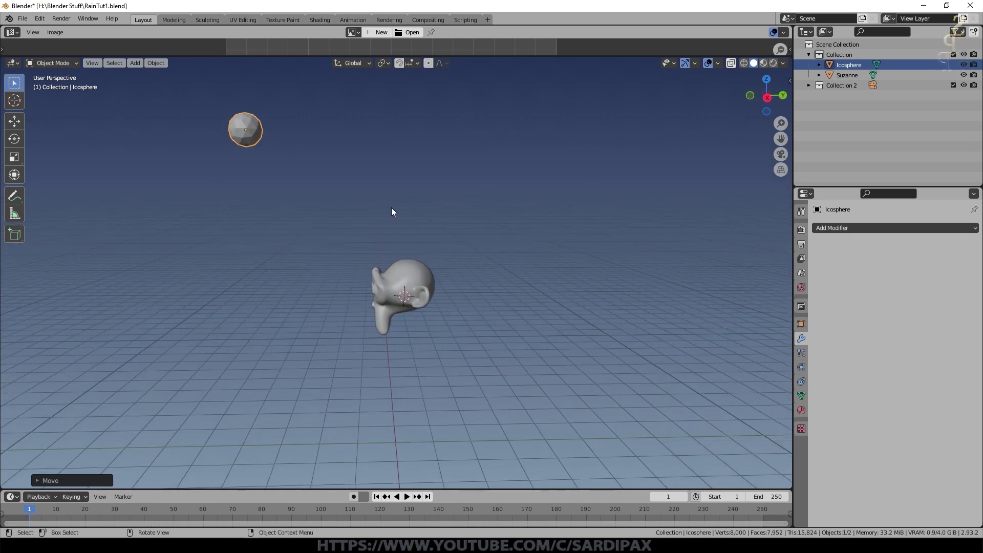
pyautogui.middleClick(420, 235)
pyautogui.press('KP_7')
pyautogui.press('g')
pyautogui.click(469, 421)
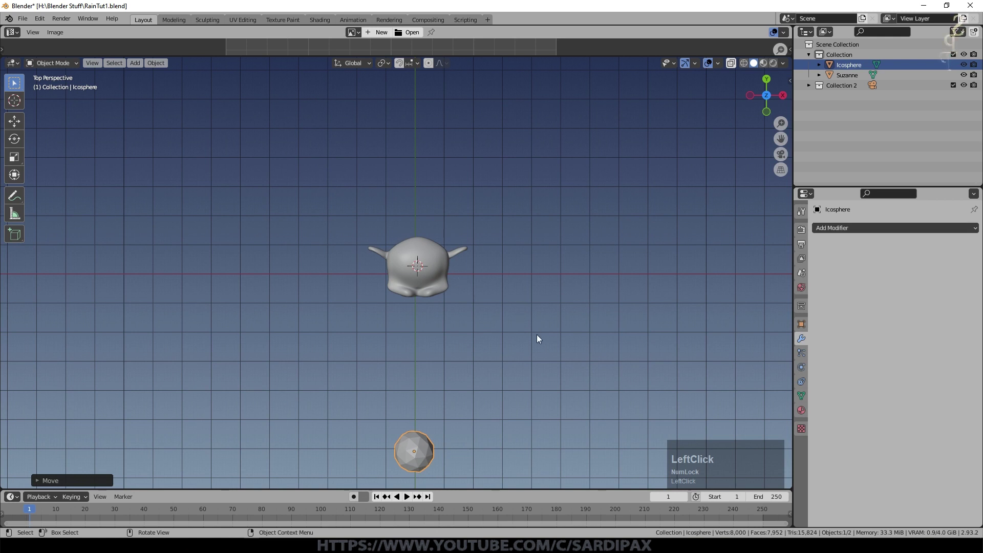
pyautogui.middleClick(383, 237)
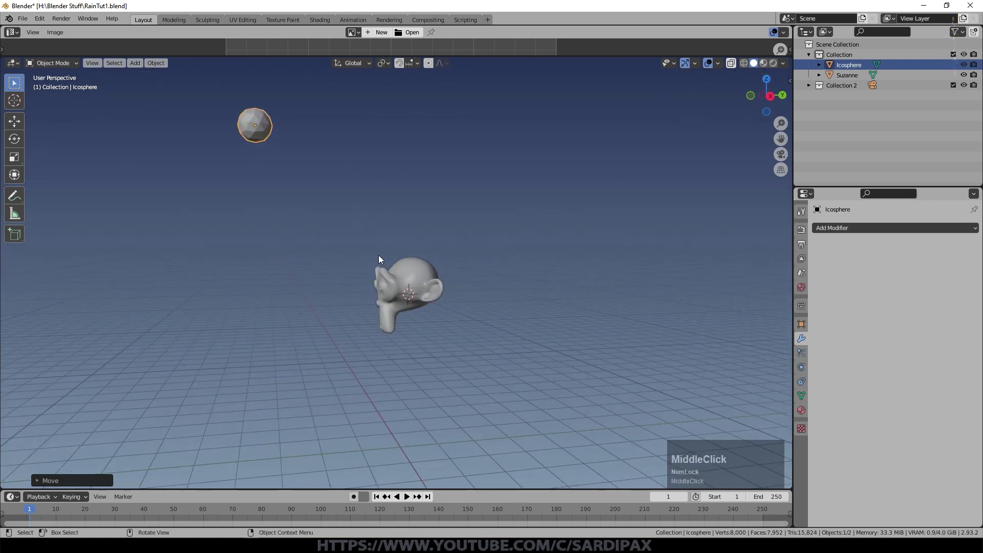
# Step: Set the render engine to Eevee and add a particle system to the icosphere
pyautogui.click(827, 227)
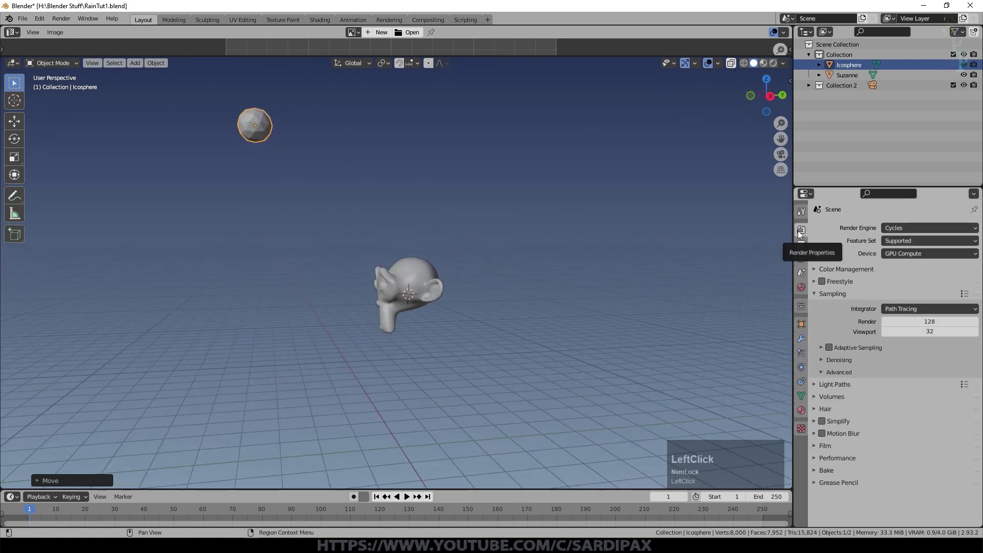
pyautogui.click(934, 233)
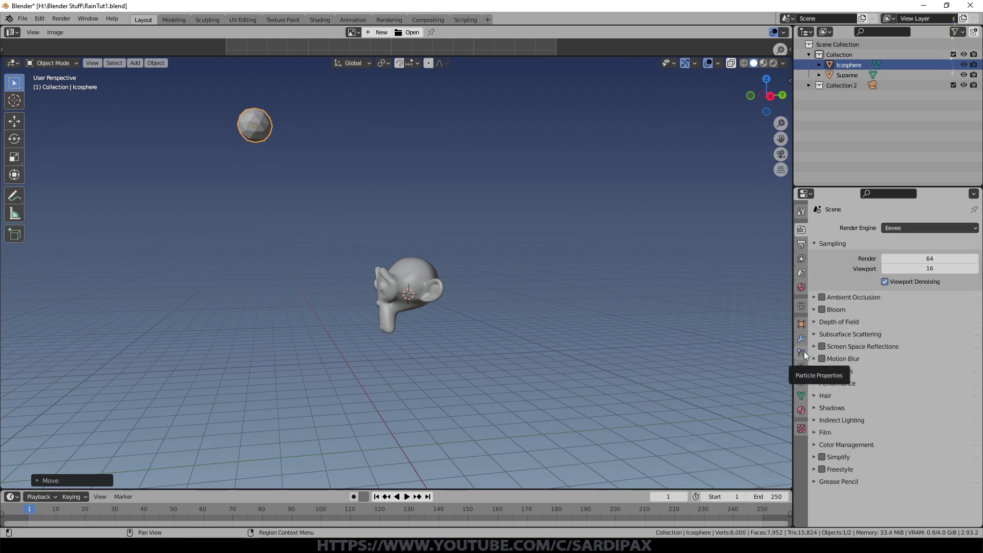
pyautogui.click(805, 357)
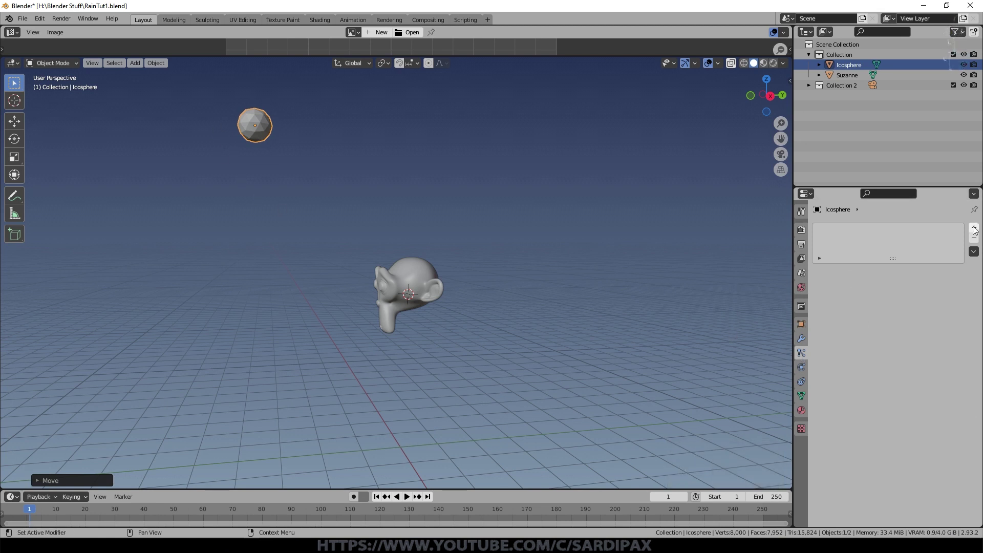
pyautogui.click(977, 230)
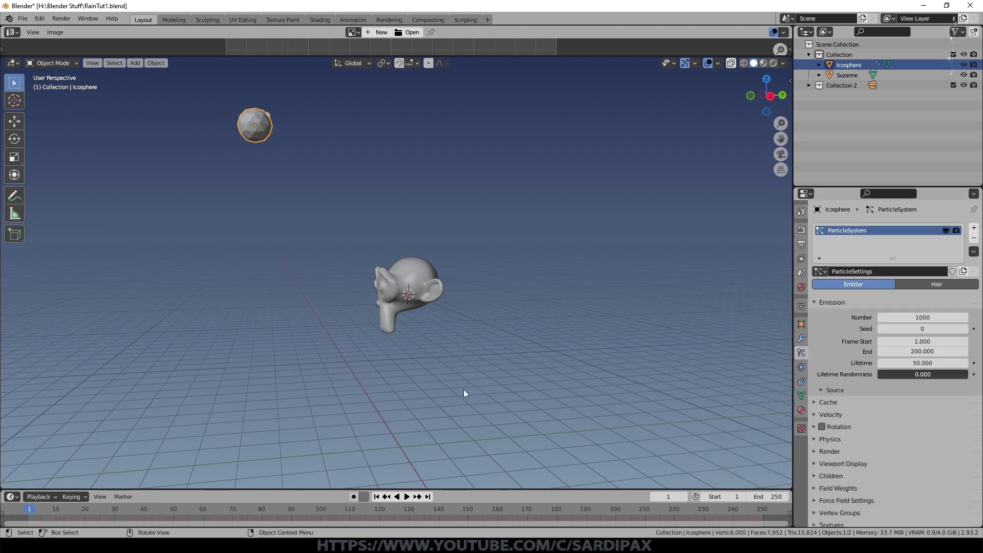
# Step: Play the animation to watch particles fall and expand the Velocity settings
pyautogui.press('space')
pyautogui.middleClick(409, 334)
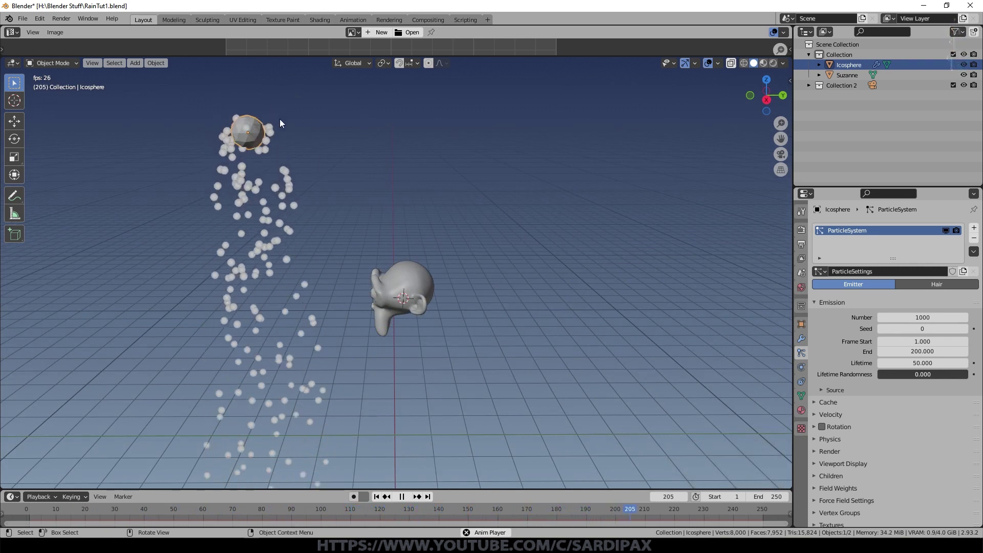
pyautogui.click(817, 415)
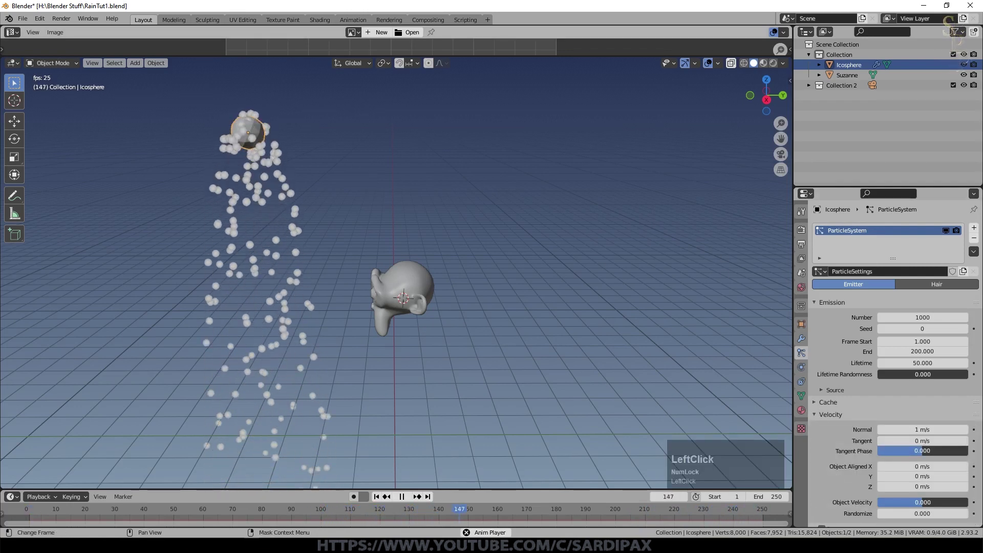
pyautogui.scroll(-3)
pyautogui.middleClick(453, 521)
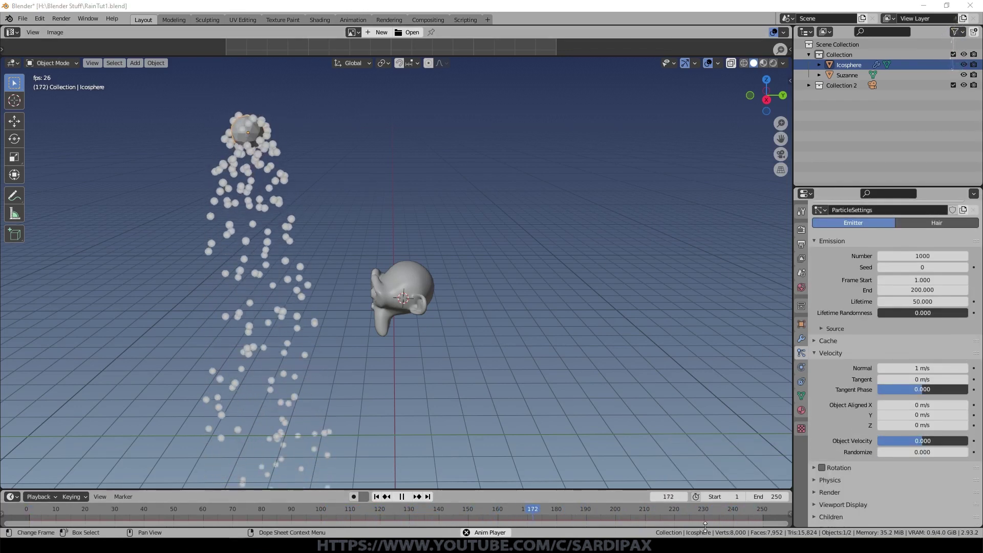
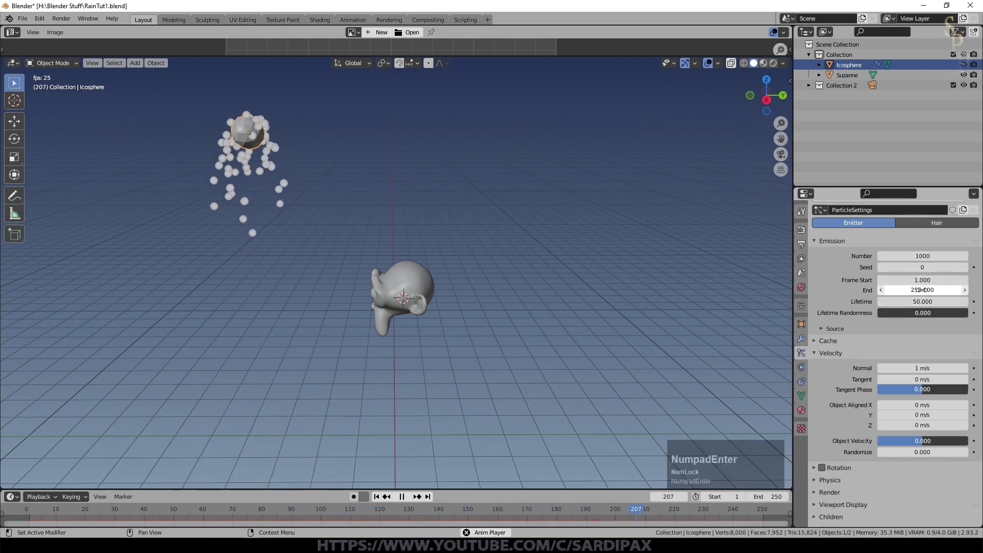
# Step: Confirm the emission End of 250 and watch the falling particles from the front
pyautogui.press('KP_Enter')
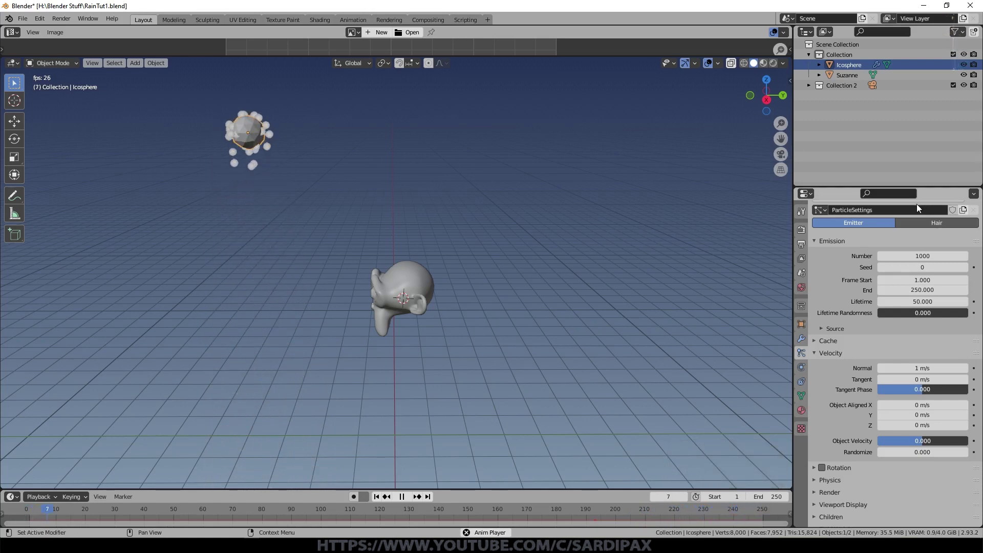
pyautogui.middleClick(548, 383)
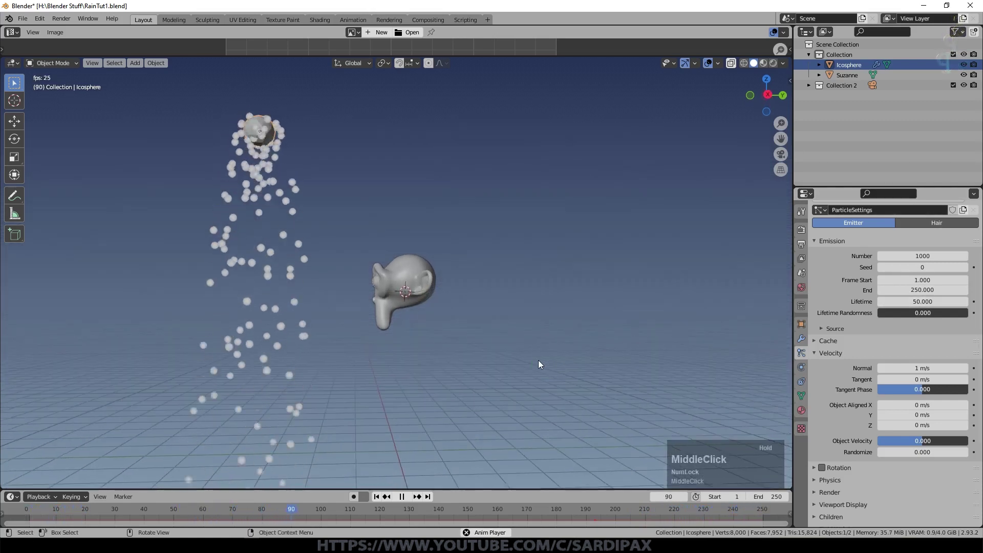
pyautogui.press('KP_1')
pyautogui.scroll(-3)
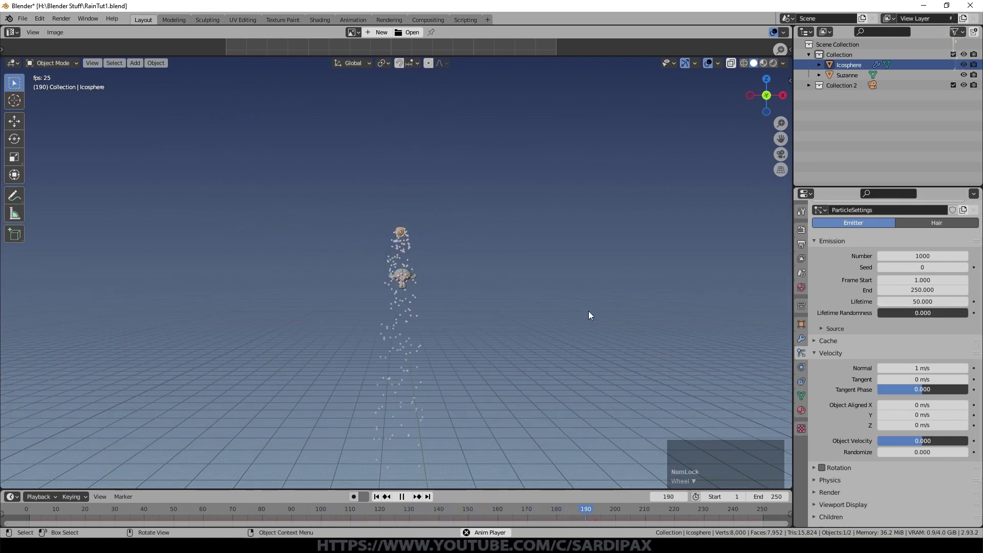
pyautogui.middleClick(555, 328)
pyautogui.scroll(-3)
pyautogui.scroll(3)
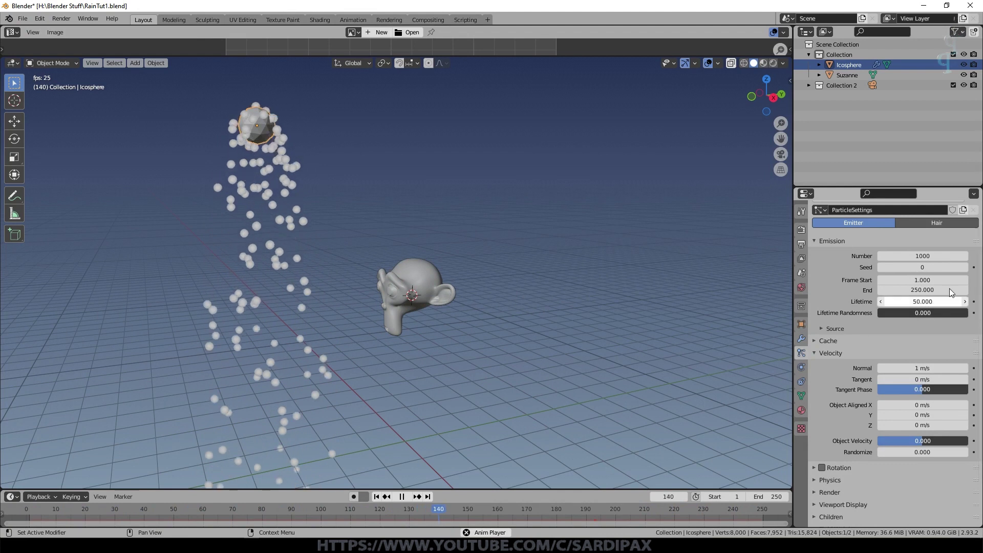
# Step: Raise the particles' Normal velocity to 2 m/s with sideways velocity and 0.15 randomness
pyautogui.click(762, 342)
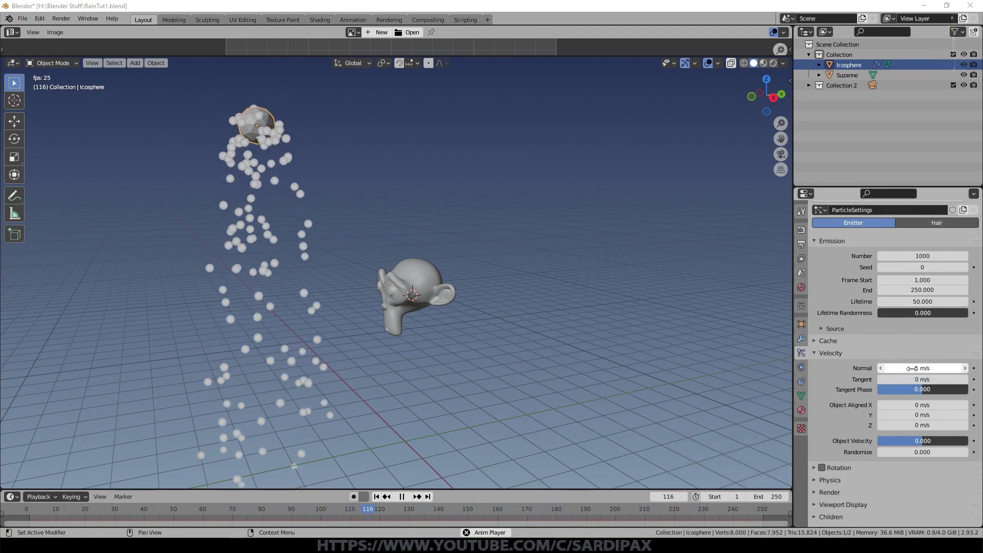
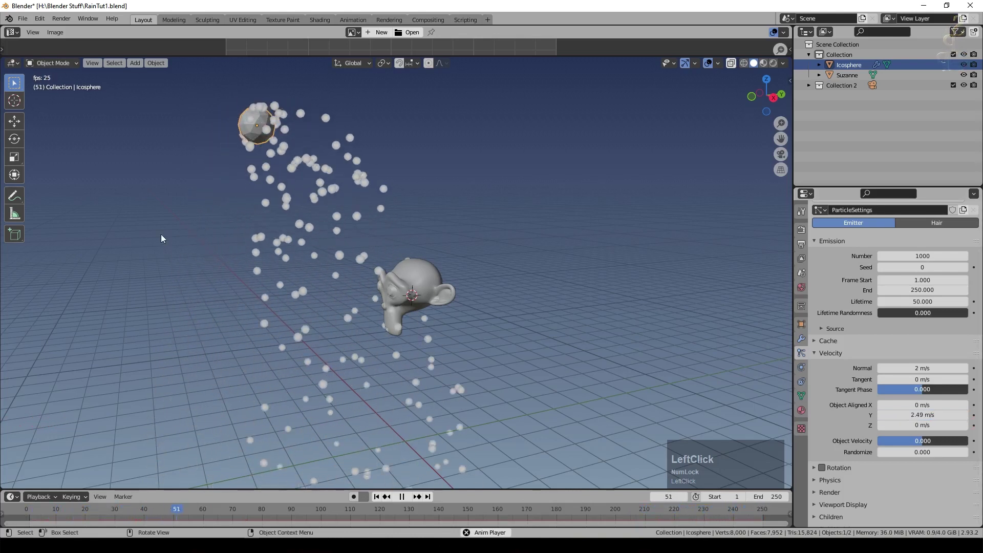
pyautogui.middleClick(497, 370)
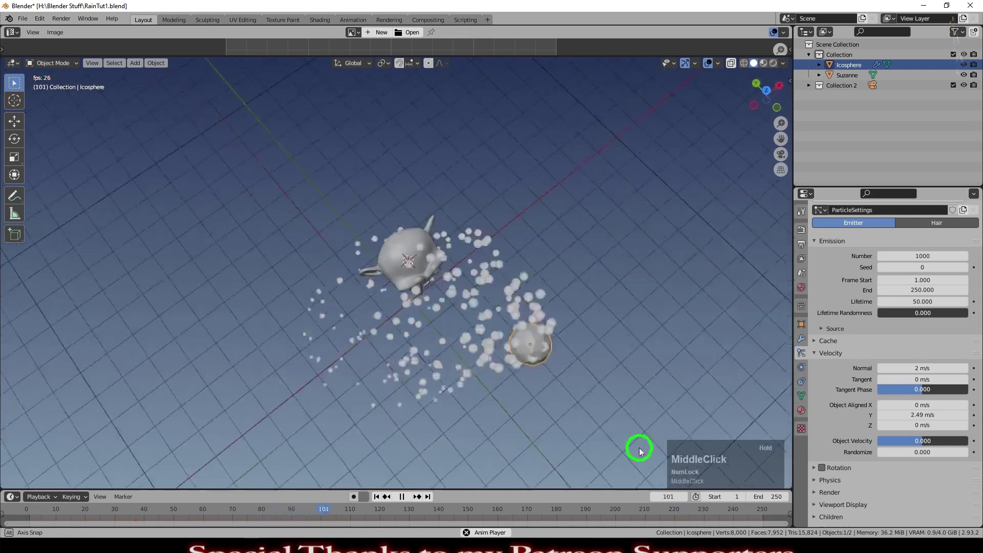
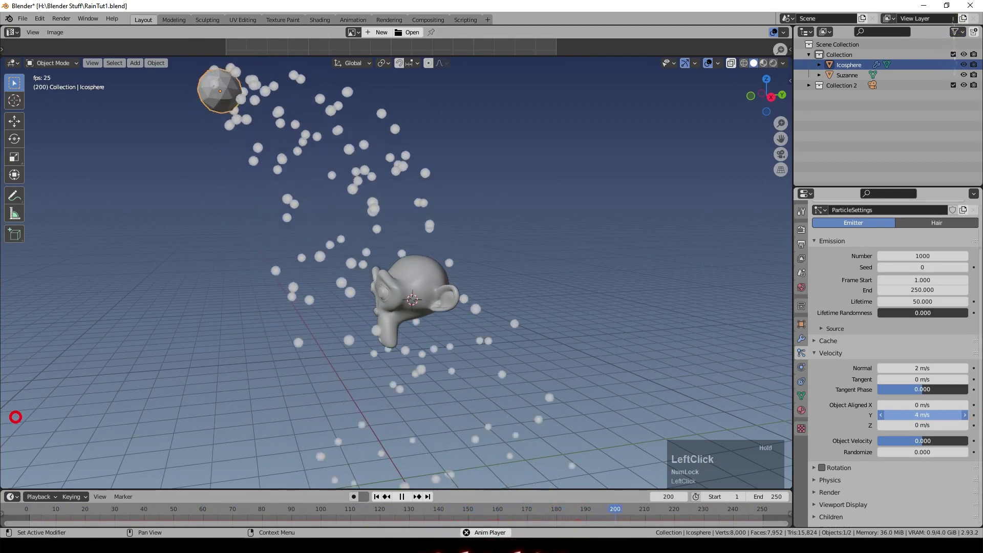
pyautogui.middleClick(403, 374)
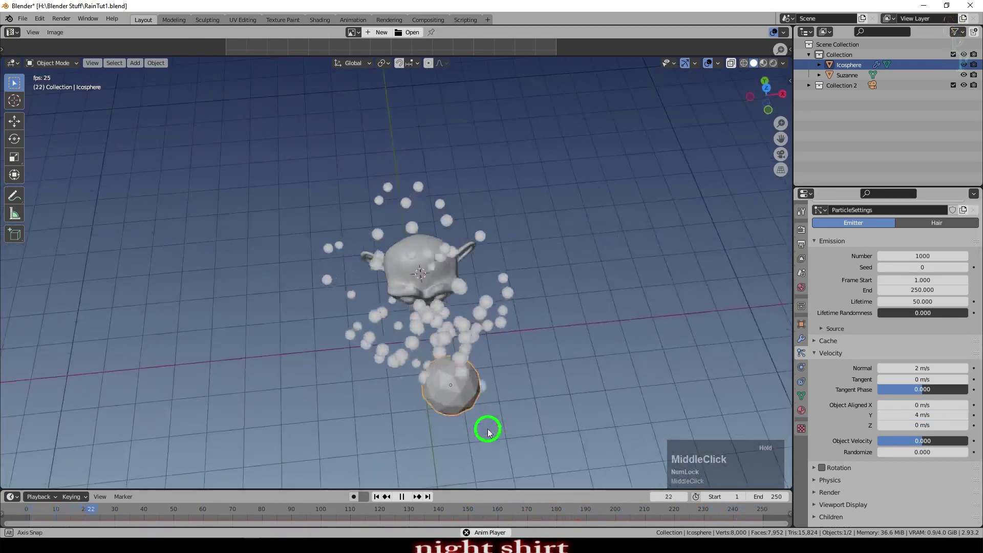
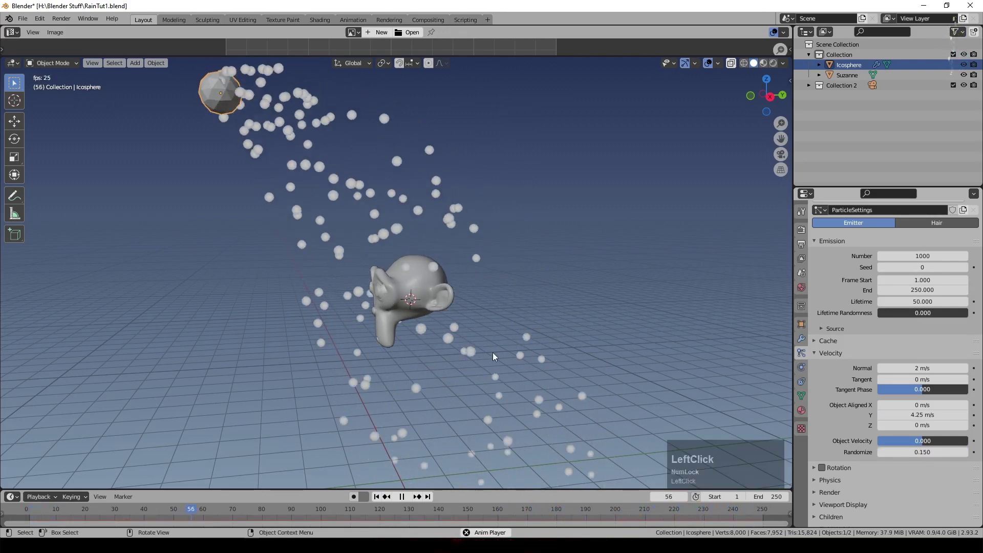
pyautogui.scroll(-3)
# Step: Render particles as halos with Scale 0.1 and Scale Randomness about 0.88
pyautogui.click(818, 494)
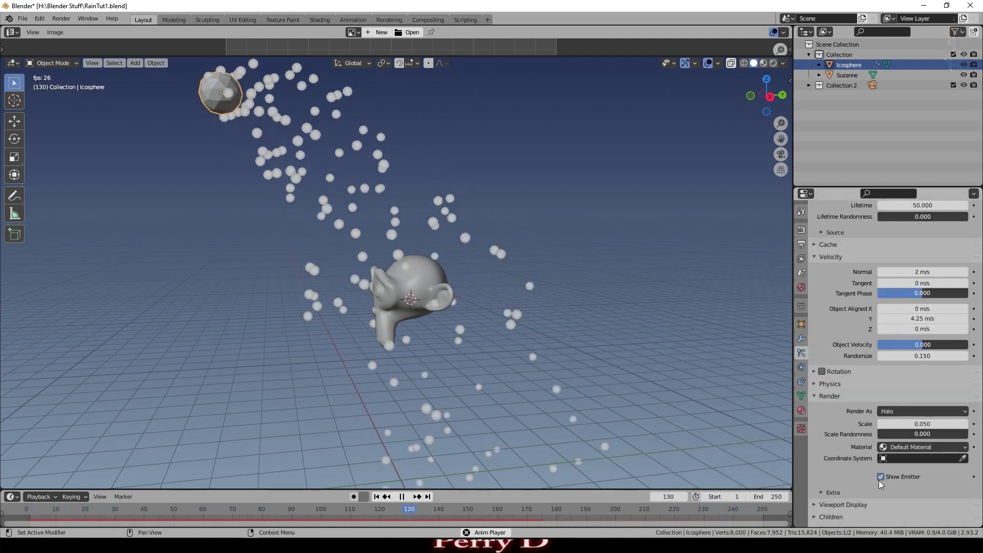
pyautogui.click(885, 482)
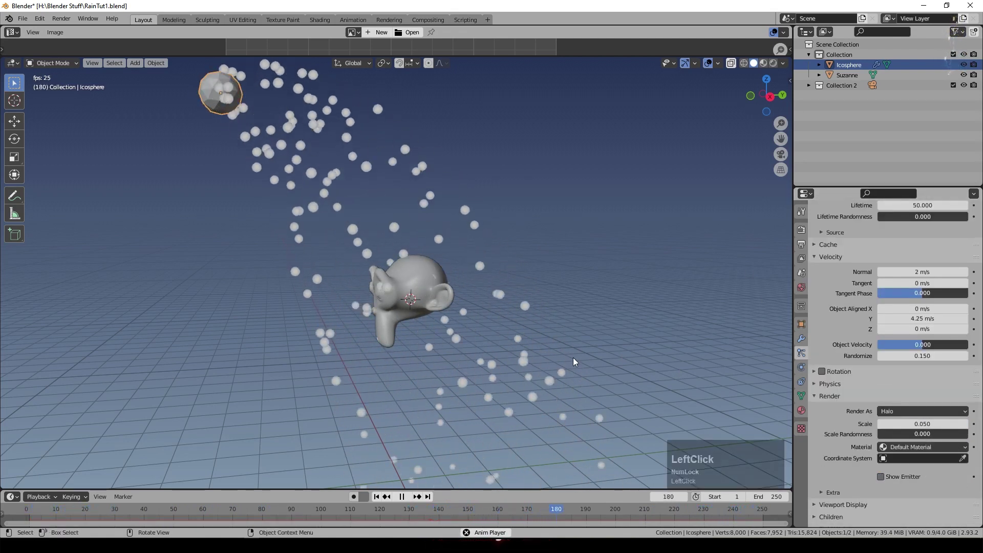
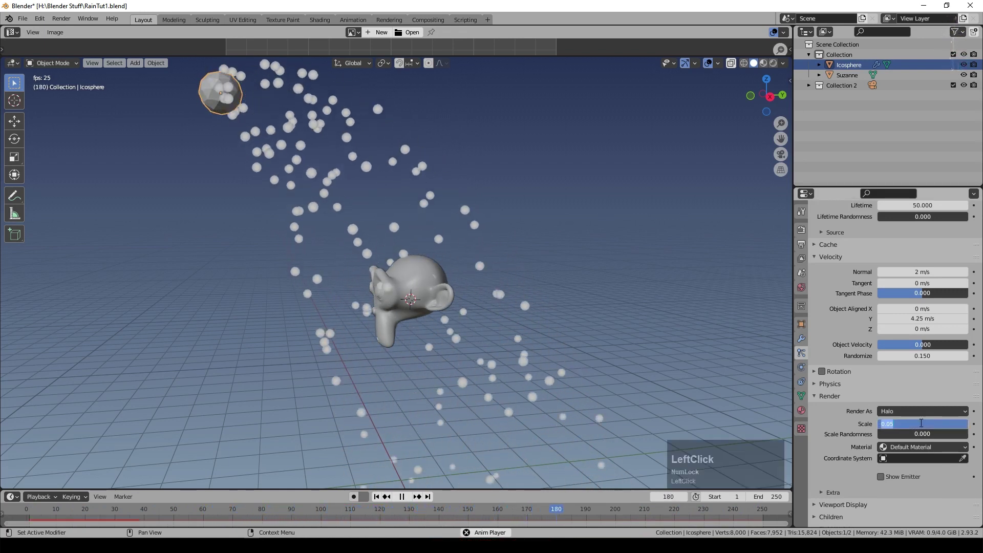
pyautogui.press('KP_Decimal')
pyautogui.press('KP_1')
pyautogui.press('KP_Enter')
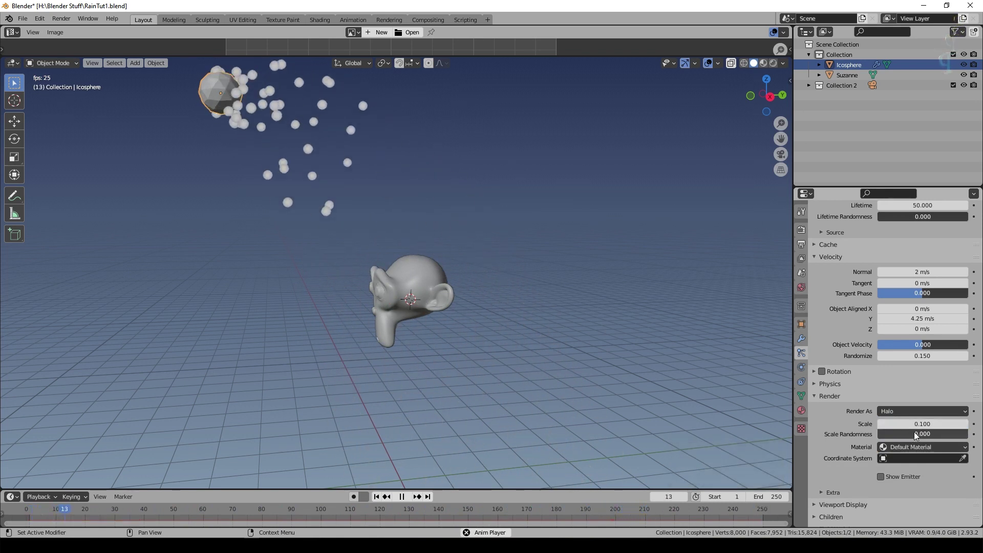
pyautogui.click(920, 432)
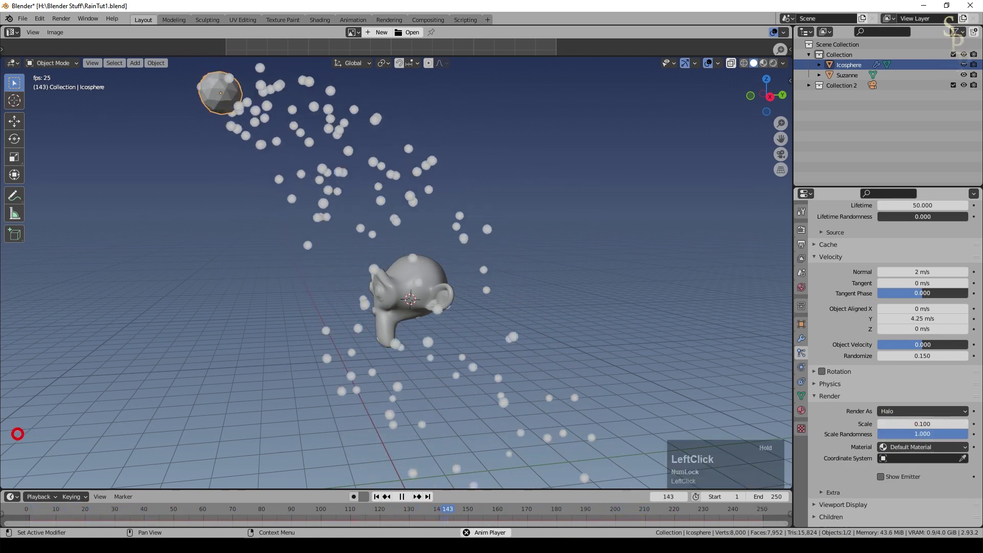
pyautogui.middleClick(471, 343)
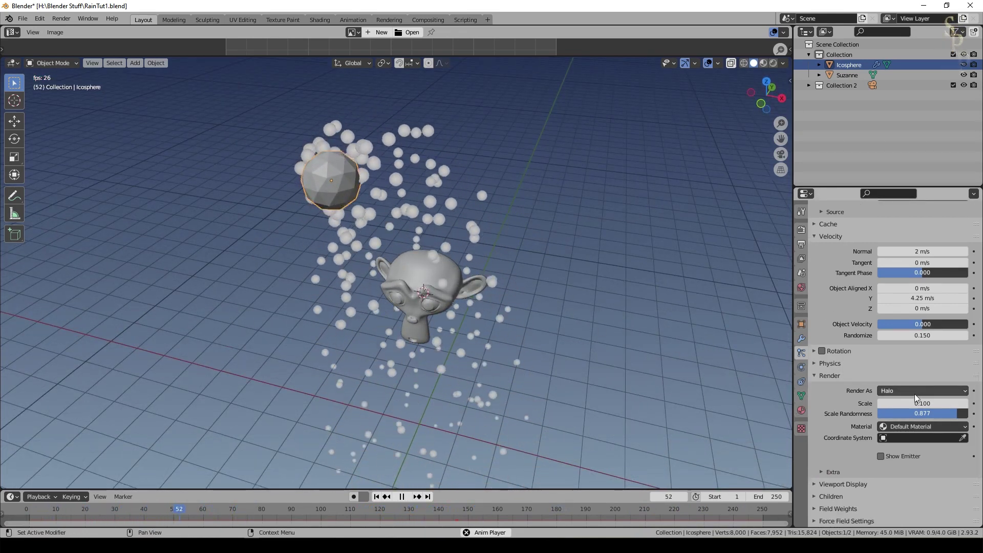
# Step: Select Suzanne to make her the dynamic paint canvas
pyautogui.click(445, 316)
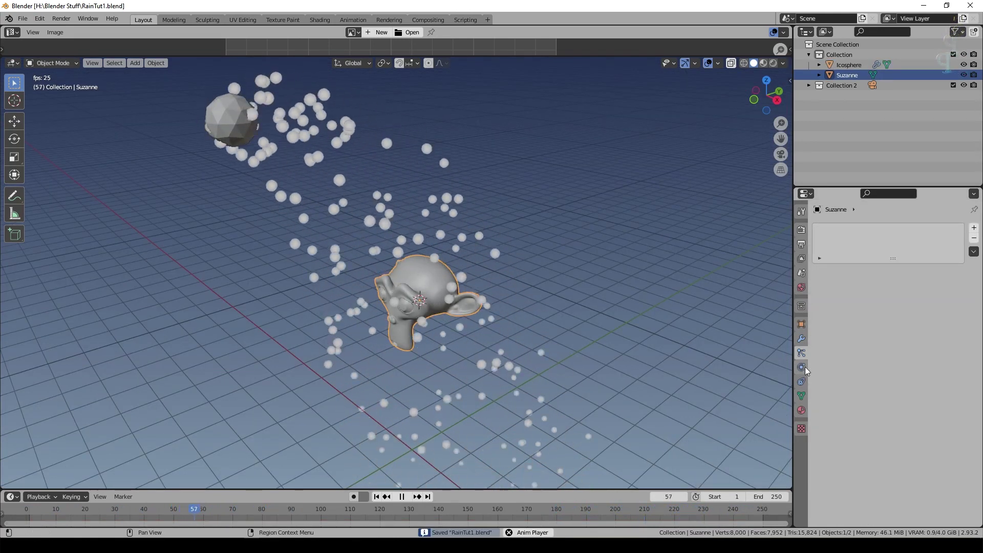
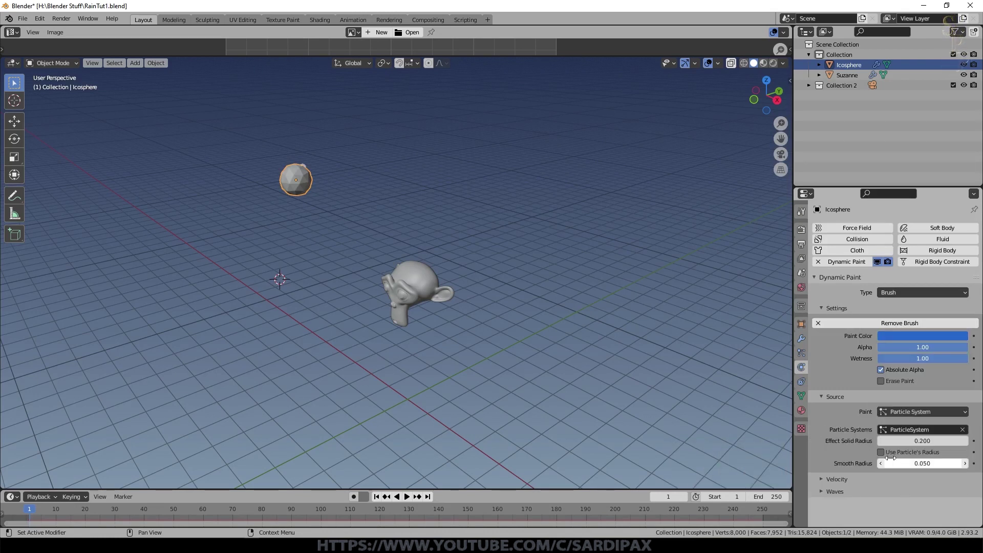
# Step: Select Suzanne and open the dynamic paint cache folder in the file browser
pyautogui.click(886, 456)
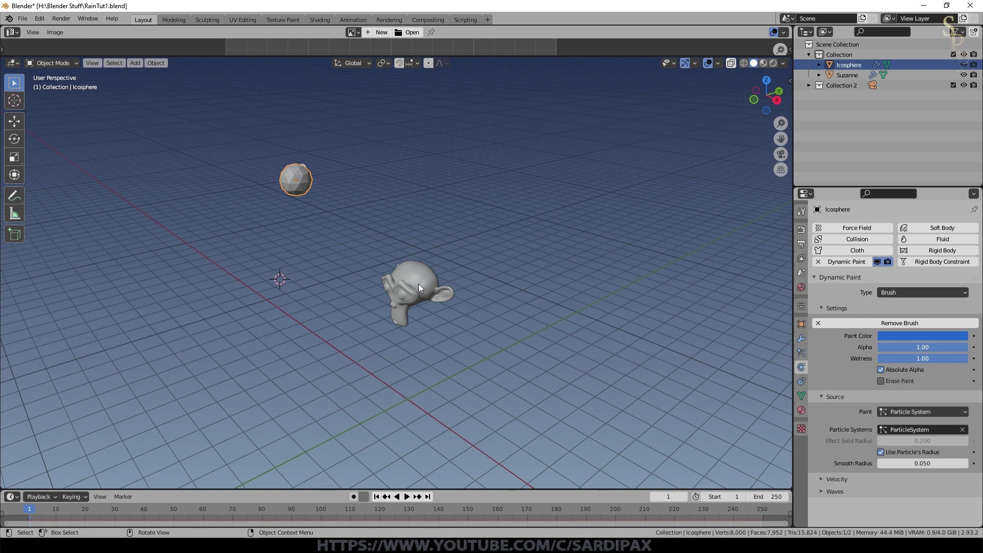
pyautogui.click(422, 287)
pyautogui.scroll(-3)
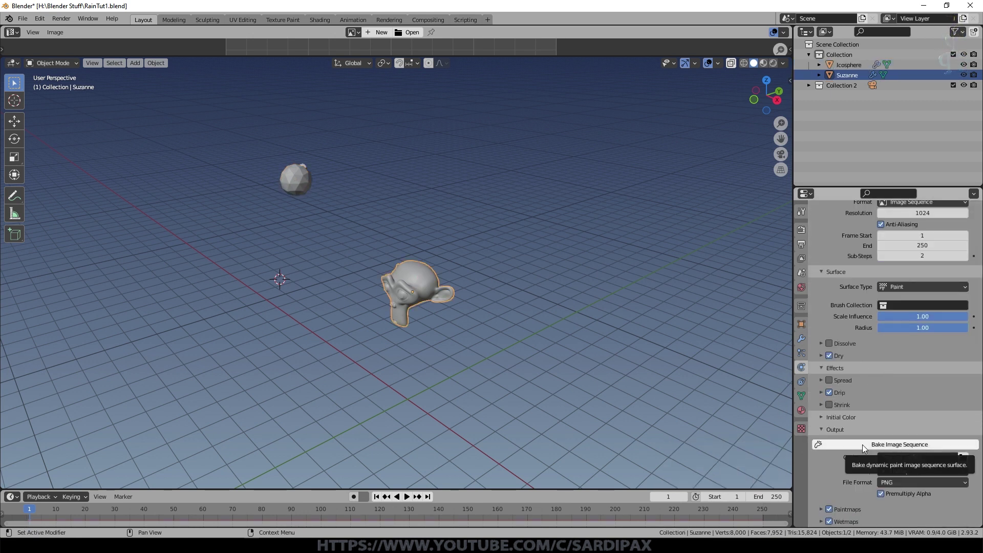
pyautogui.click(727, 397)
pyautogui.click(648, 327)
pyautogui.click(970, 462)
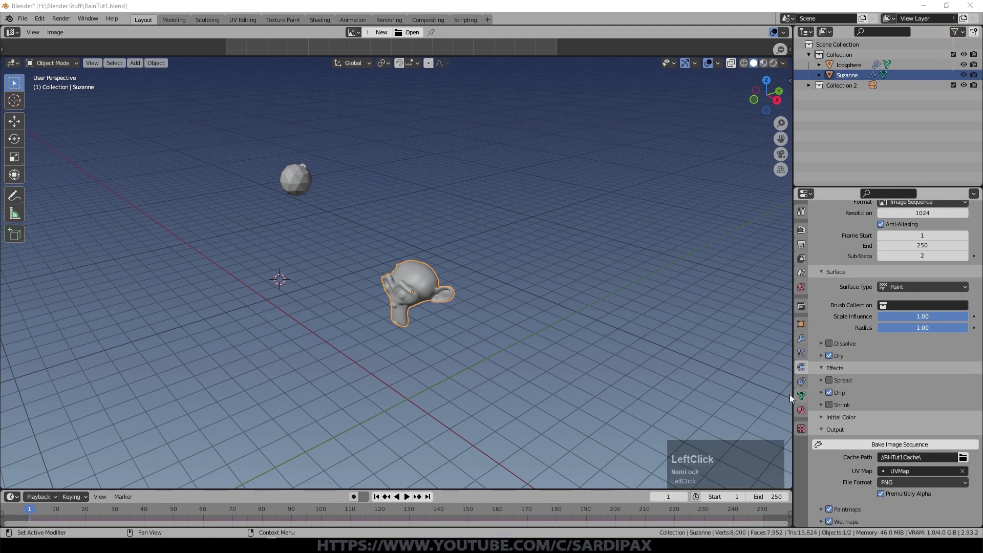
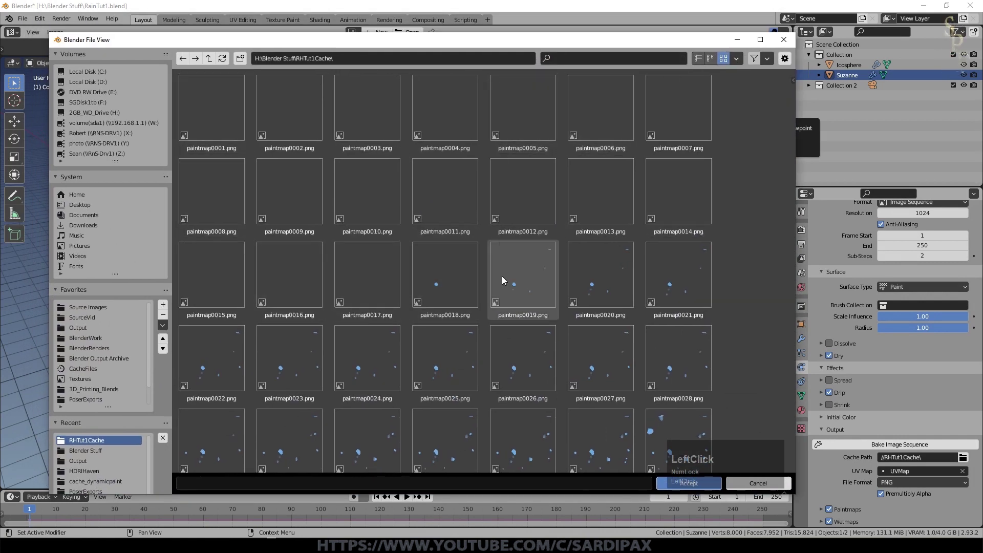
# Step: Scroll through the baked paintmap and wetmap PNG sequences, then close the browser
pyautogui.scroll(-3)
pyautogui.scroll(-3)
pyautogui.scroll(-3)
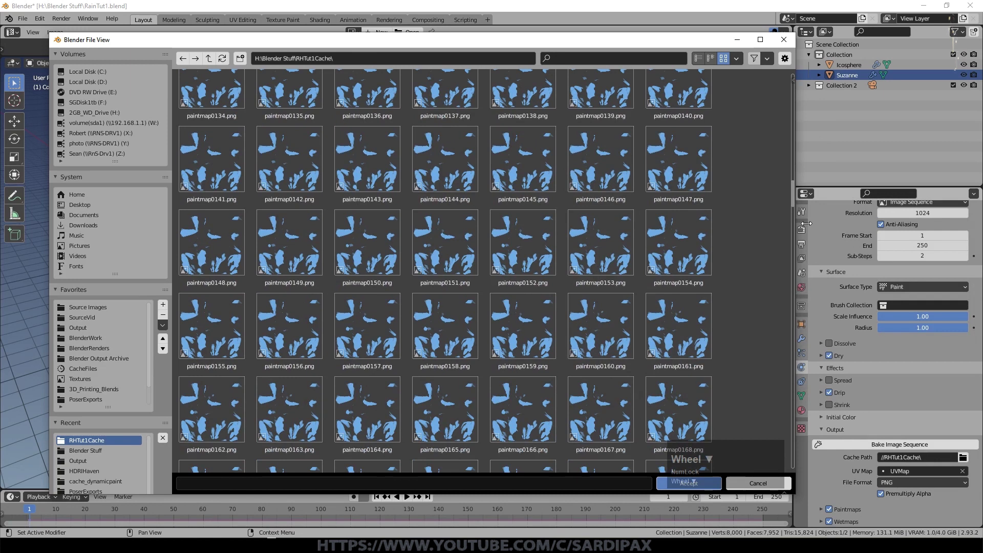
pyautogui.click(794, 194)
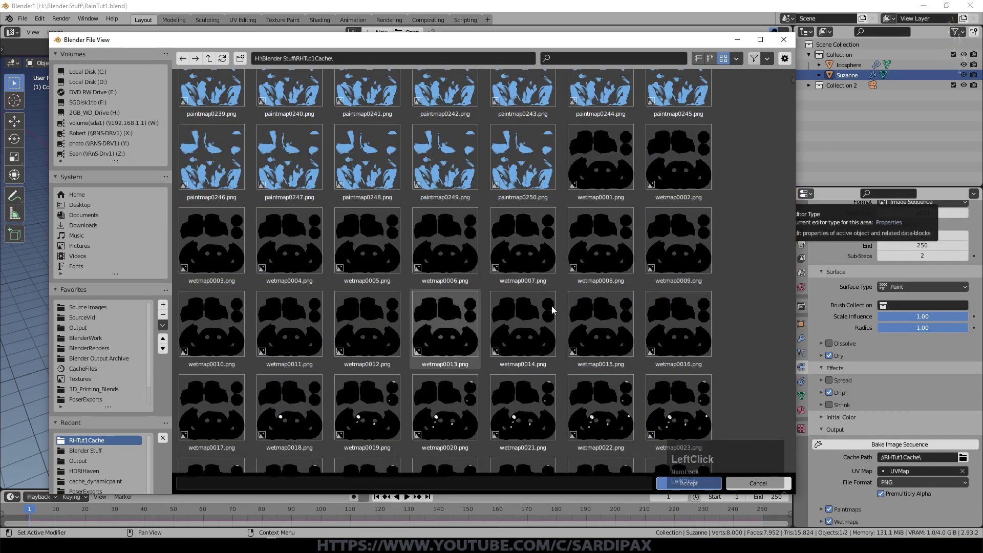
pyautogui.scroll(-3)
pyautogui.scroll(-3)
pyautogui.scroll(-3)
pyautogui.scroll(-3)
pyautogui.scroll(-3)
pyautogui.scroll(-3)
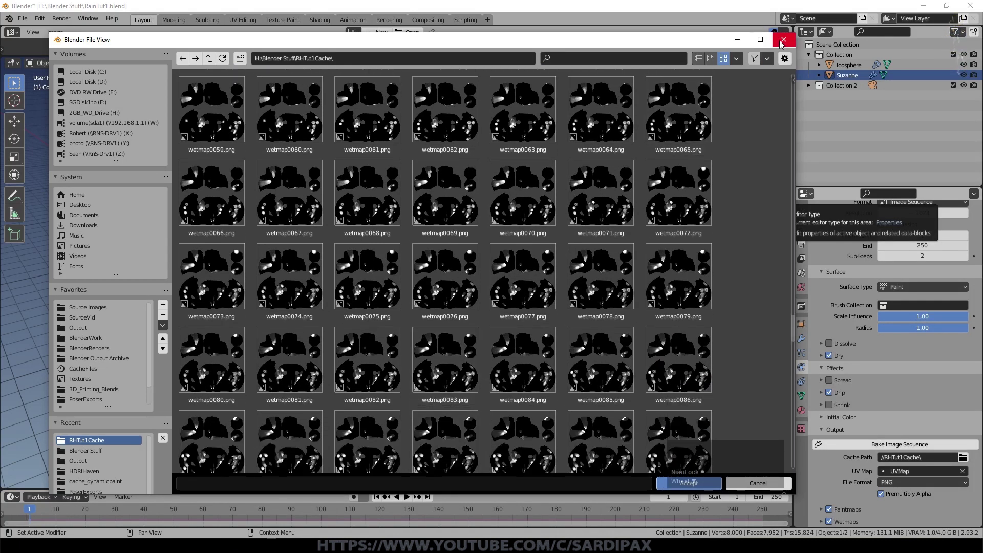
pyautogui.press('ctrl+s')
# Step: Switch the top area to the Shader Editor and set Suzanne's Base Color to gold
pyautogui.click(15, 31)
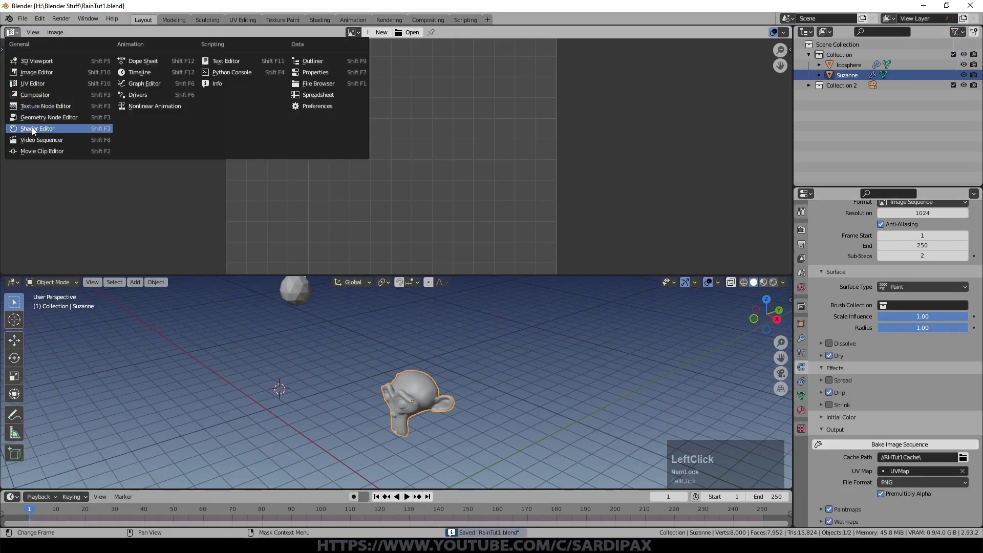
pyautogui.click(806, 415)
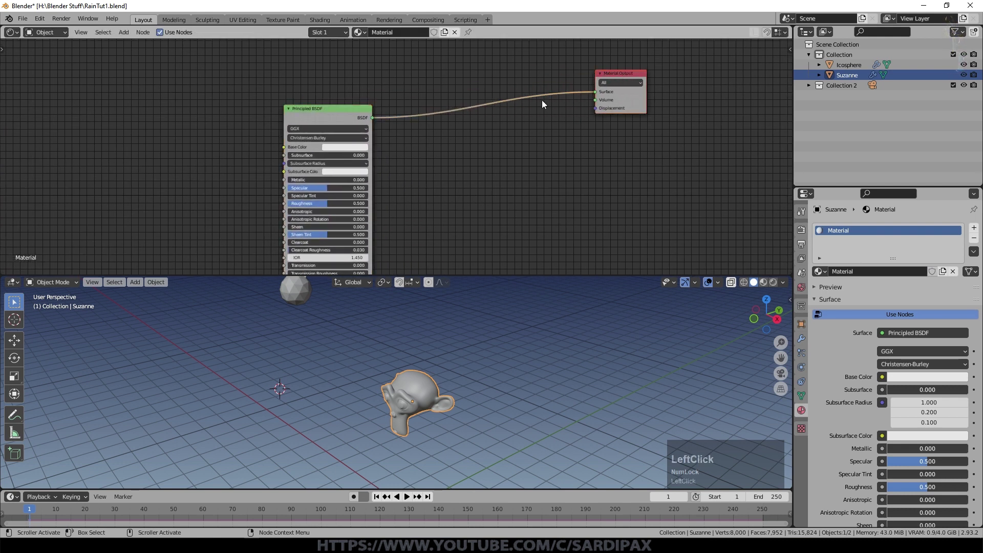
pyautogui.middleClick(565, 148)
pyautogui.click(476, 128)
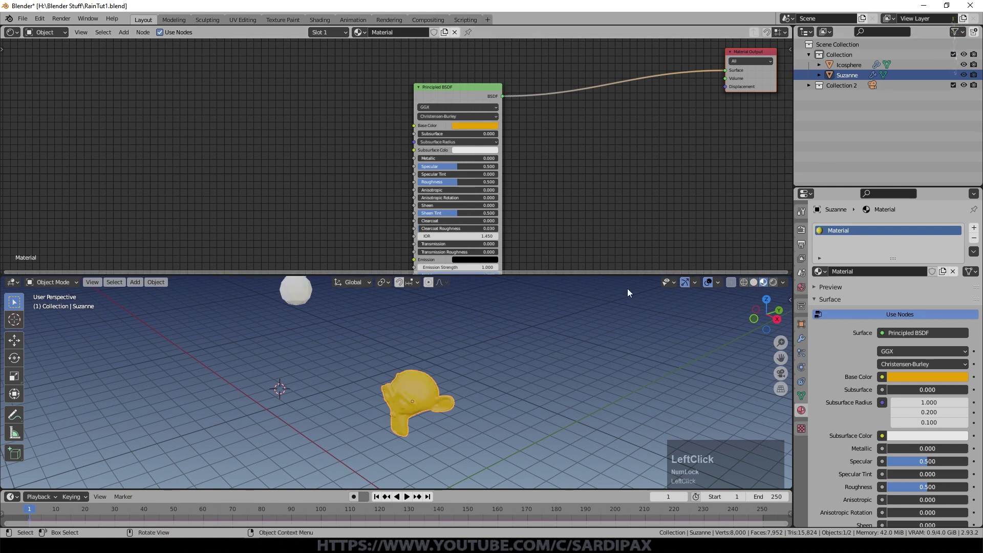
pyautogui.scroll(3)
pyautogui.click(806, 290)
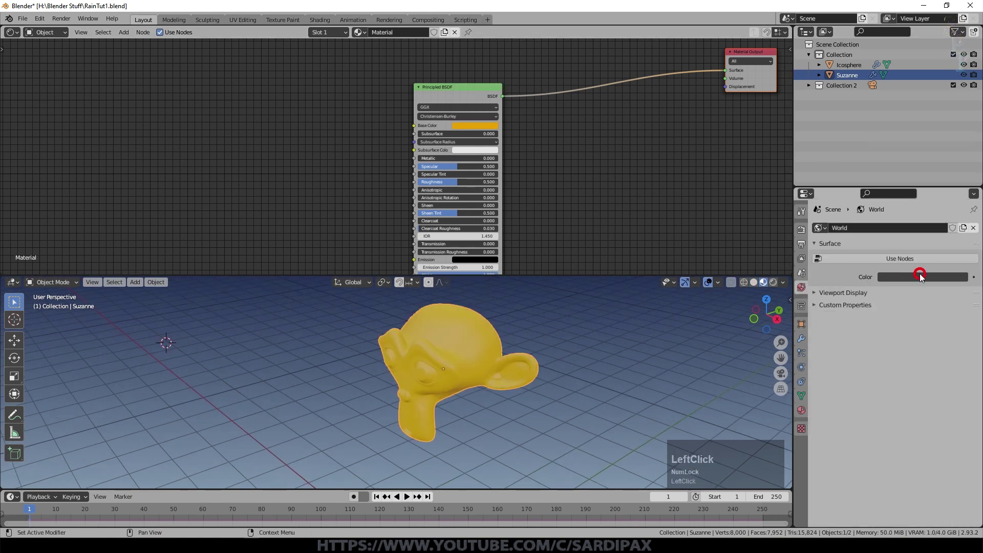
# Step: Add a Spot light, place it above Suzanne, and make the world background black
pyautogui.press('shift+a')
pyautogui.press('KP_7')
pyautogui.press('g')
pyautogui.click(531, 392)
pyautogui.press('KP_1')
pyautogui.press('r')
pyautogui.click(563, 449)
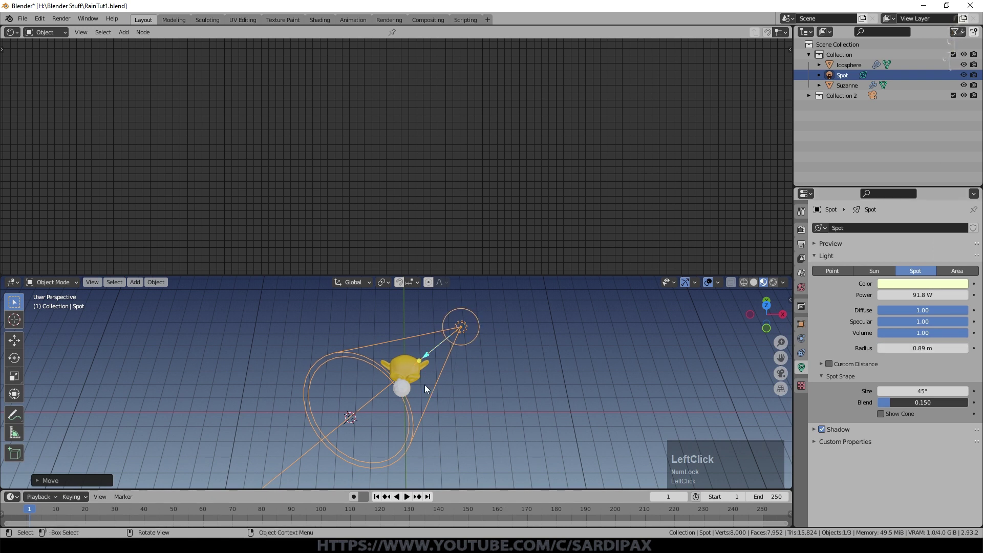
pyautogui.middleClick(432, 371)
pyautogui.press('shift+a')
pyautogui.click(19, 37)
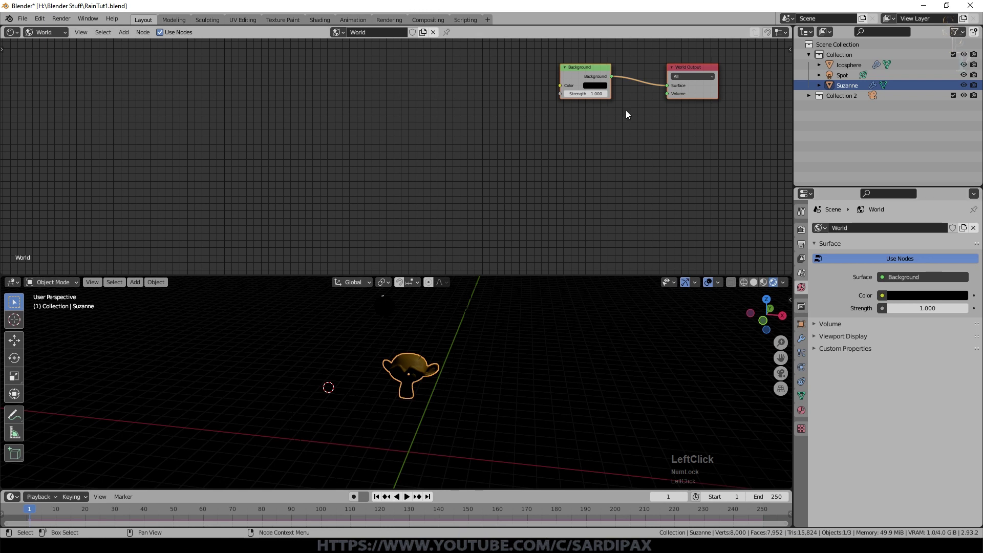
# Step: Load Skies0283_L madeNight.jpg as an Environment Texture feeding the world Background colour
pyautogui.middleClick(616, 142)
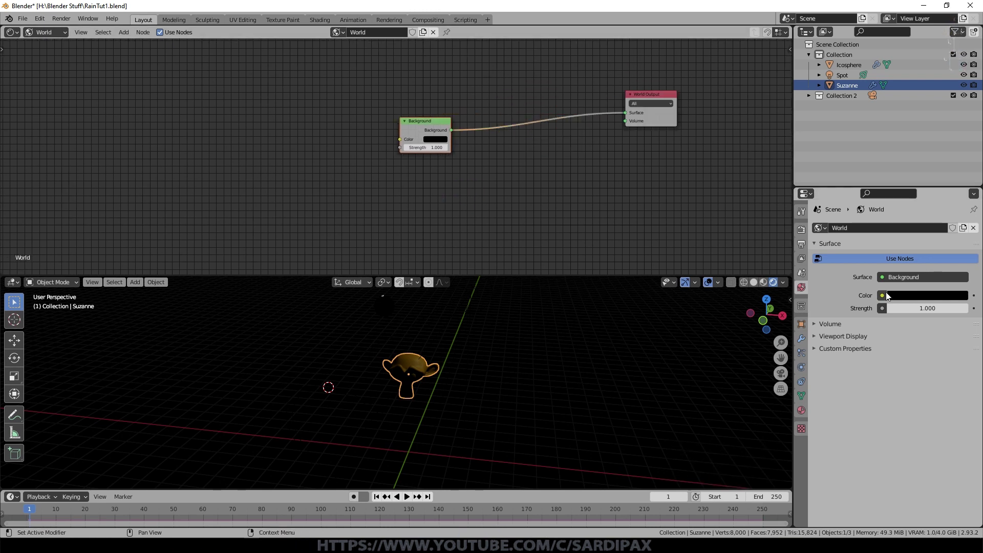
pyautogui.click(887, 297)
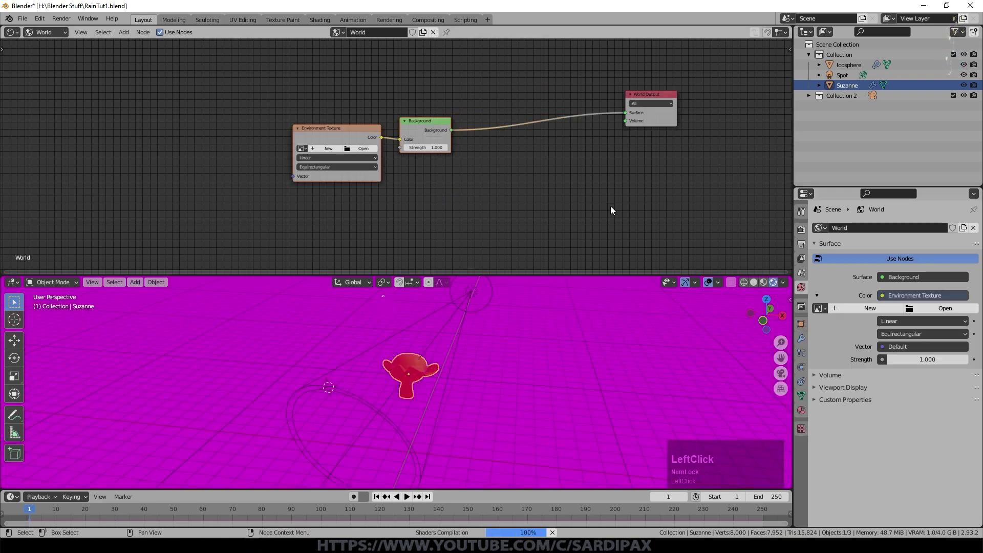
pyautogui.click(377, 225)
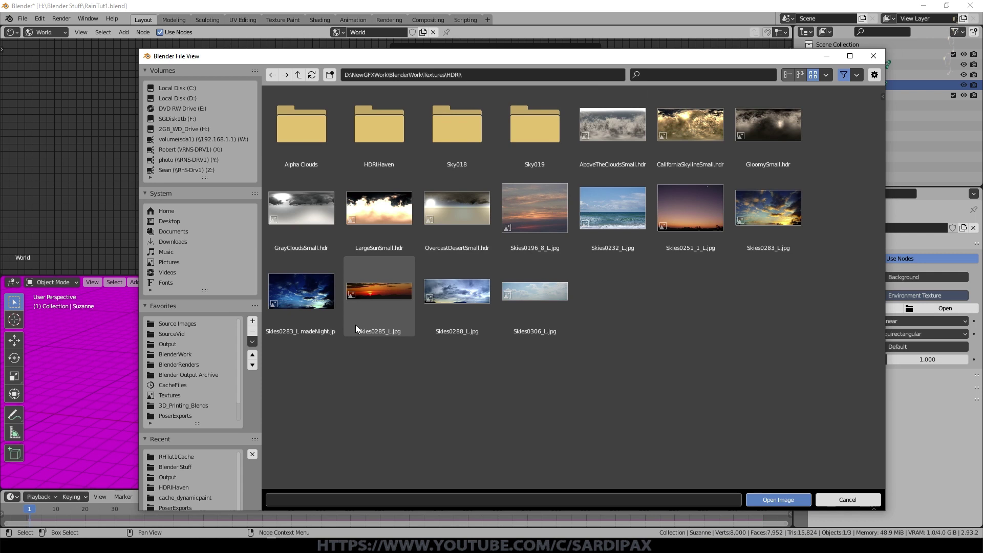
pyautogui.click(299, 294)
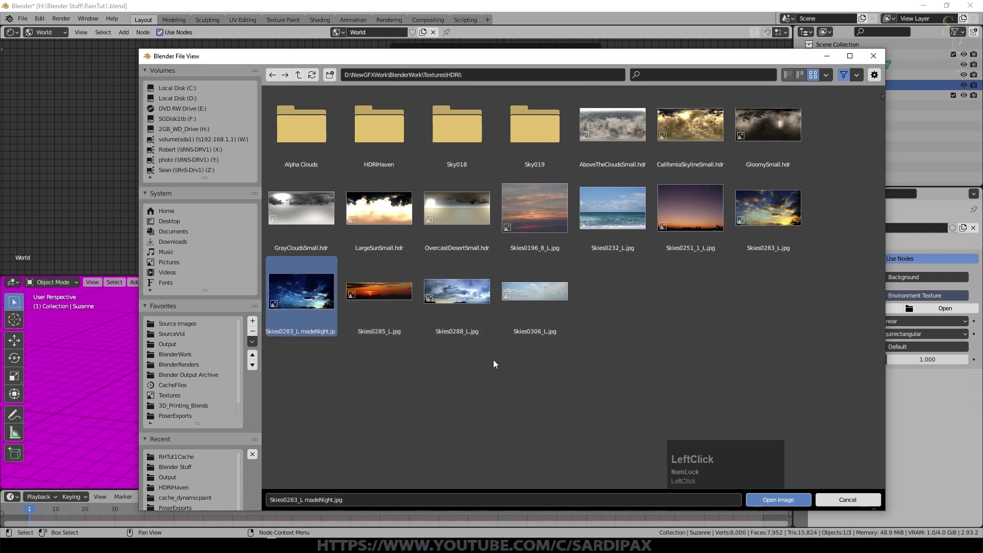
pyautogui.click(793, 504)
pyautogui.scroll(3)
pyautogui.middleClick(619, 368)
pyautogui.scroll(-3)
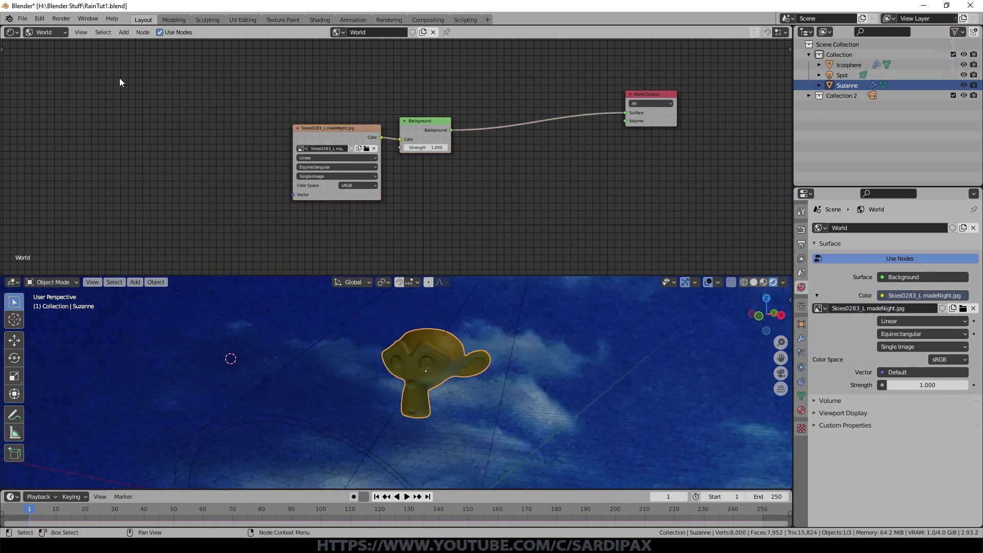
# Step: Duplicate the Background as a black one and join both through a Mix Shader with Fac 0
pyautogui.click(204, 113)
pyautogui.press('shift+d')
pyautogui.click(423, 164)
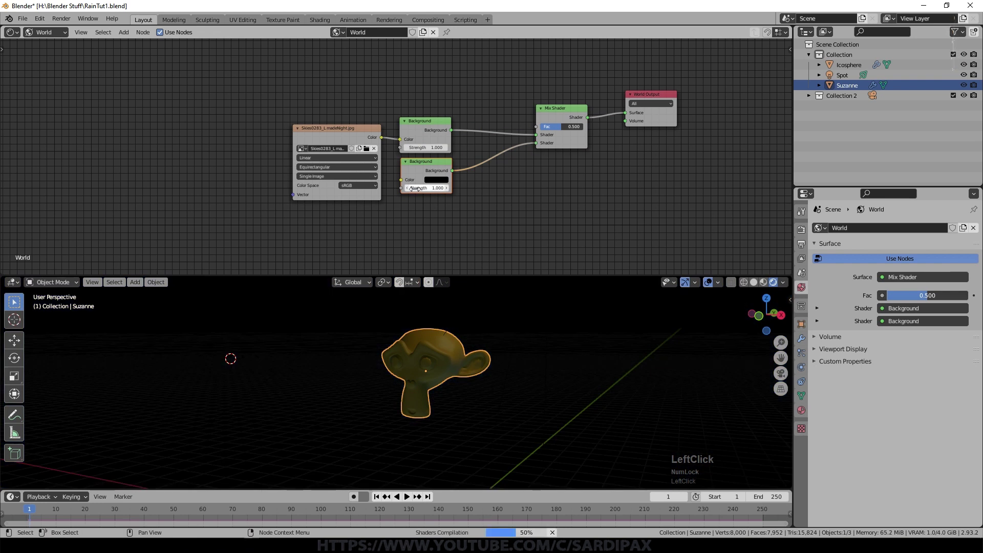
pyautogui.click(561, 130)
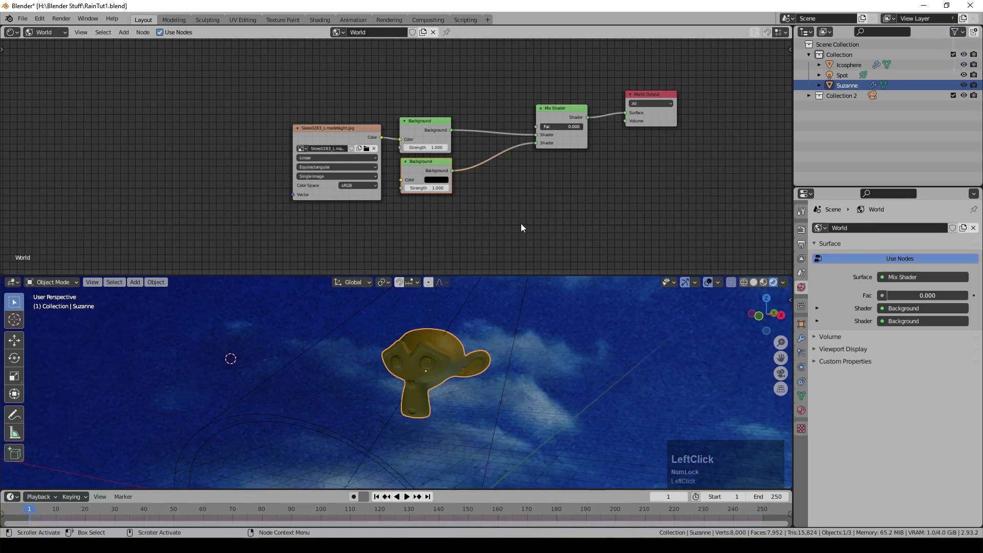
# Step: Add a Light Path node and wire Is Camera Ray into the Mix Shader Fac, checking Suzanne against black
pyautogui.click(124, 38)
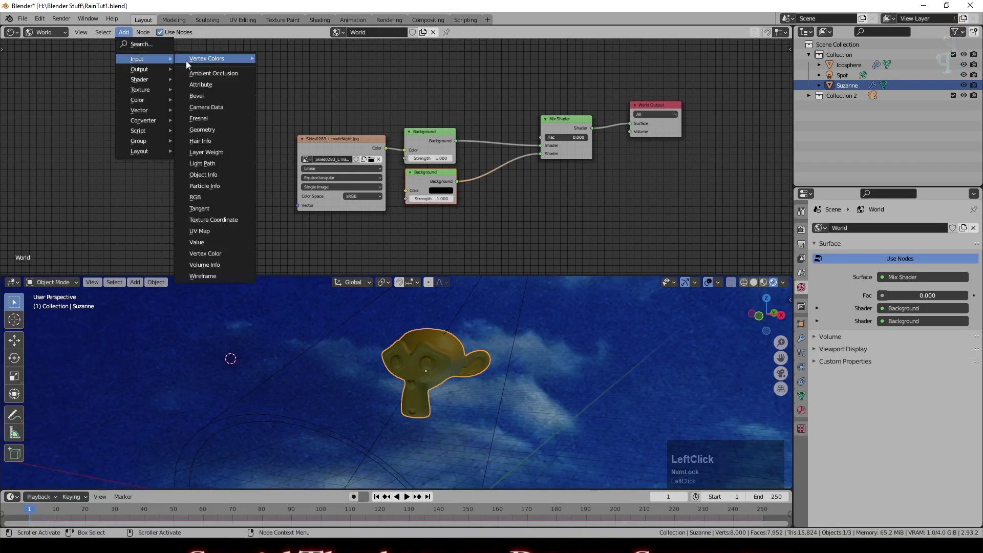
pyautogui.click(210, 163)
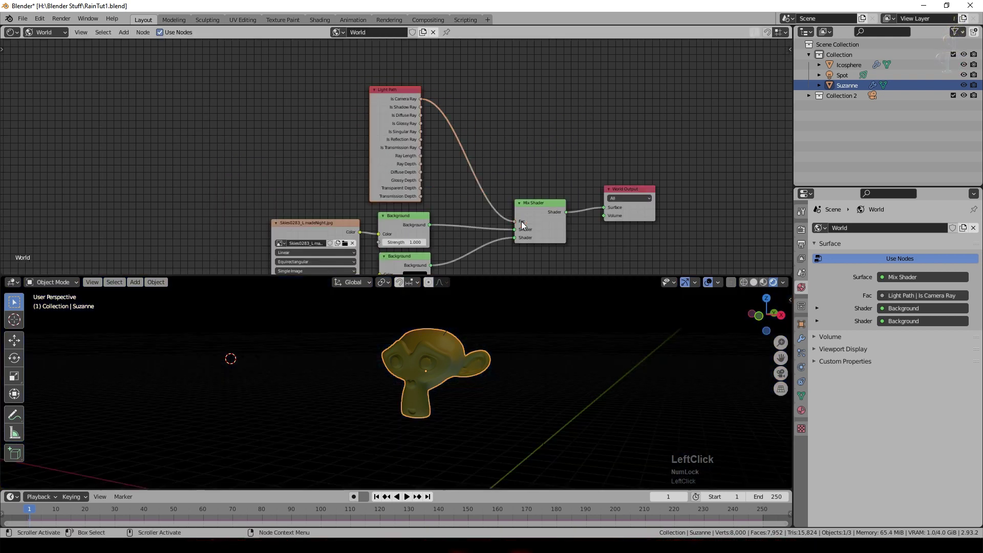
pyautogui.scroll(3)
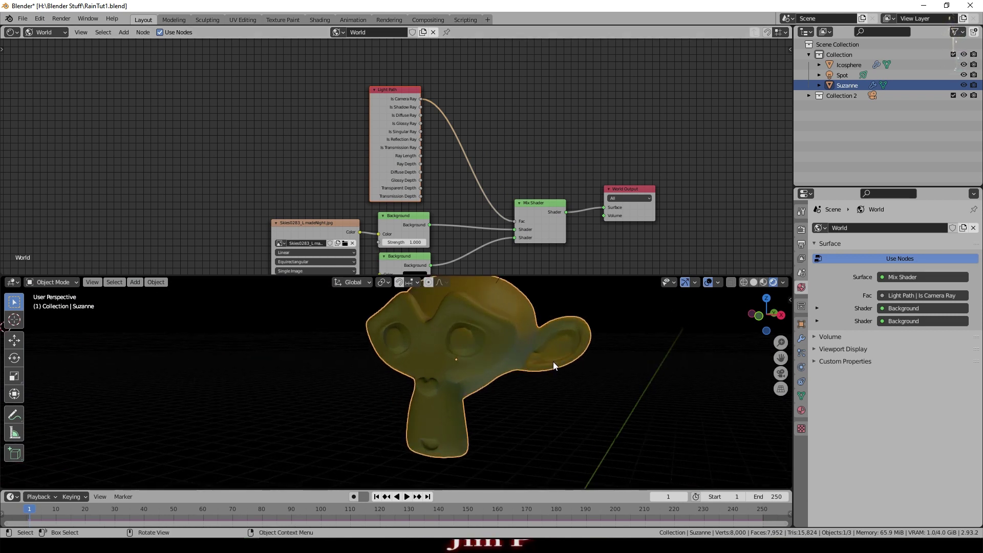
pyautogui.middleClick(383, 409)
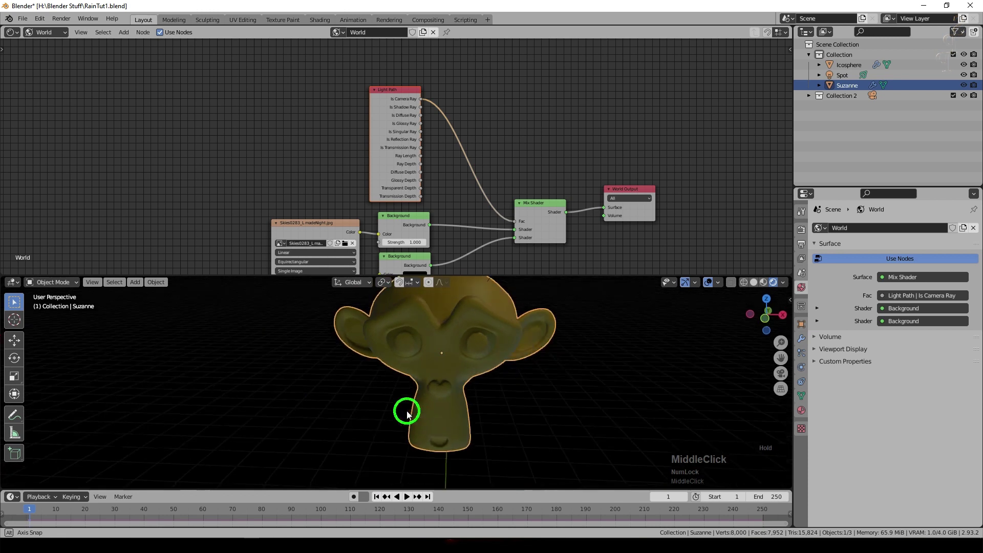
pyautogui.middleClick(447, 398)
pyautogui.scroll(-3)
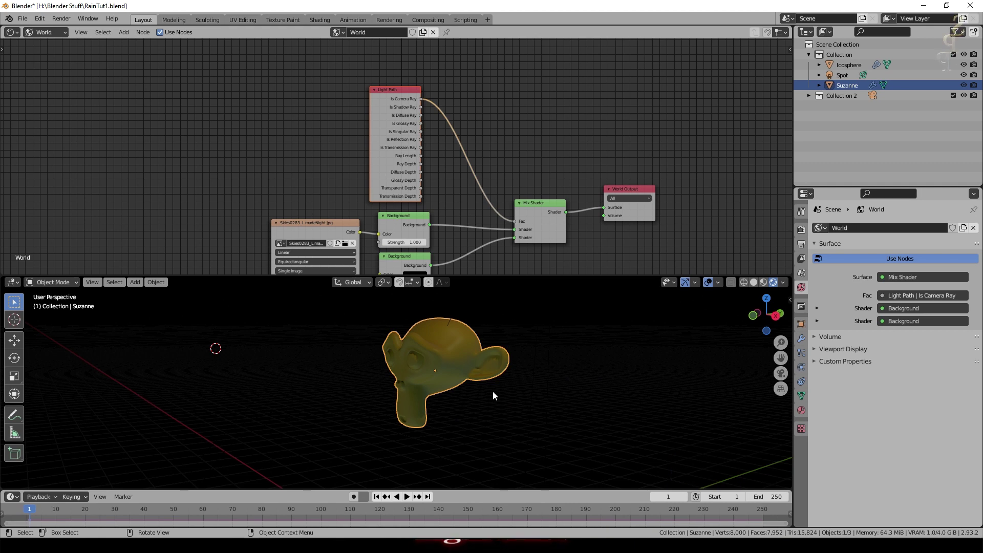
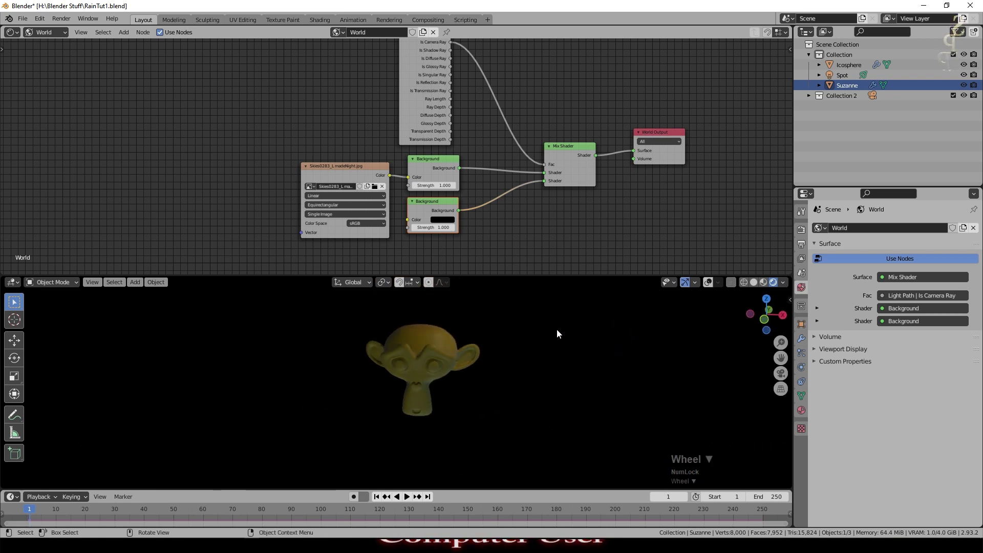
pyautogui.scroll(3)
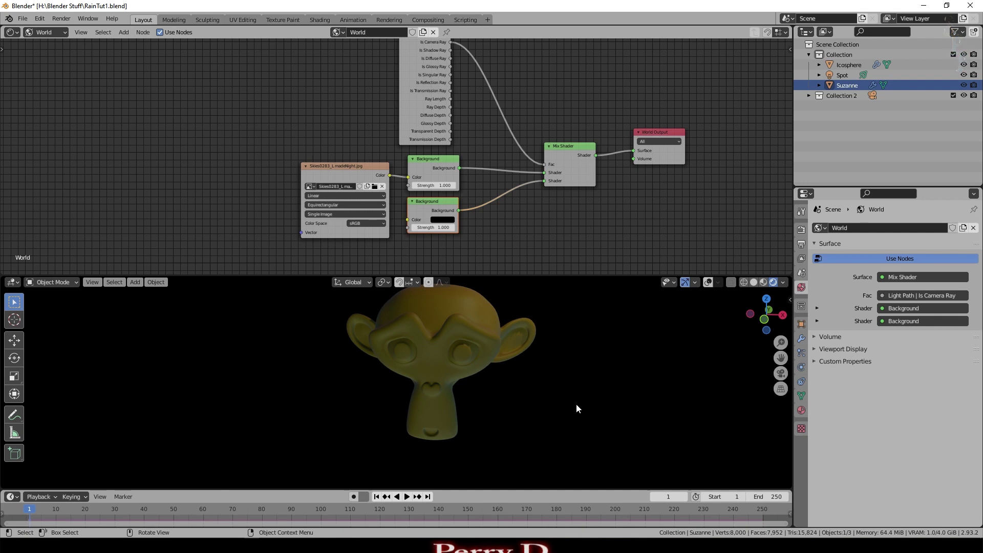
# Step: Re-aim the Spot light, look through the camera and switch the Shader Editor to Object mode
pyautogui.middleClick(568, 392)
pyautogui.click(944, 322)
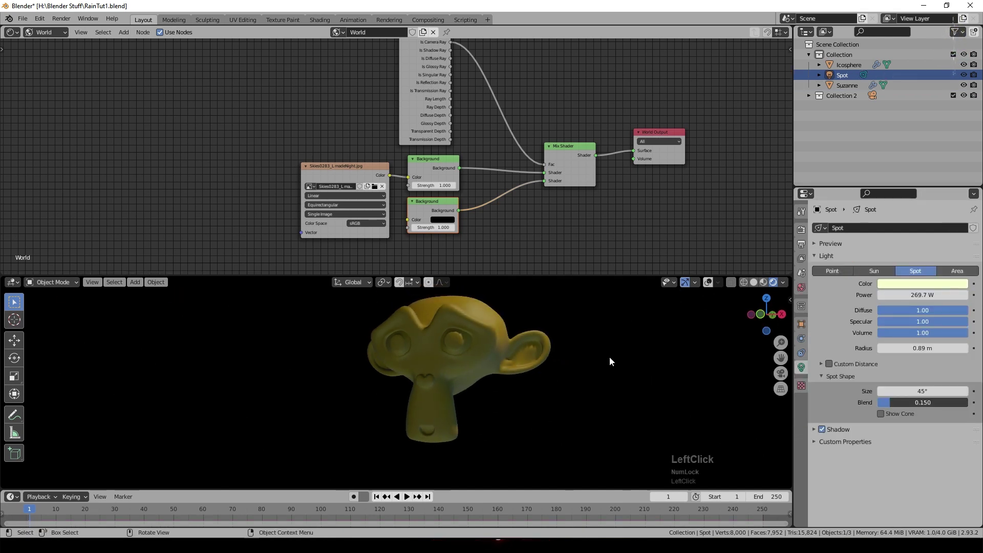
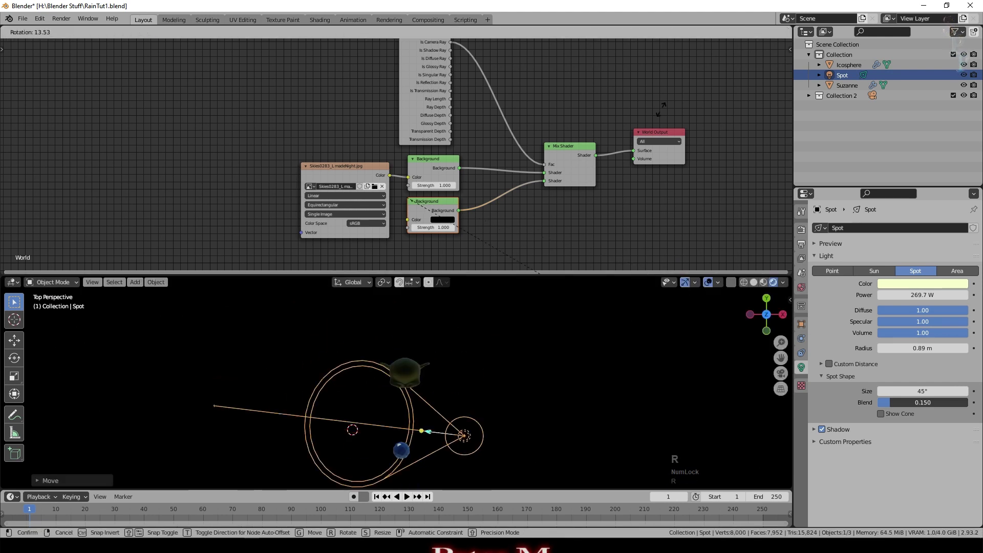
pyautogui.press('KP_0')
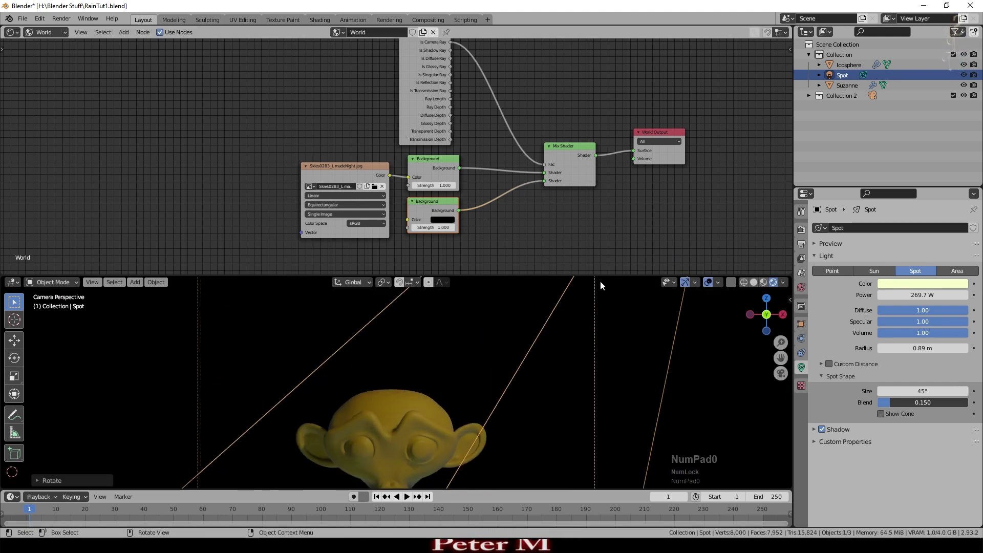
pyautogui.click(234, 149)
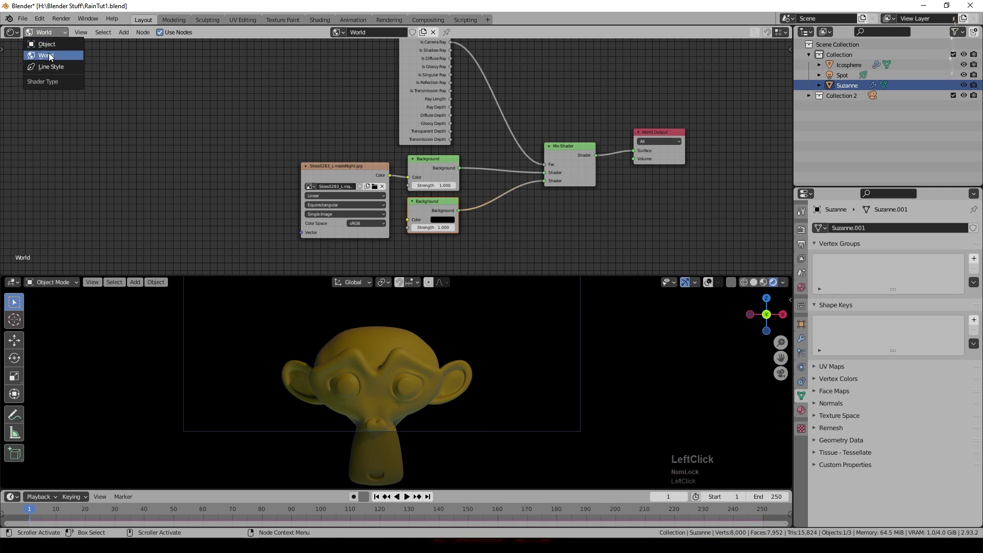
pyautogui.middleClick(525, 183)
pyautogui.click(113, 511)
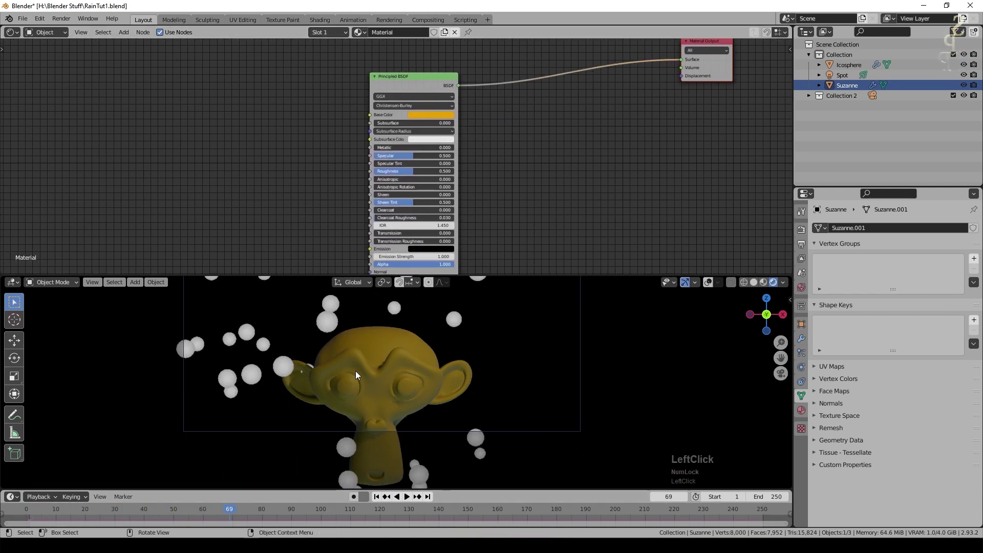
# Step: Add an Image Texture node loaded with all paintmap PNG frames from RHTut1Cache as a sequence
pyautogui.middleClick(389, 356)
pyautogui.scroll(-3)
pyautogui.click(127, 33)
pyautogui.click(220, 99)
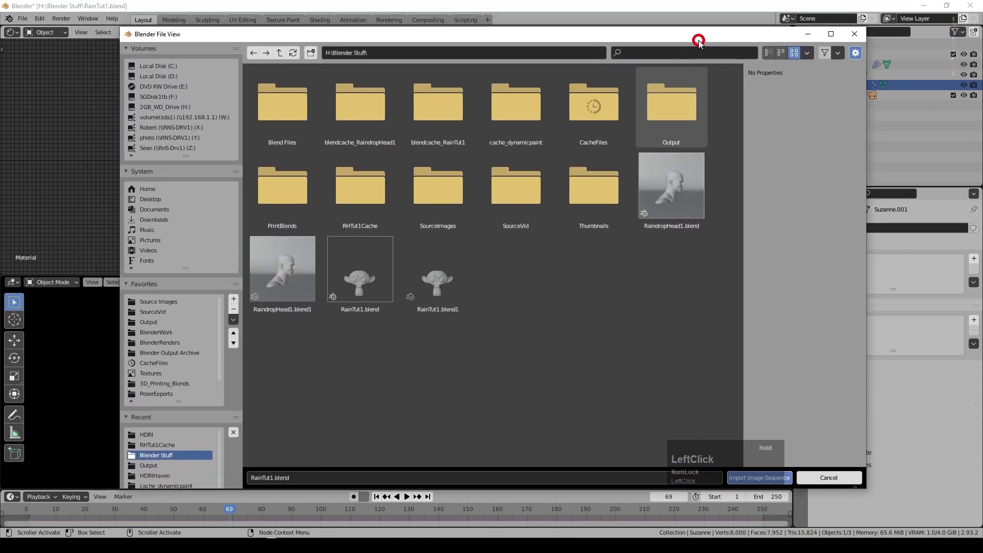
pyautogui.click(366, 172)
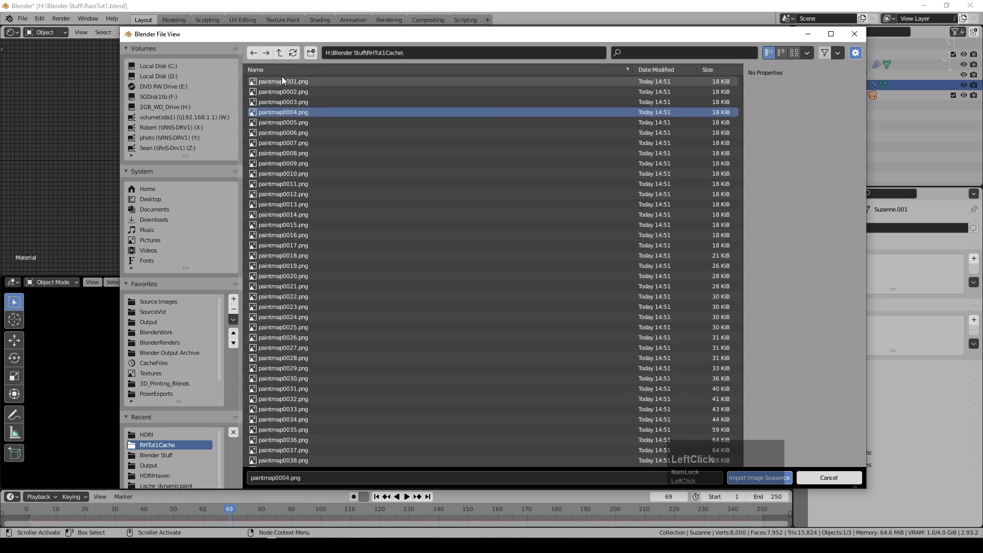
pyautogui.scroll(-3)
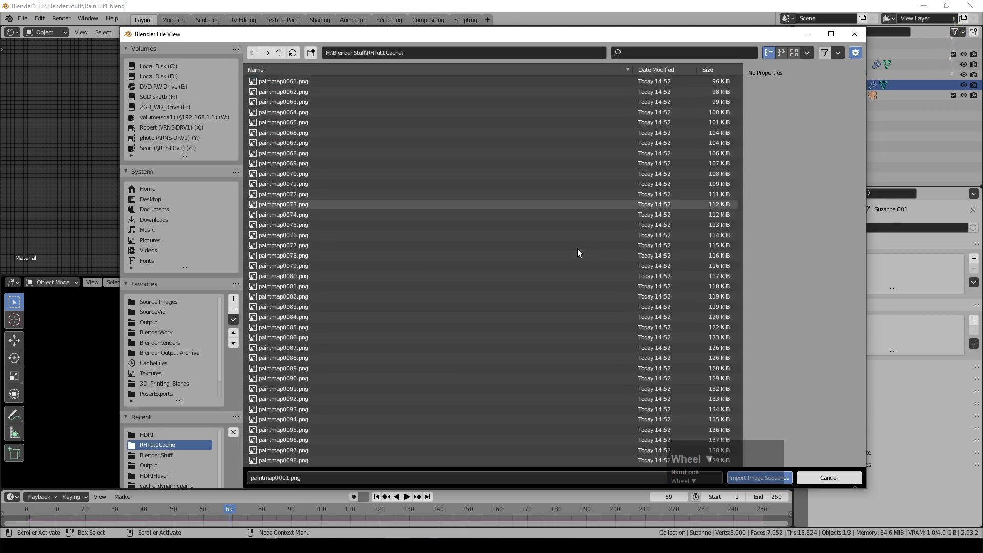
pyautogui.click(706, 163)
pyautogui.click(745, 107)
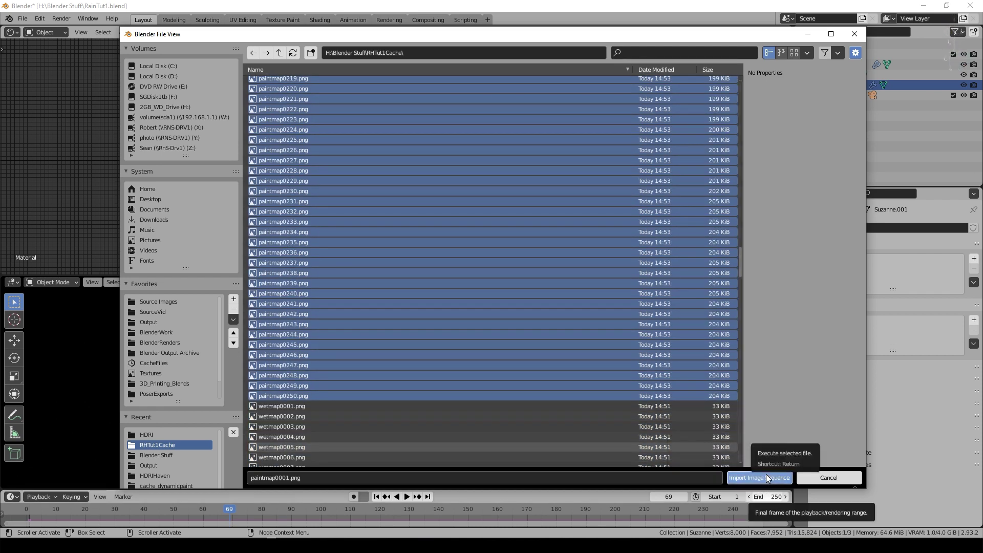
pyautogui.click(769, 478)
pyautogui.click(296, 85)
pyautogui.scroll(3)
pyautogui.scroll(3)
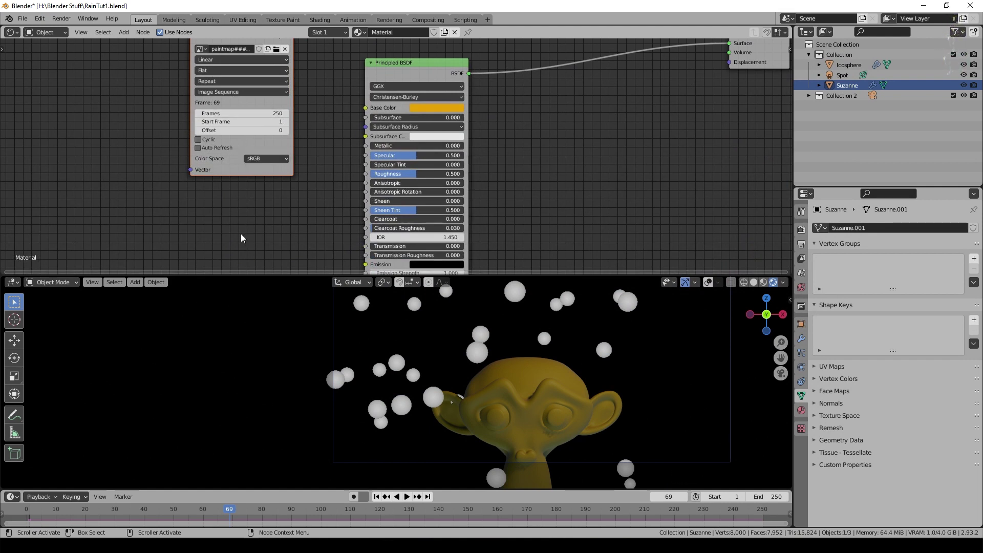
# Step: Connect the paintmap sequence Color to Base Color and enable Auto Refresh
pyautogui.click(203, 154)
pyautogui.middleClick(296, 159)
pyautogui.scroll(-3)
pyautogui.click(429, 110)
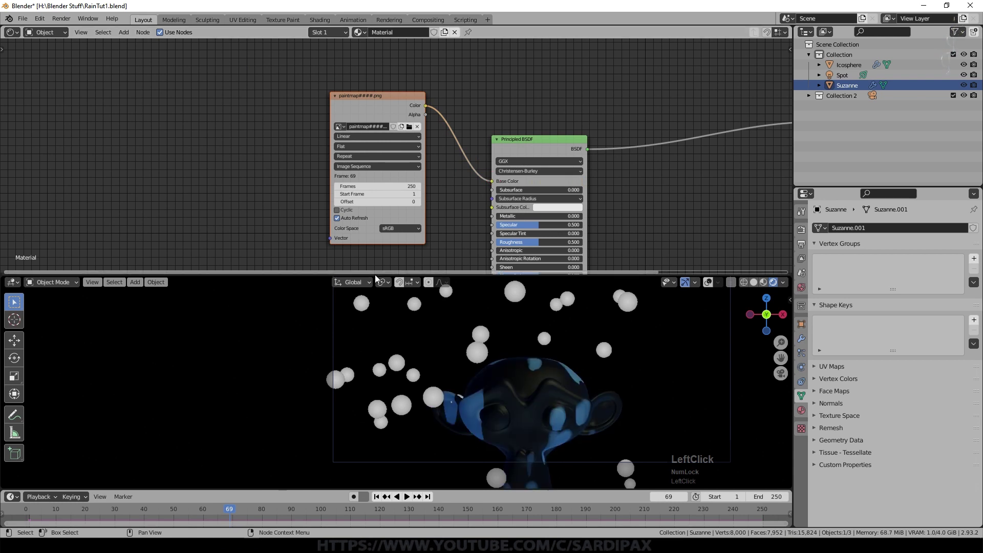
# Step: Play the animation and orbit to watch blue drip patches spread over Suzanne
pyautogui.press('space')
pyautogui.middleClick(581, 469)
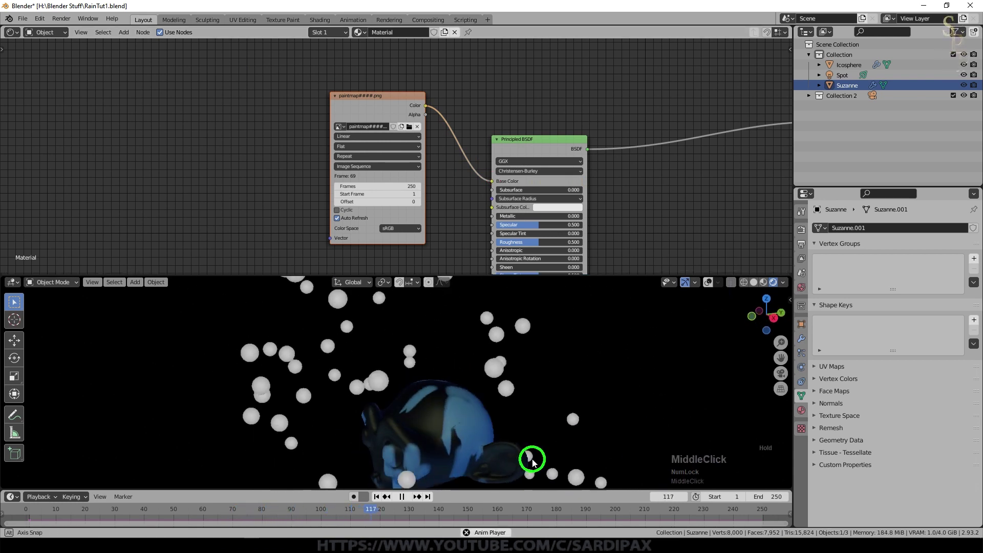
pyautogui.scroll(-3)
pyautogui.press('space')
pyautogui.click(437, 518)
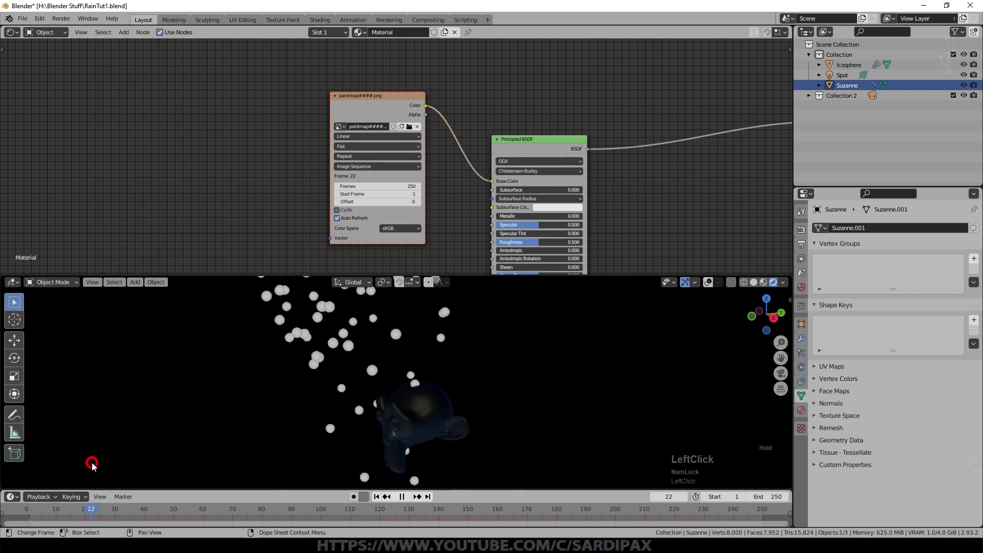
pyautogui.middleClick(500, 357)
pyautogui.scroll(3)
pyautogui.press('Right')
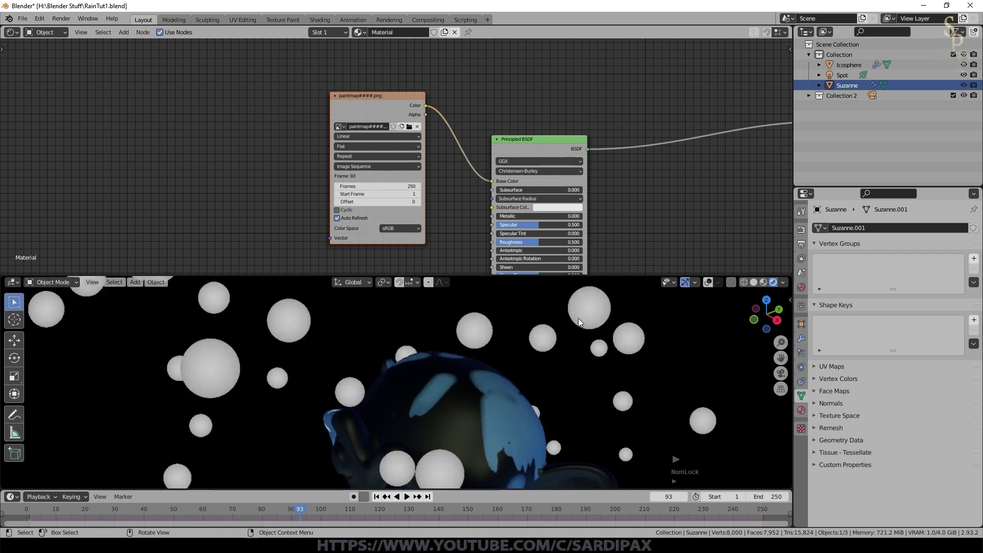
pyautogui.press('Left')
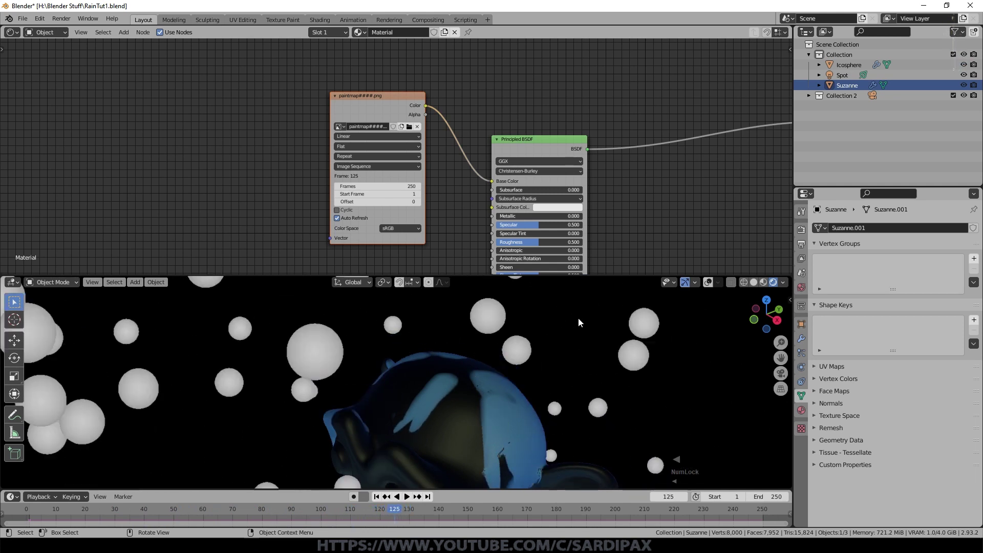
# Step: Hide the Icosphere from viewport and render, then reselect Suzanne
pyautogui.click(844, 94)
pyautogui.click(846, 70)
pyautogui.click(976, 68)
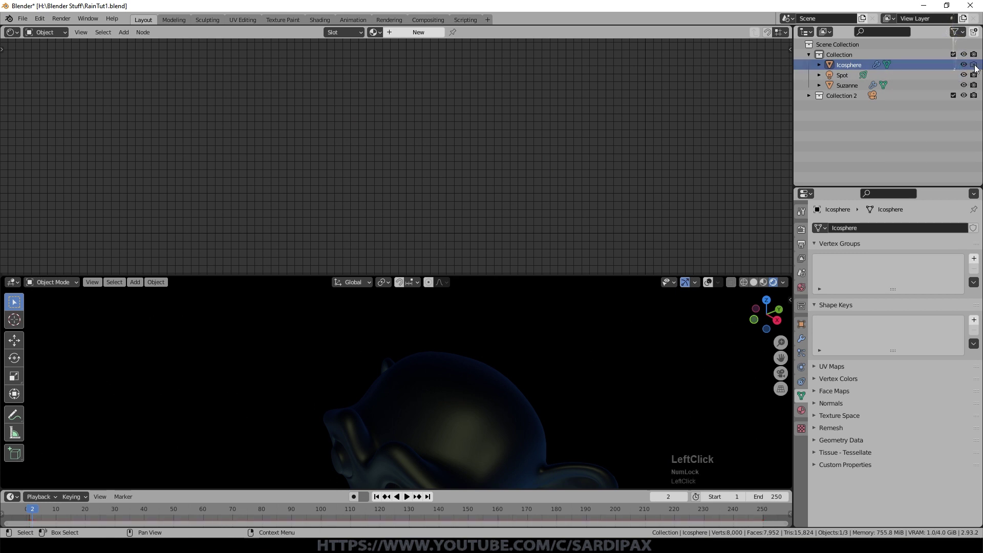
pyautogui.click(967, 69)
# Step: Play back Suzanne's paint alone and frame her material nodes for further editing
pyautogui.press('space')
pyautogui.scroll(-3)
pyautogui.middleClick(556, 380)
pyautogui.press('space')
pyautogui.press('shift+a')
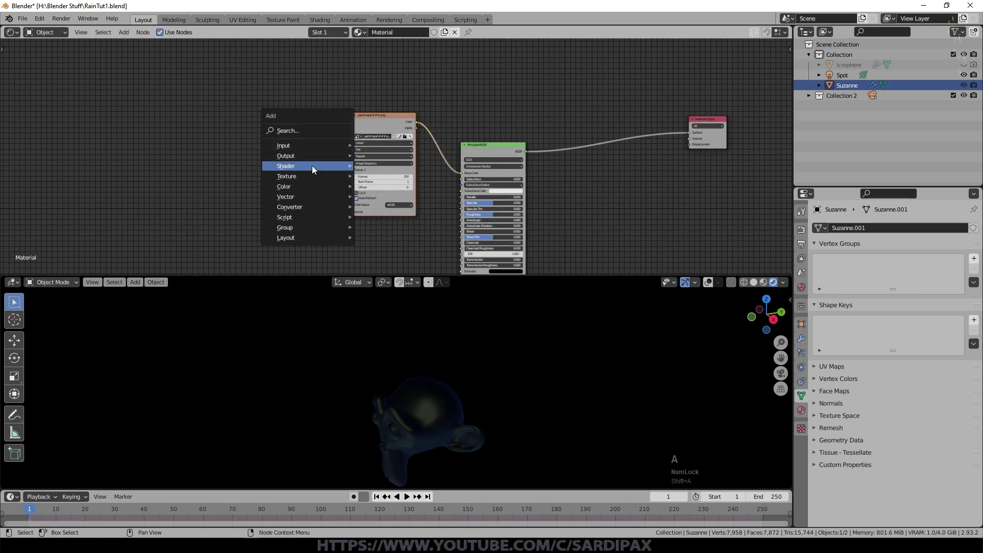
# Step: Add a second Image Texture loaded with the 250-frame wetmap sequence with auto refresh
pyautogui.click(388, 186)
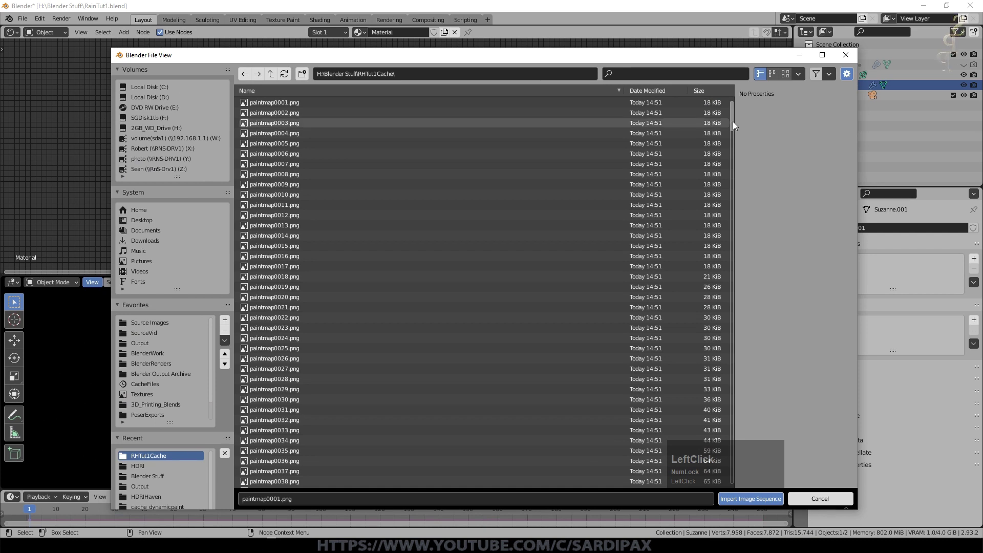
pyautogui.click(455, 484)
pyautogui.scroll(3)
pyautogui.click(238, 254)
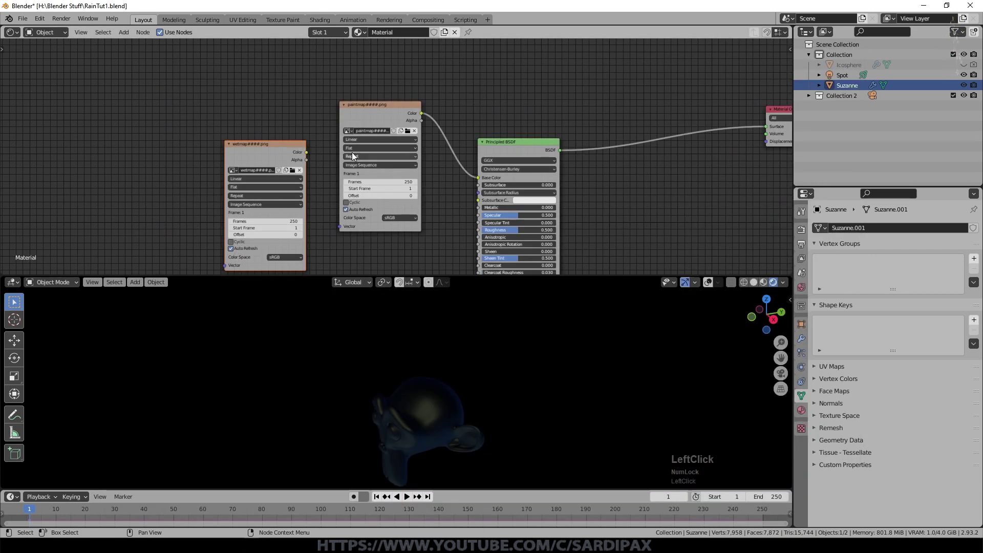
# Step: Play the animation and orbit around Suzanne to inspect the dark glossy wet surface
pyautogui.press('space')
pyautogui.scroll(3)
pyautogui.middleClick(512, 369)
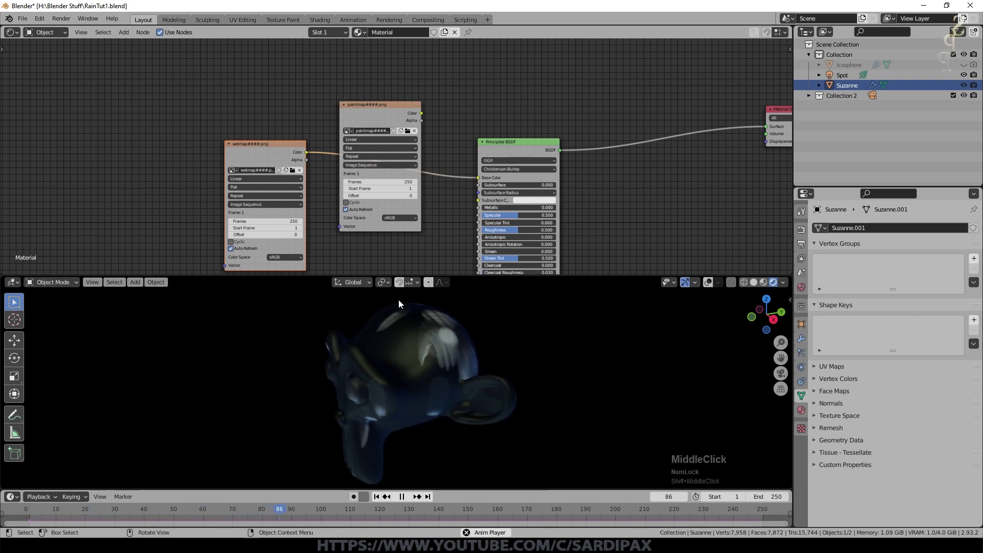
pyautogui.scroll(3)
pyautogui.middleClick(539, 364)
pyautogui.scroll(3)
pyautogui.middleClick(484, 389)
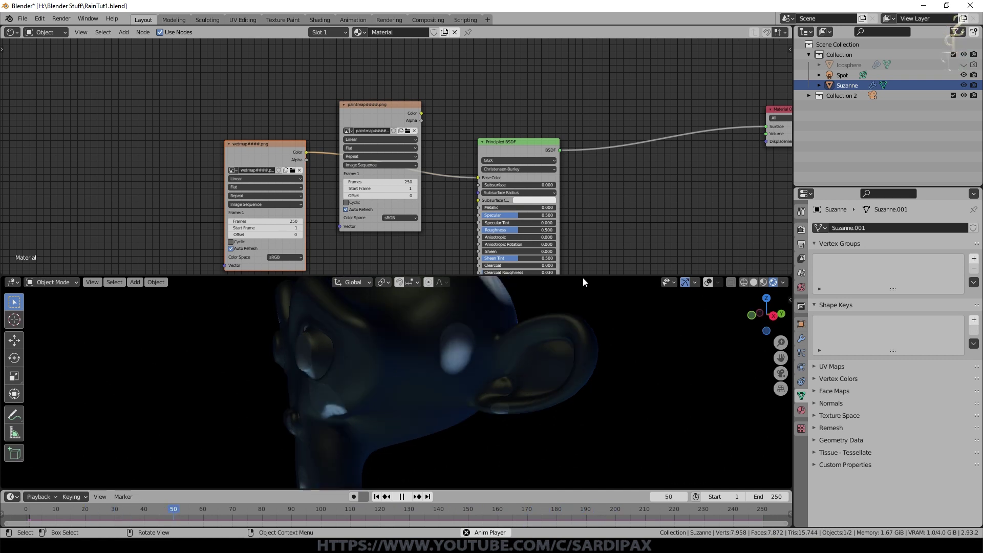
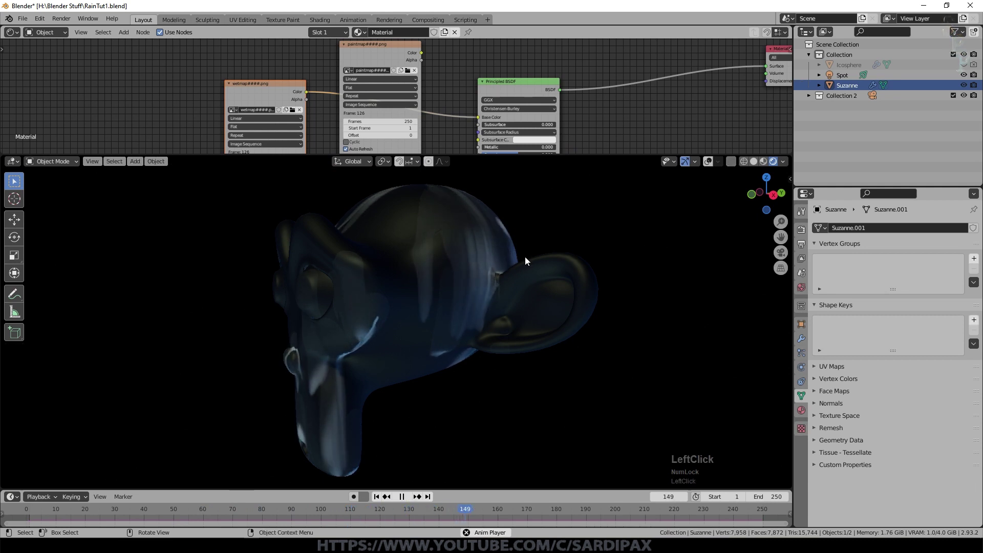
pyautogui.scroll(3)
pyautogui.middleClick(448, 304)
pyautogui.scroll(-3)
pyautogui.scroll(-3)
pyautogui.press('shift+Num_Lock')
pyautogui.scroll(-3)
pyautogui.middleClick(497, 290)
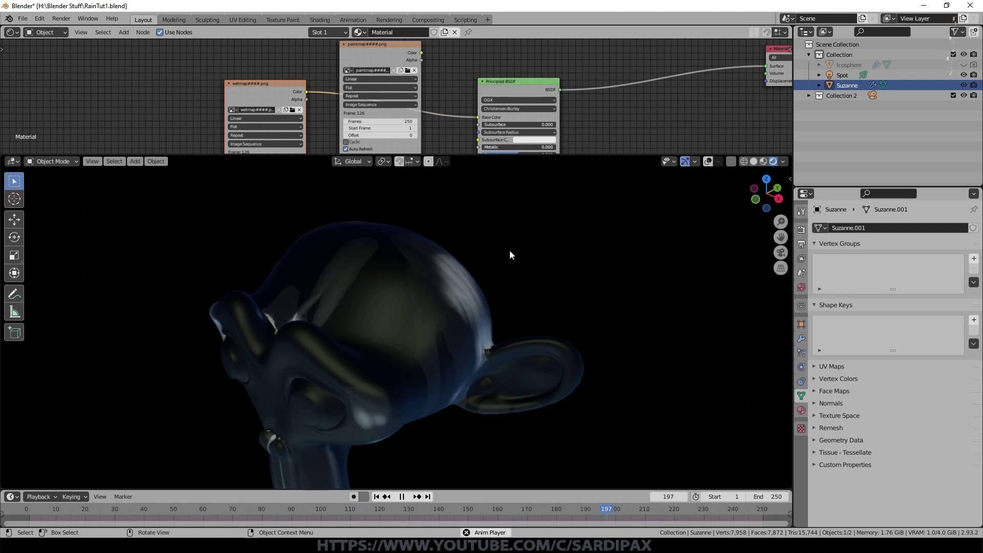
# Step: Preview the wetmap shading, then restore Suzanne's orange-gold base colour and stop playback
pyautogui.rightClick(445, 316)
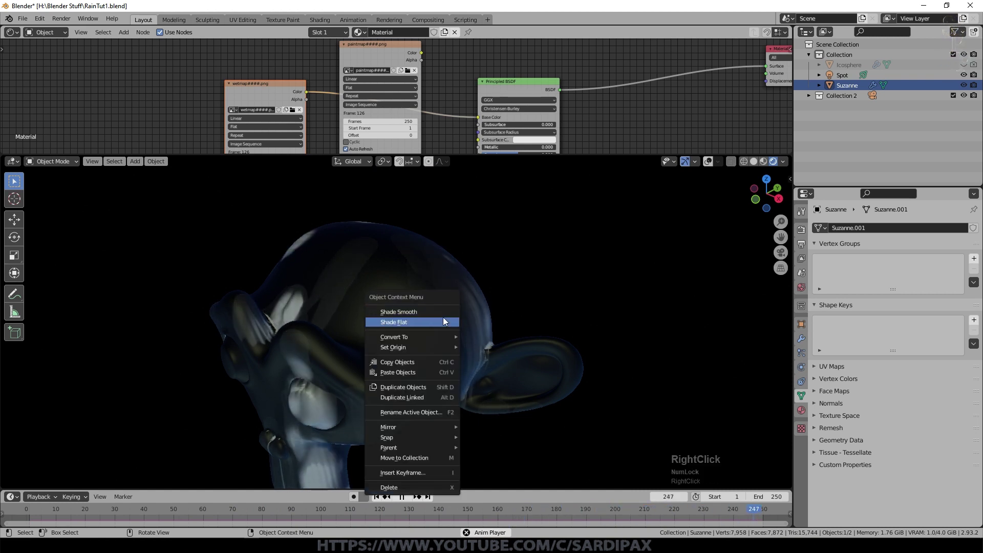
pyautogui.click(445, 318)
pyautogui.scroll(3)
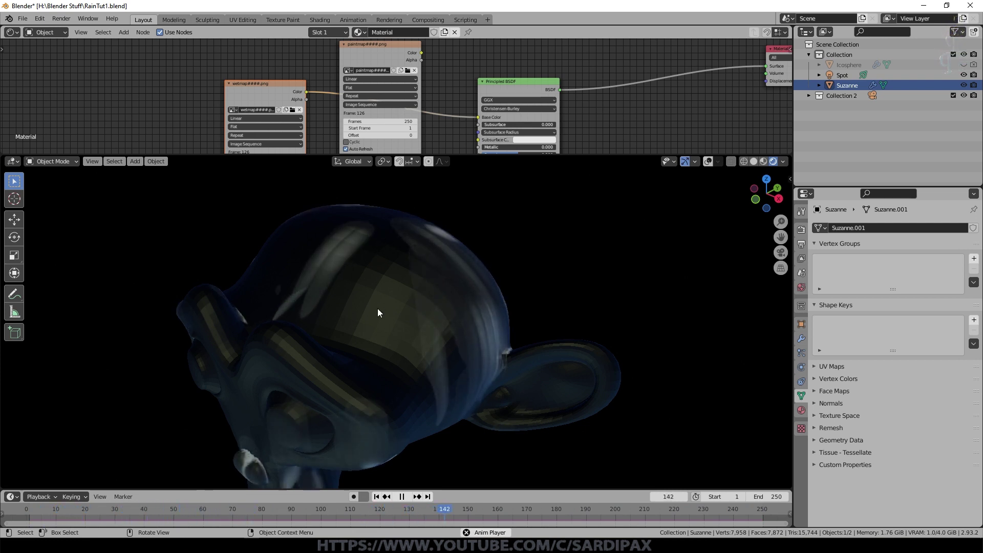
pyautogui.click(806, 341)
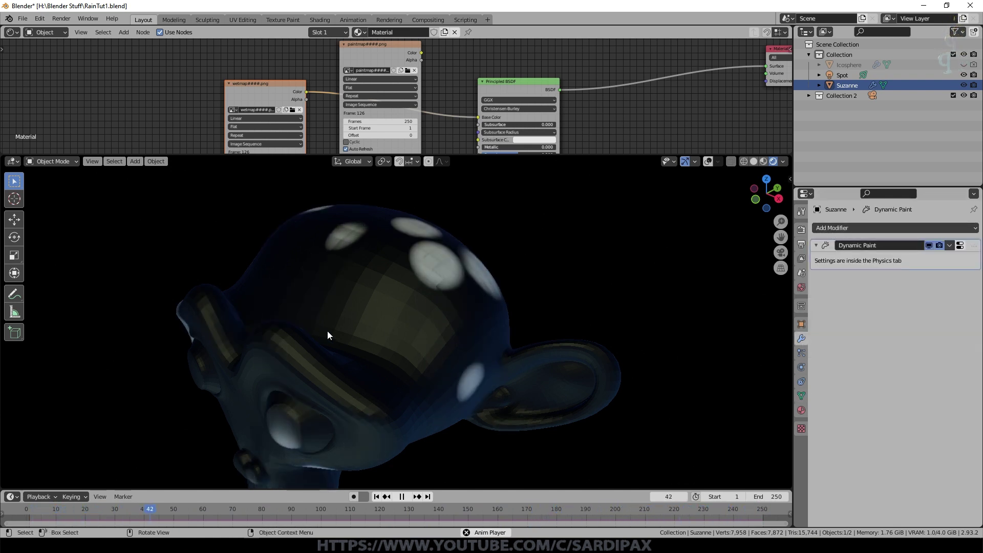
pyautogui.scroll(-3)
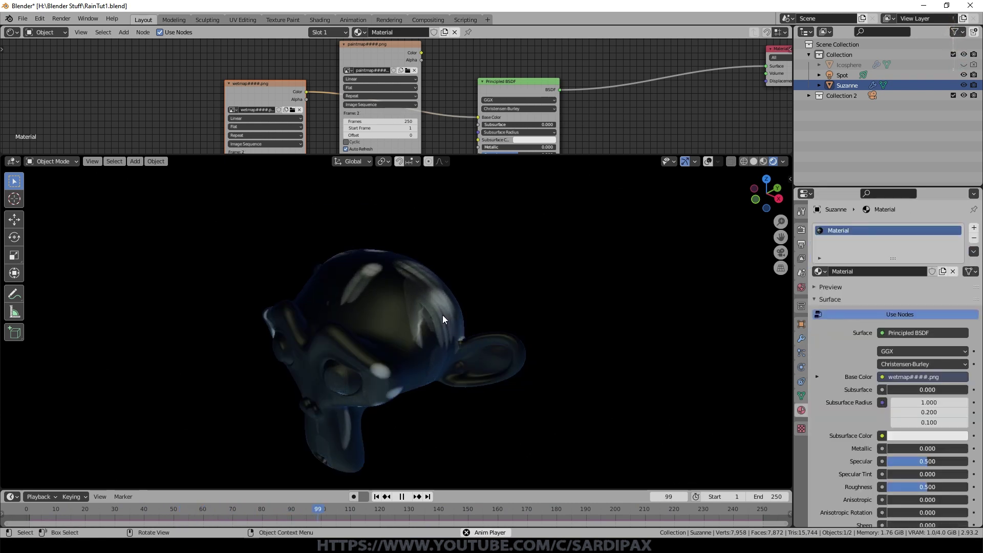
pyautogui.click(487, 304)
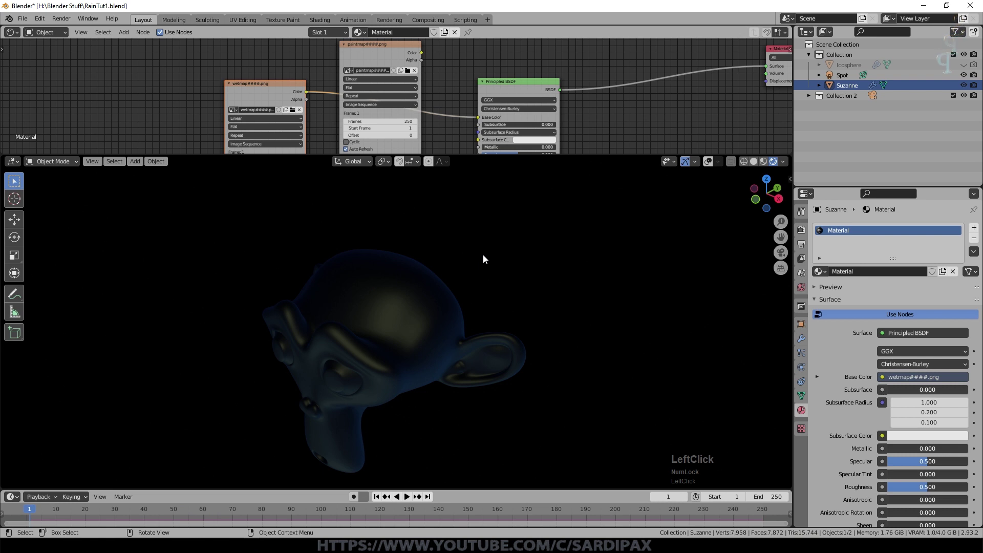
pyautogui.middleClick(548, 118)
pyautogui.scroll(3)
pyautogui.scroll(3)
# Step: Add a ColorRamp taking paintmap Color as Fac and feeding the Principled BSDF Alpha, then play to check
pyautogui.press('shift+a')
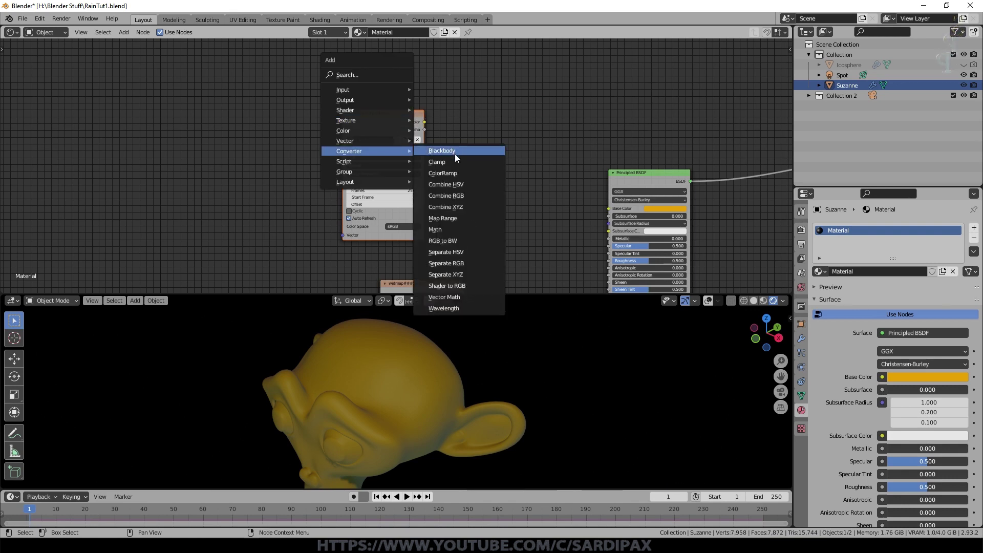
pyautogui.click(458, 177)
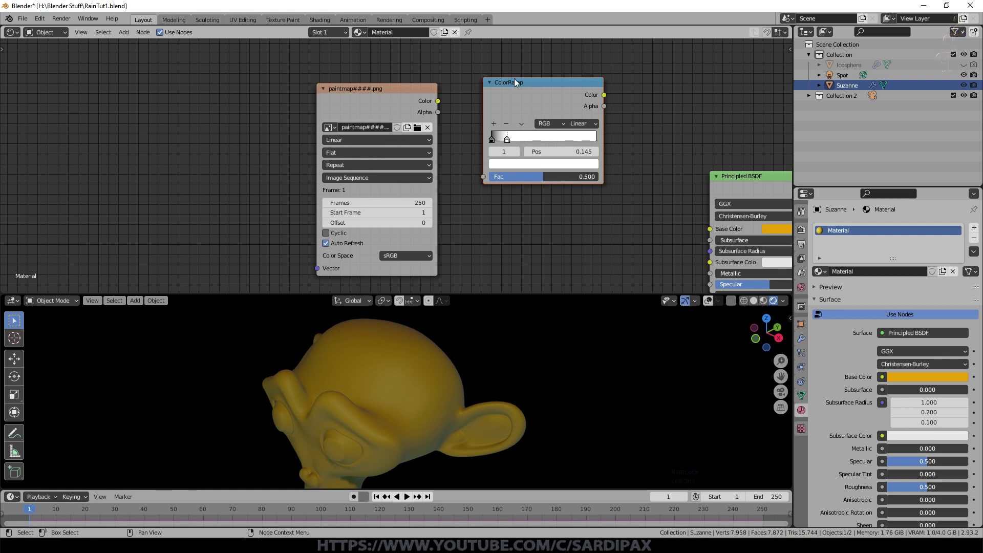
pyautogui.click(467, 111)
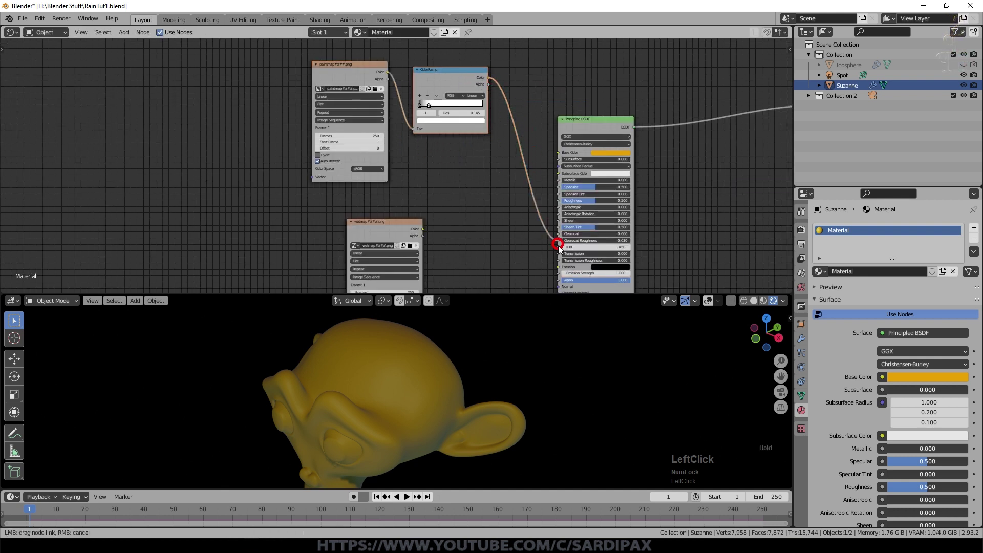
pyautogui.middleClick(641, 253)
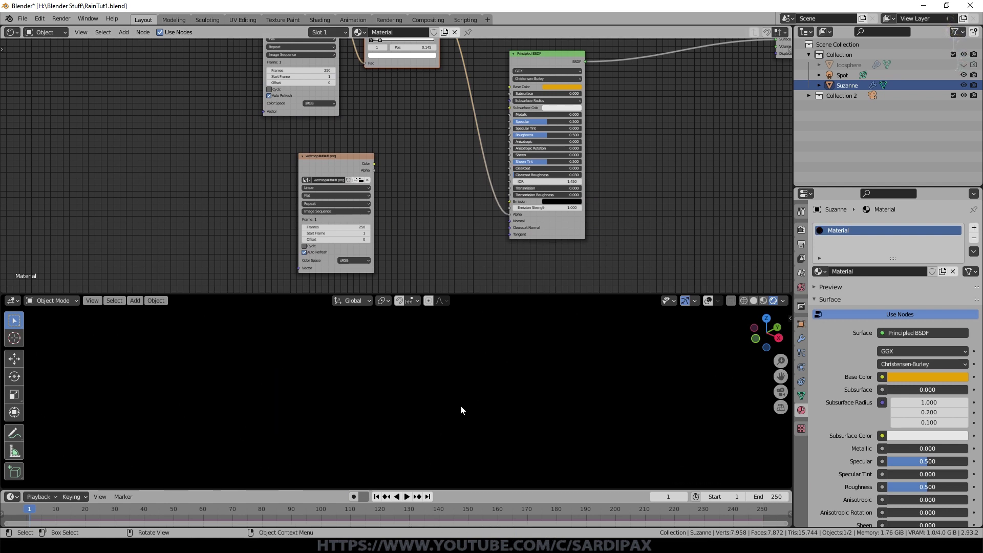
pyautogui.press('space')
pyautogui.scroll(-3)
pyautogui.middleClick(457, 428)
pyautogui.scroll(-3)
# Step: Add a plane under Suzanne and scale it up into a floor
pyautogui.press('shift+a')
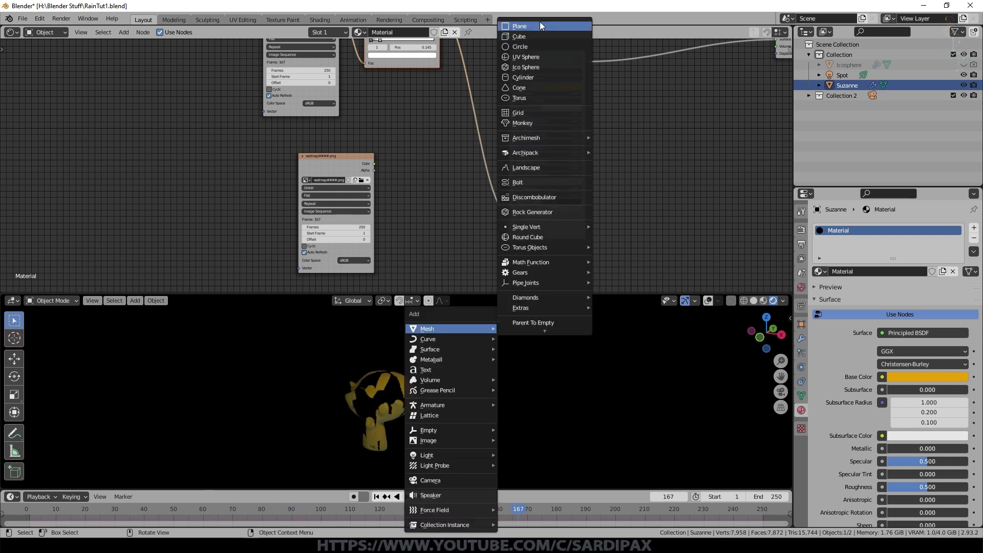
pyautogui.click(540, 28)
pyautogui.press('g')
pyautogui.click(539, 322)
pyautogui.middleClick(402, 418)
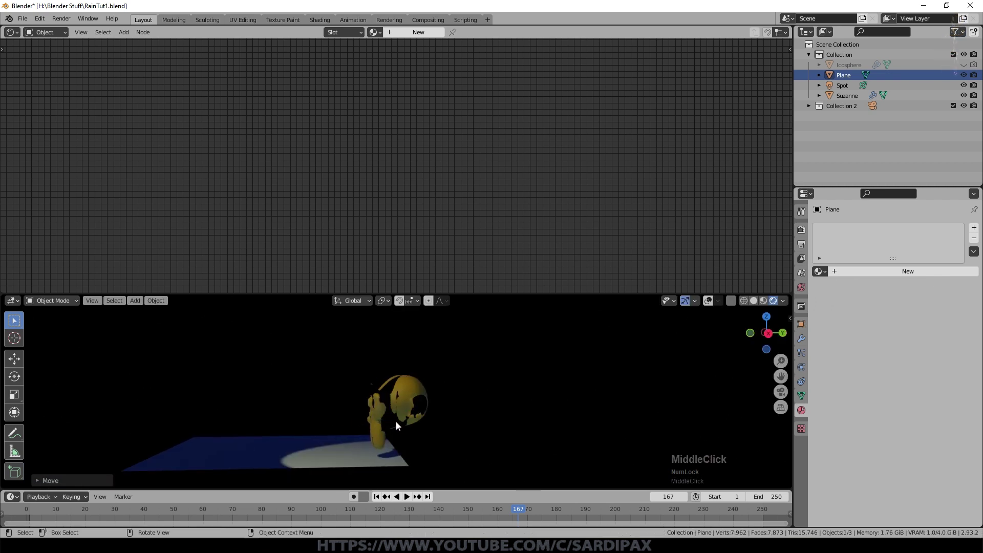
# Step: Extrude the back edge upward, add level-2 subdivision and smooth shading for a curved backdrop, then reselect Suzanne
pyautogui.click(508, 439)
pyautogui.middleClick(397, 423)
pyautogui.click(394, 425)
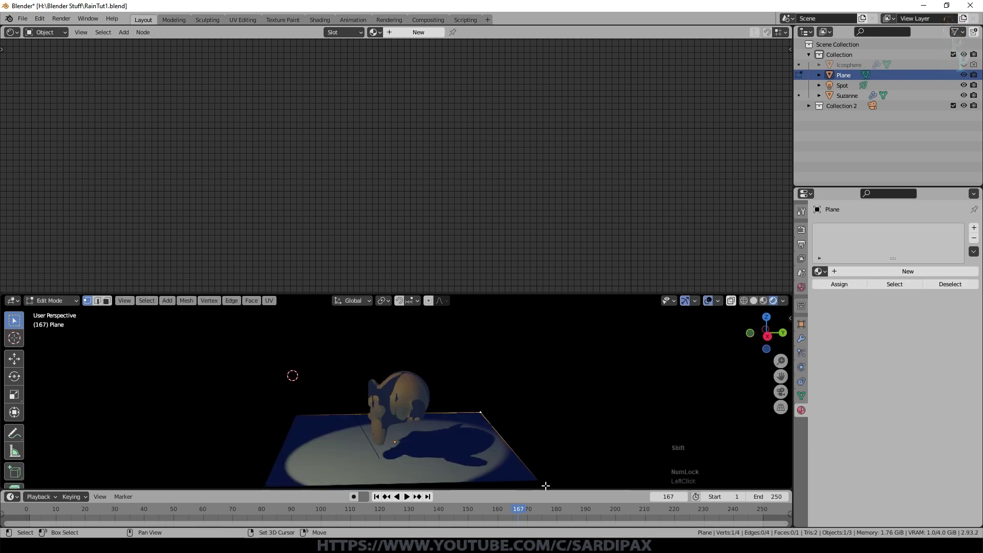
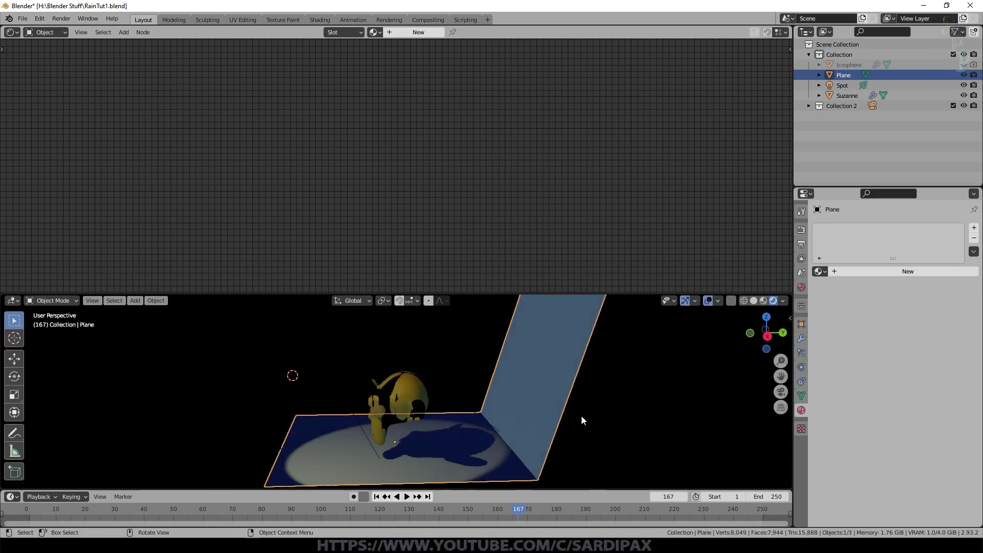
pyautogui.press('Tab')
pyautogui.press('ctrl+2')
pyautogui.rightClick(569, 369)
pyautogui.press('space')
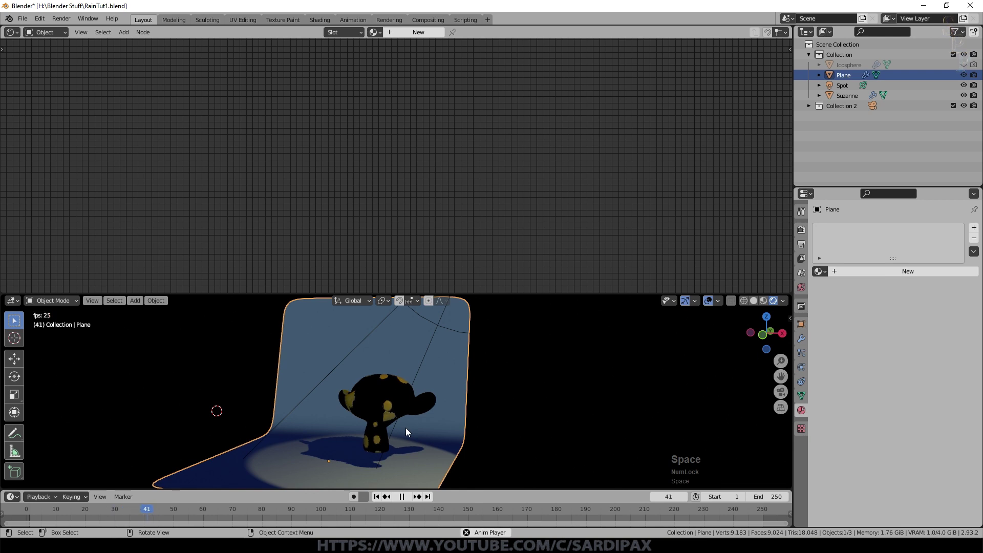
pyautogui.press('space')
pyautogui.click(390, 390)
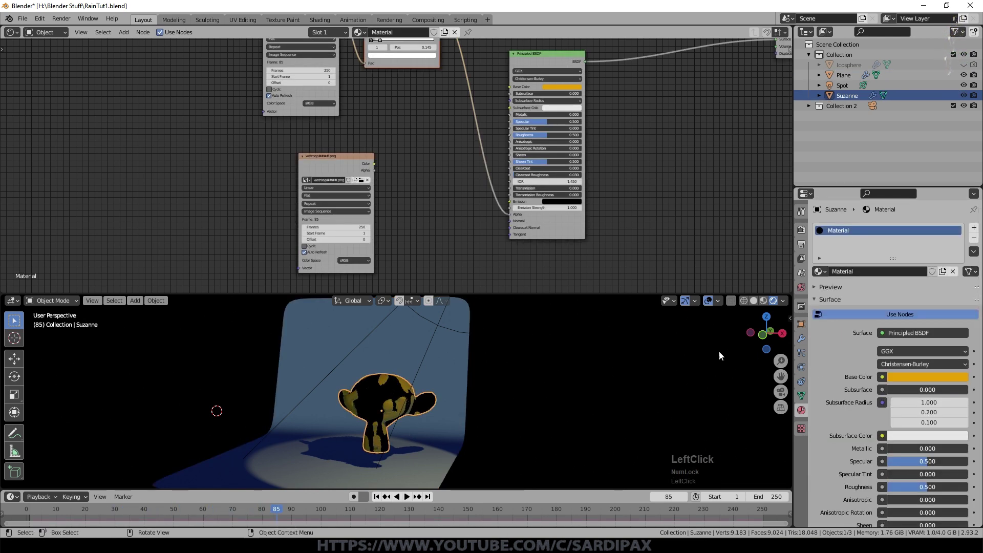
# Step: Set the material's Blend Mode and Shadow Mode to Alpha Hashed in the sidebar settings
pyautogui.scroll(-3)
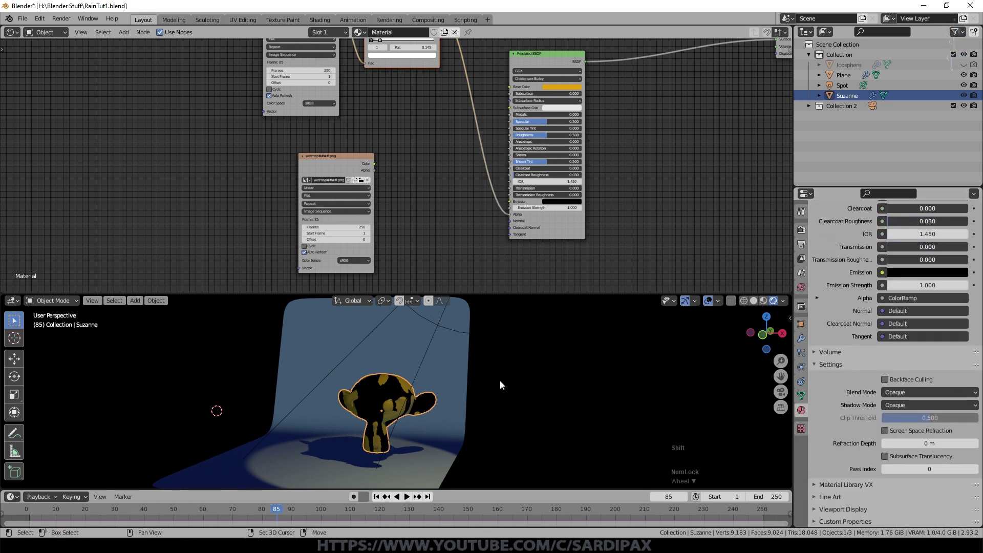
pyautogui.middleClick(521, 369)
pyautogui.scroll(3)
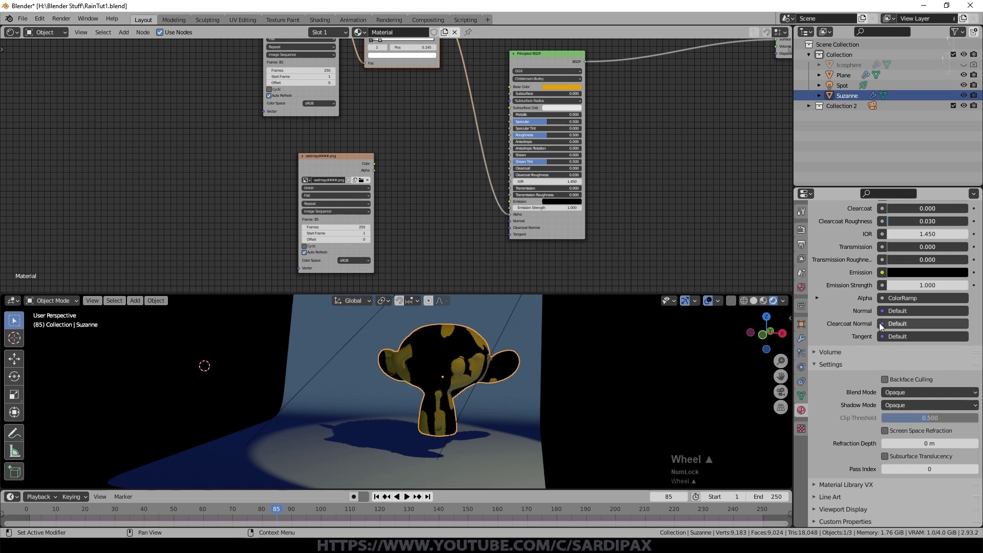
pyautogui.scroll(3)
pyautogui.scroll(-3)
pyautogui.press('n')
pyautogui.click(788, 121)
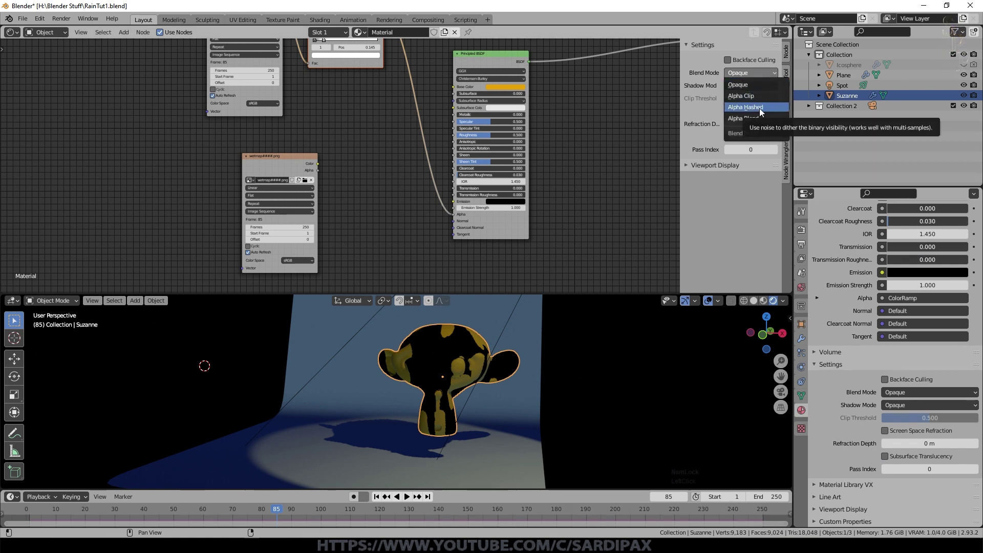
pyautogui.click(768, 75)
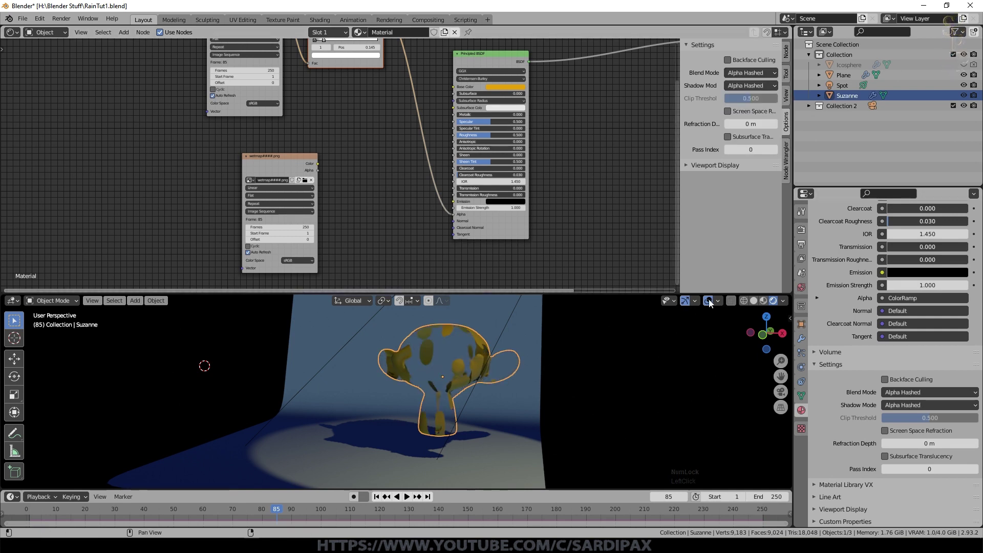
# Step: Hide overlays and play the animation to inspect the transparent gold drips and their shadows
pyautogui.click(710, 300)
pyautogui.middleClick(583, 376)
pyautogui.click(354, 500)
pyautogui.press('space')
pyautogui.middleClick(516, 426)
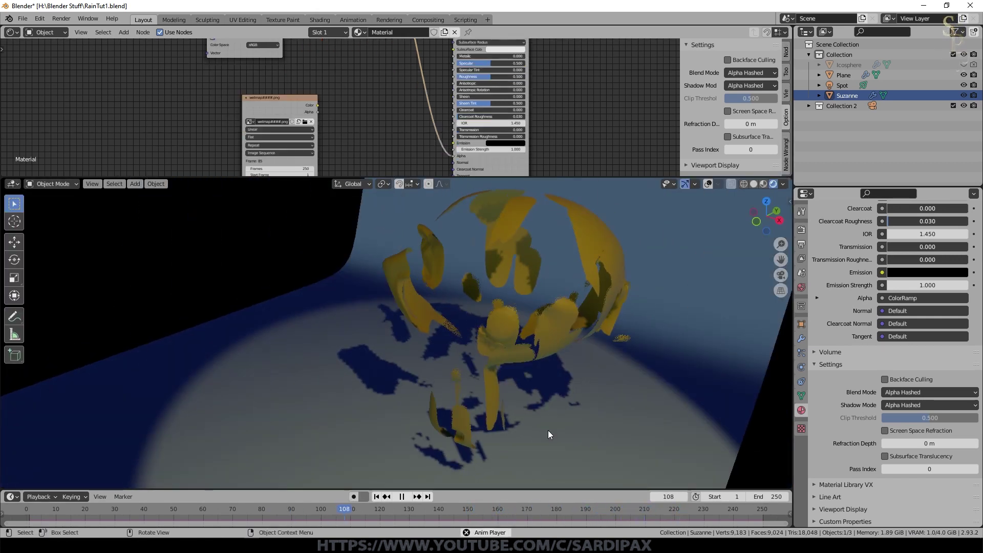
pyautogui.press('space')
pyautogui.click(532, 284)
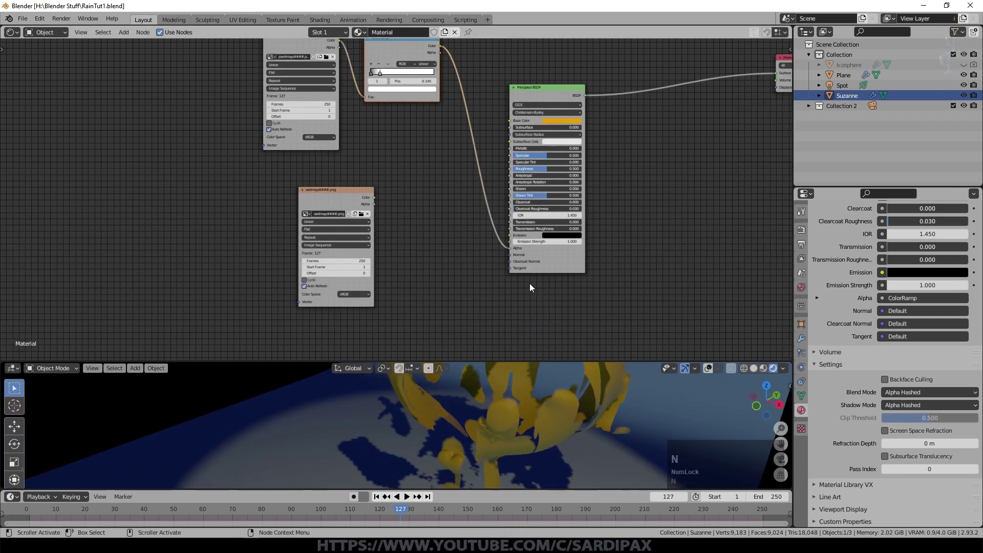
# Step: Duplicate the colour ramp node and feed the wet map Color into the copy's Fac
pyautogui.scroll(-3)
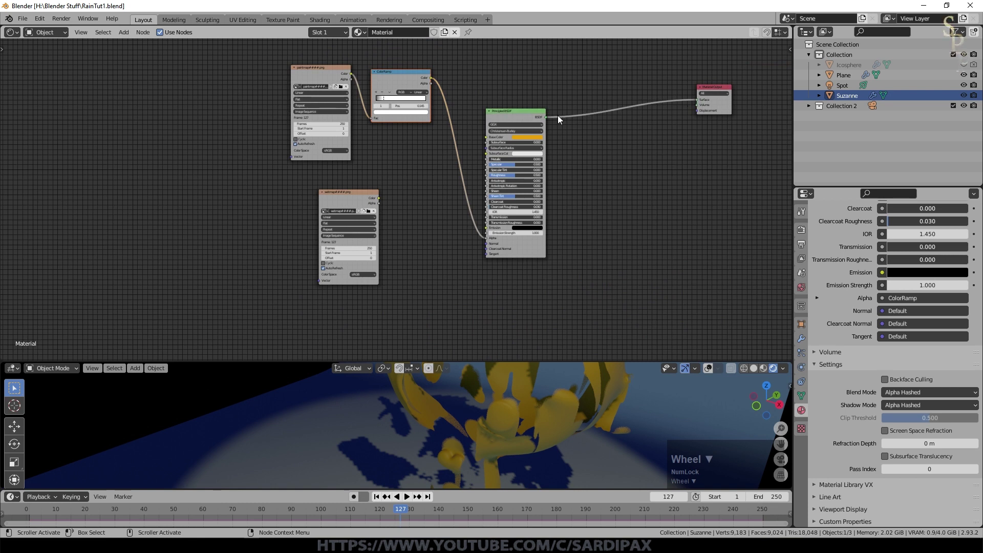
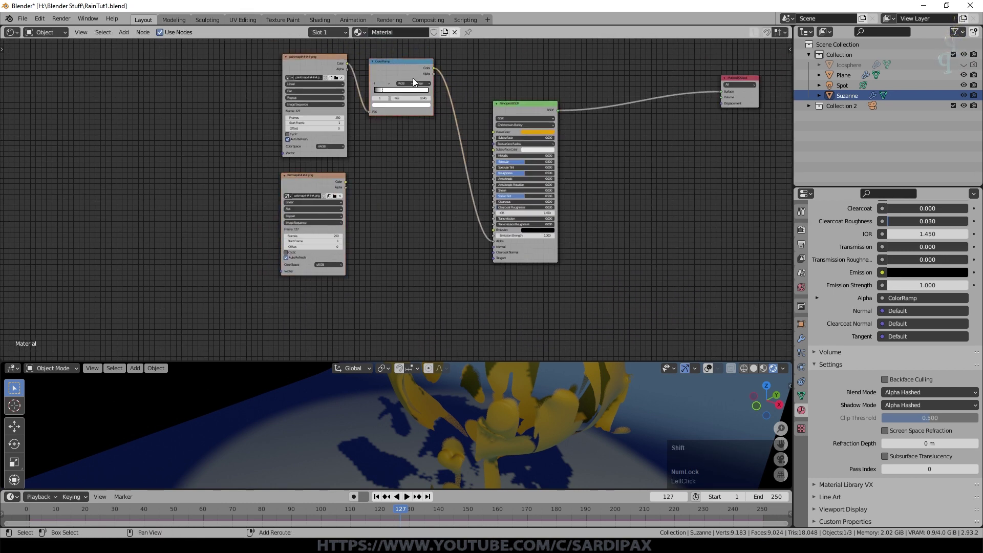
pyautogui.press('shift+d')
pyautogui.scroll(3)
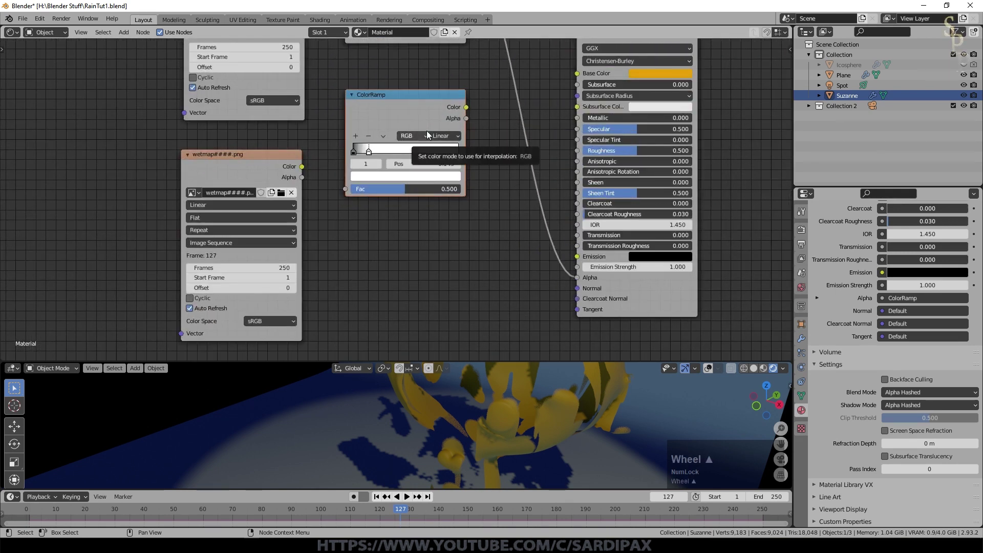
pyautogui.click(306, 169)
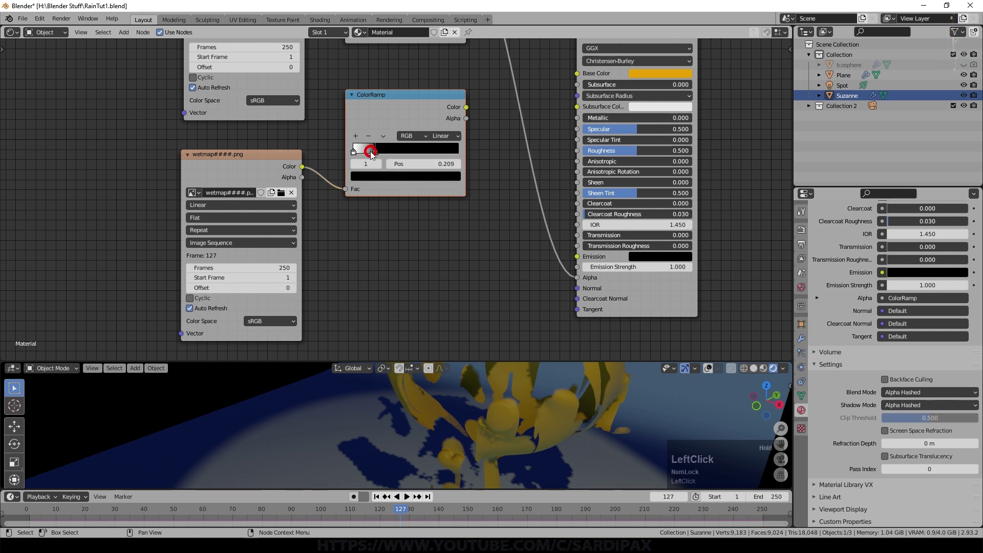
# Step: Set the paint-map ramp to Ease and the wet-map ramp to Cardinal interpolation
pyautogui.scroll(3)
pyautogui.middleClick(496, 96)
pyautogui.click(462, 95)
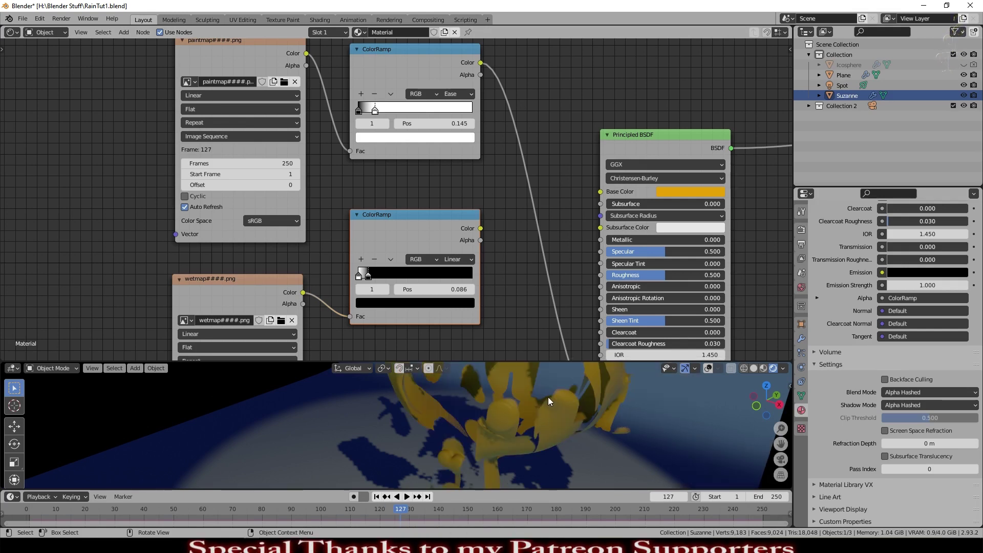
pyautogui.click(456, 265)
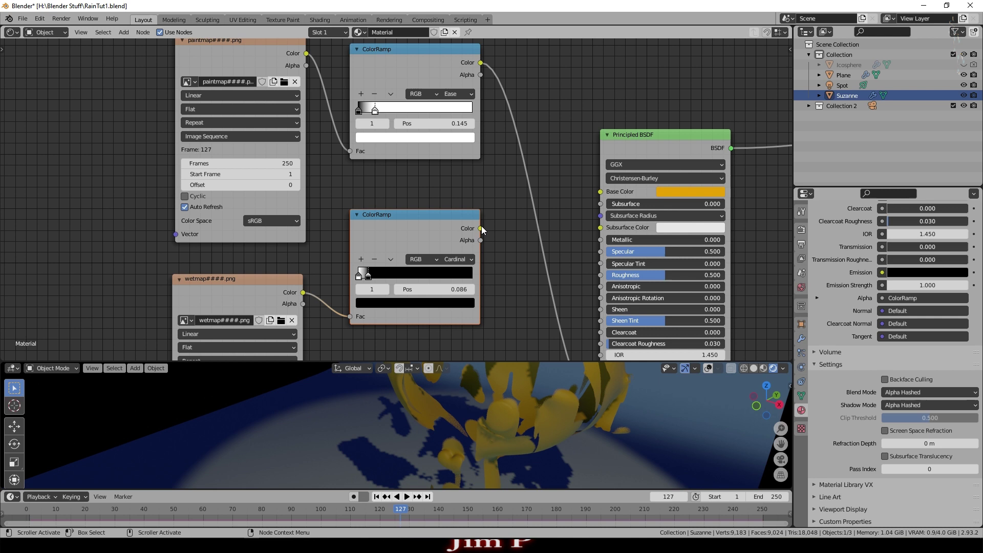
# Step: Drive Metallic from the wet-map ramp and lower Roughness to 0.159 for shinier gold
pyautogui.click(483, 228)
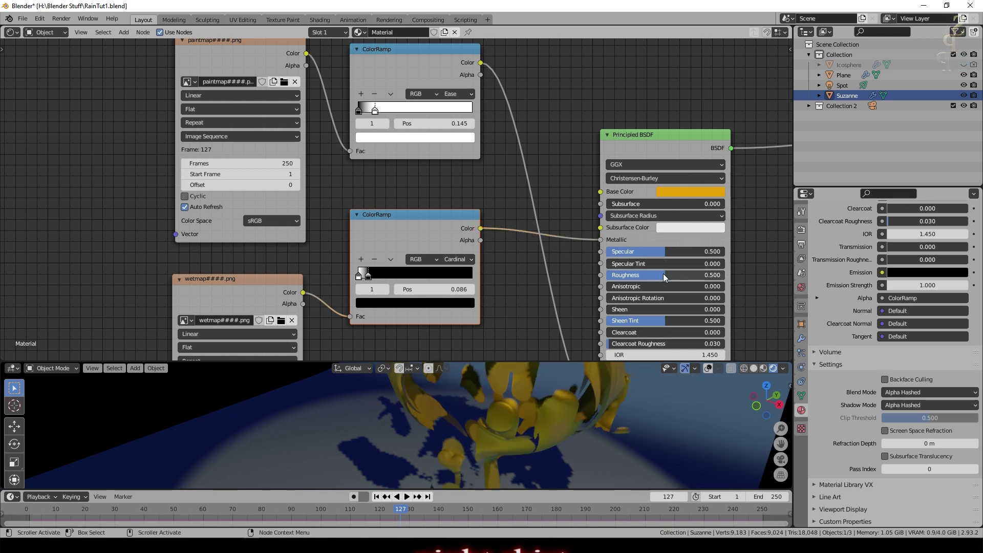
pyautogui.click(664, 274)
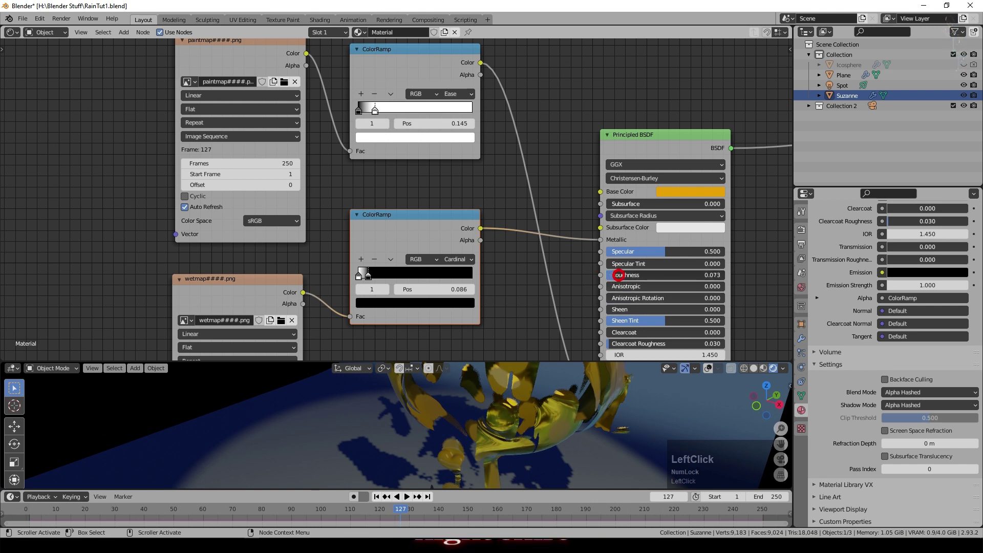
pyautogui.middleClick(595, 412)
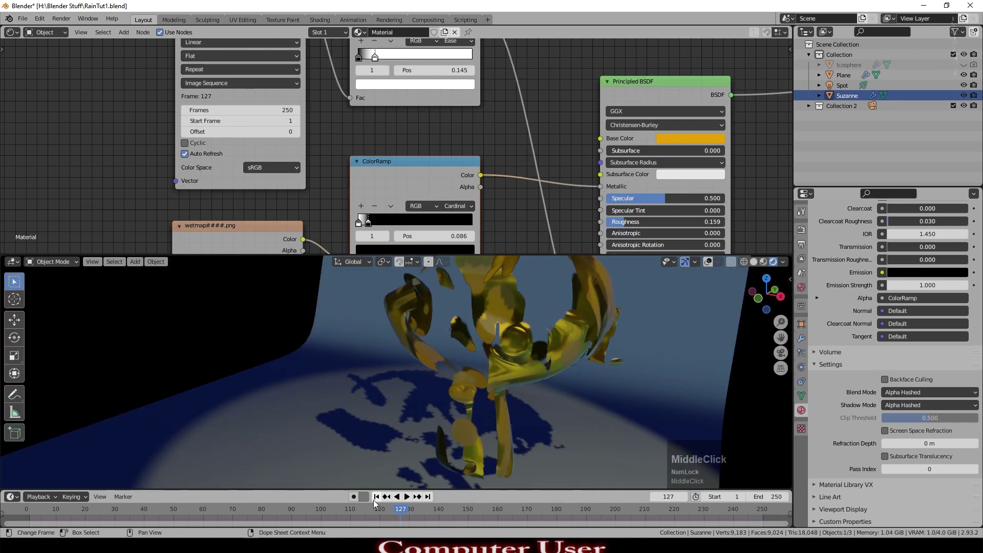
# Step: Play the drip animation from an earlier frame and orbit around the dripping head
pyautogui.click(381, 503)
pyautogui.press('space')
pyautogui.middleClick(573, 437)
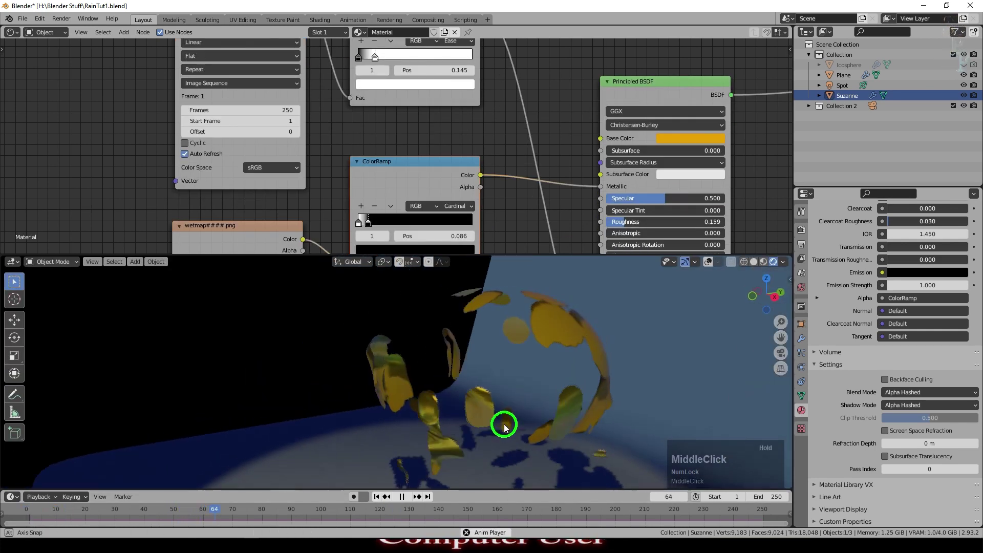
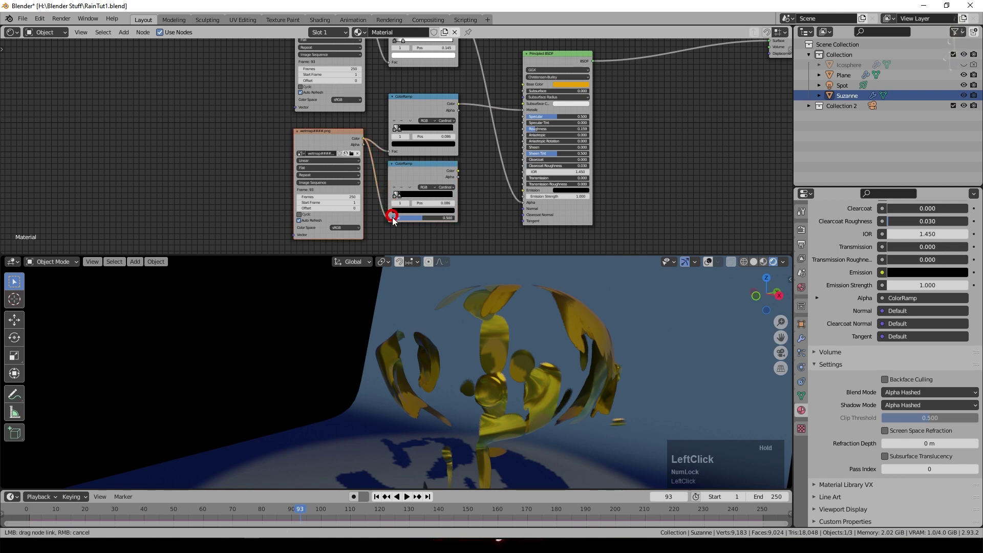
# Step: Add a Bump node fed by the B-Spline wet-map ramp, strength 0.625, into the shader's Normal
pyautogui.press('shift+a')
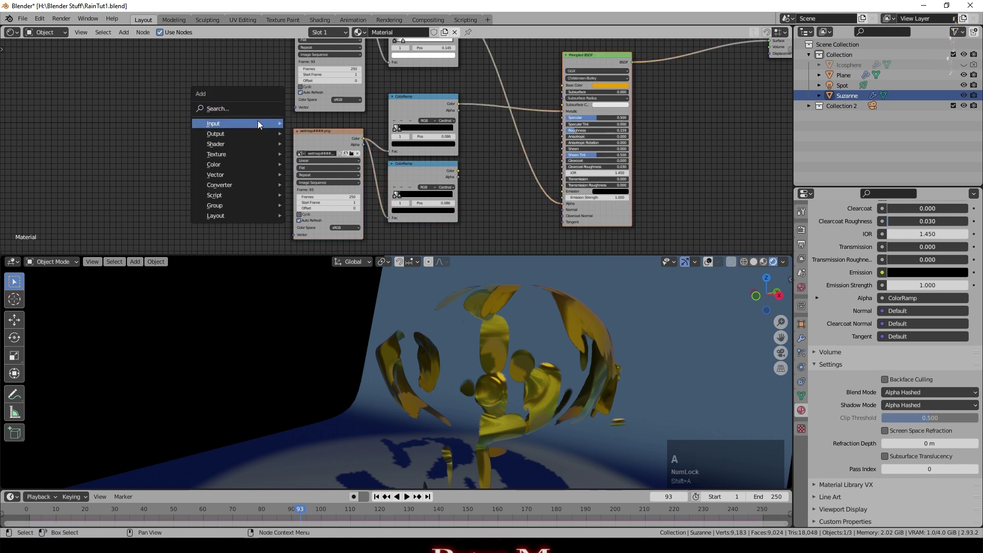
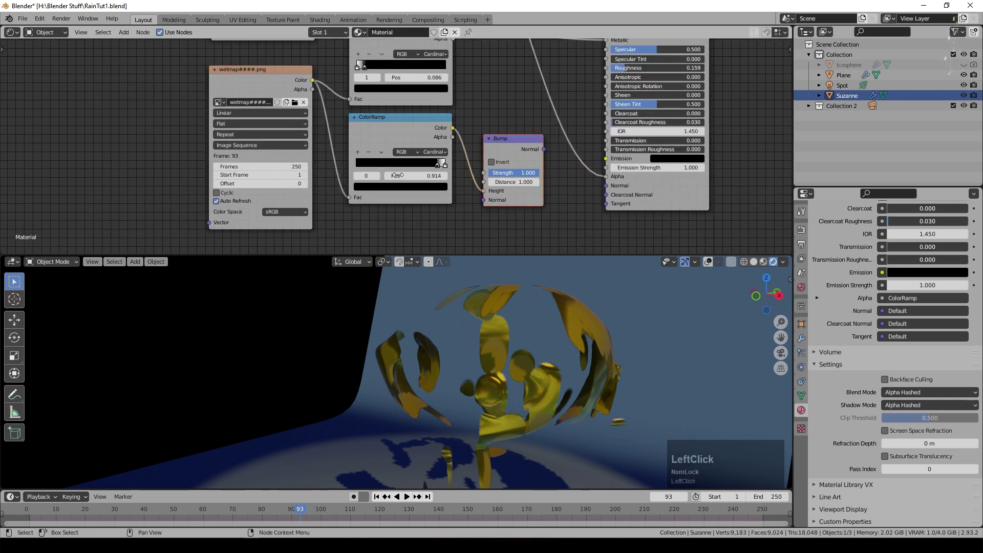
pyautogui.click(440, 169)
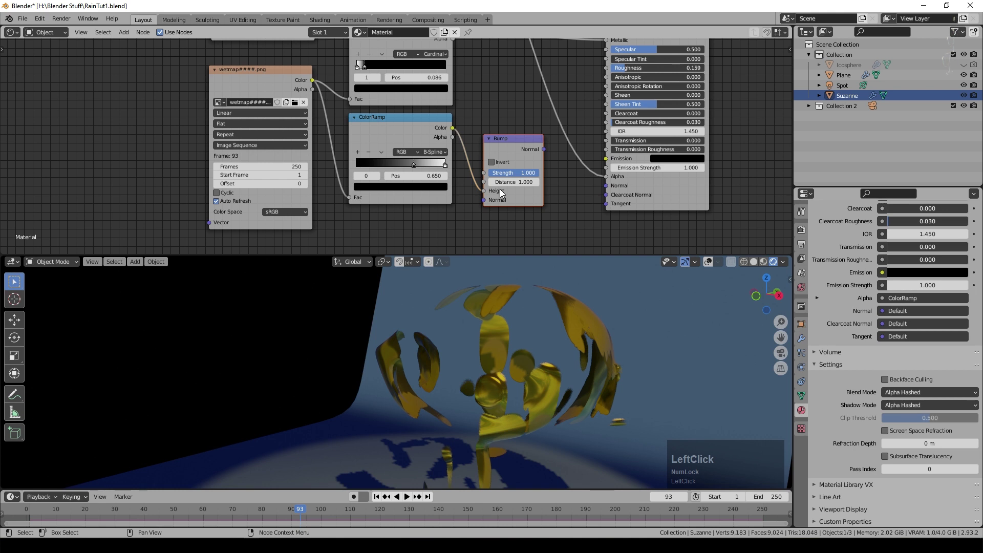
pyautogui.scroll(3)
pyautogui.click(572, 183)
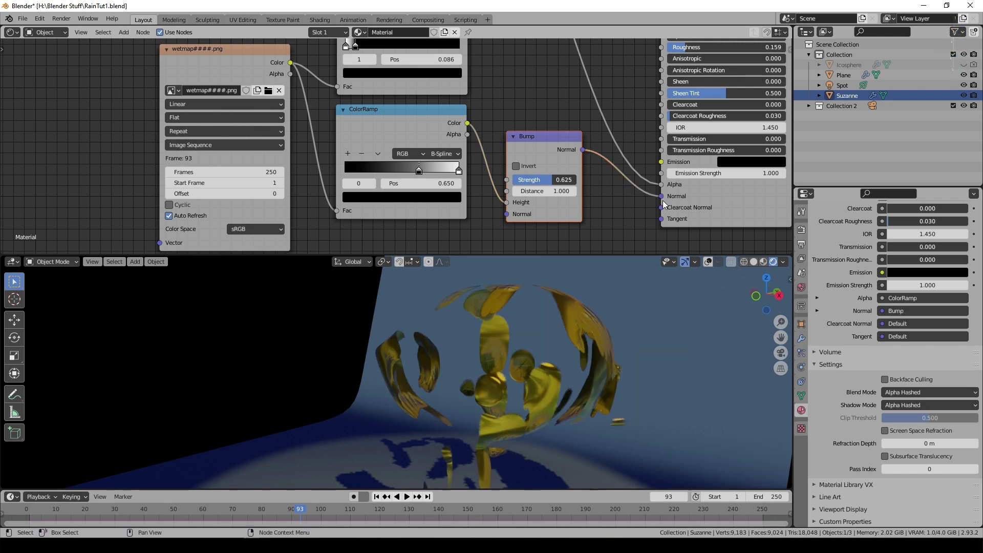
# Step: Orbit around Suzanne to inspect the relief on the gold drips
pyautogui.middleClick(621, 379)
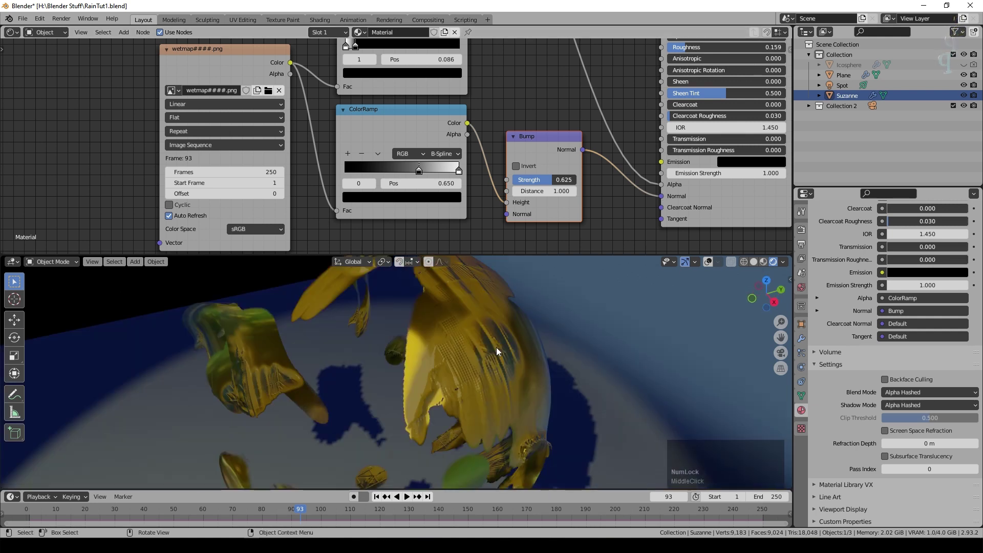
pyautogui.middleClick(467, 386)
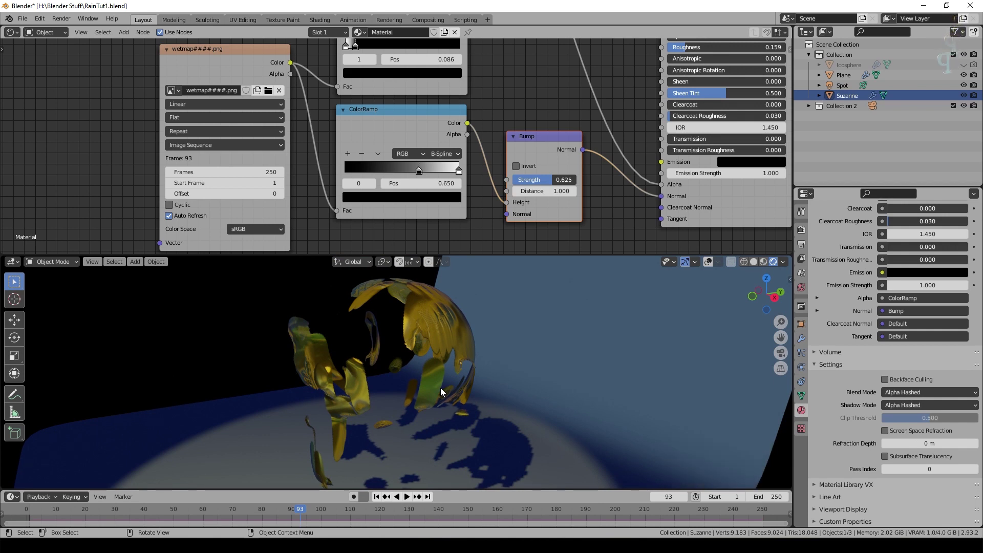
pyautogui.scroll(3)
pyautogui.middleClick(542, 299)
pyautogui.scroll(-3)
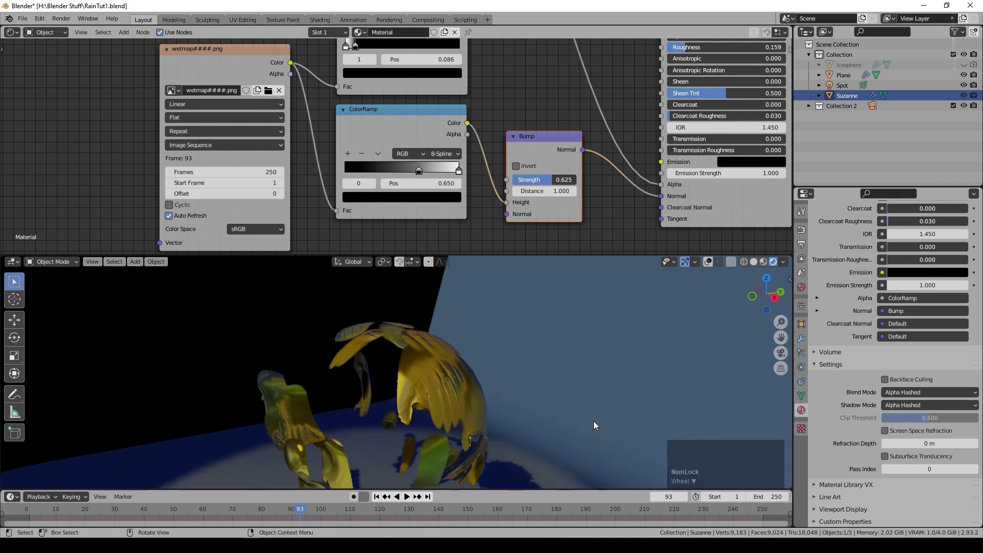
pyautogui.middleClick(563, 396)
pyautogui.scroll(3)
# Step: Add a Noise Texture at scale 100 and a Math node for the displacement chain
pyautogui.click(122, 36)
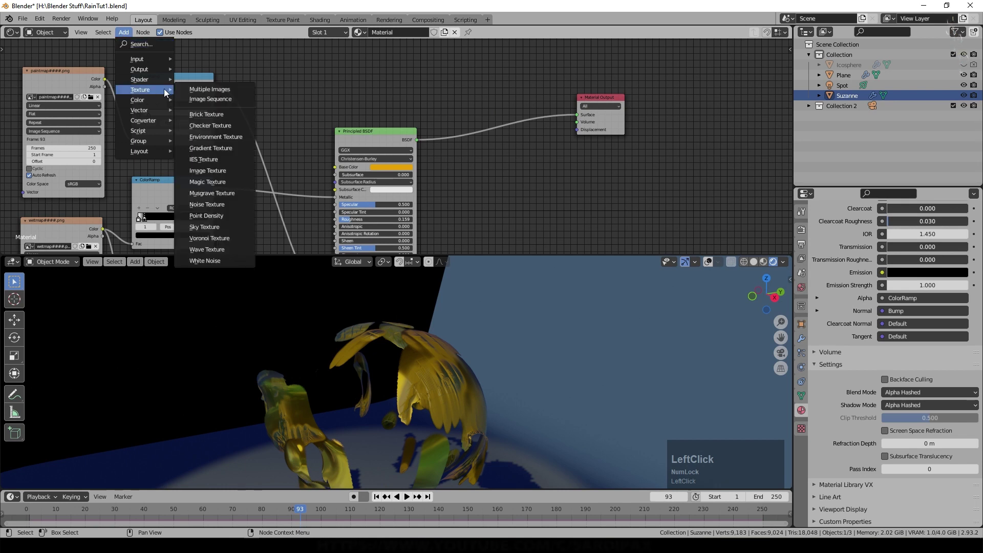
pyautogui.click(227, 212)
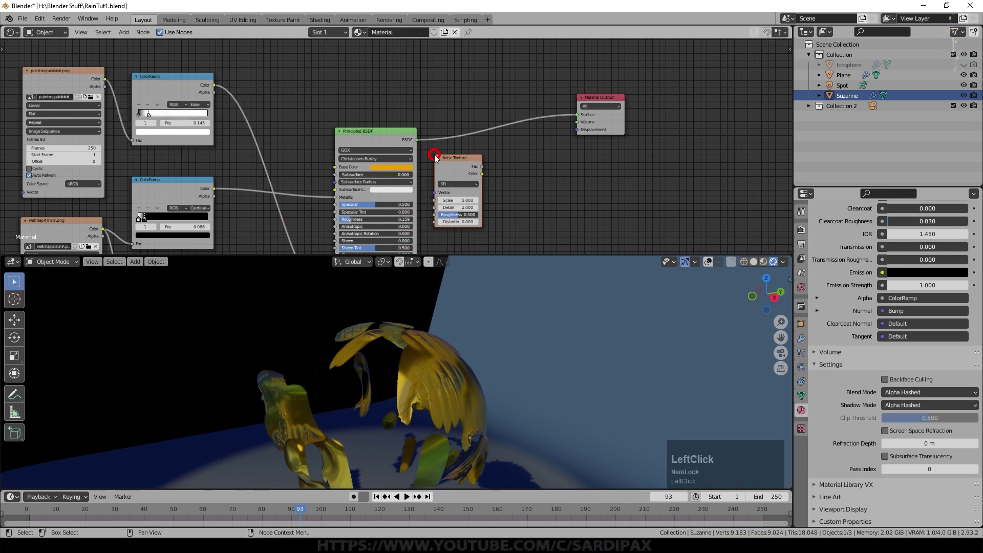
pyautogui.press('KP_1')
pyautogui.press('KP_0')
pyautogui.press('KP_Enter')
pyautogui.click(133, 40)
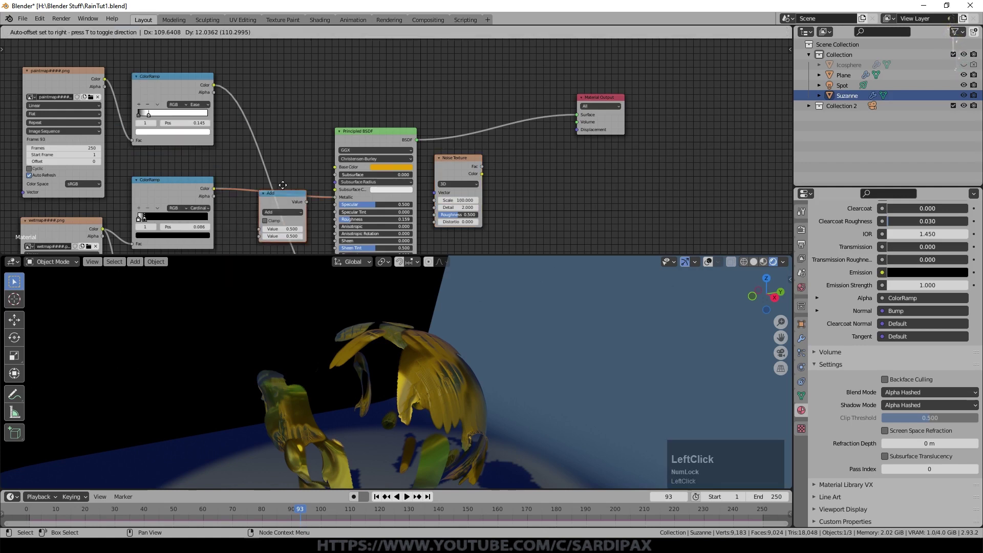
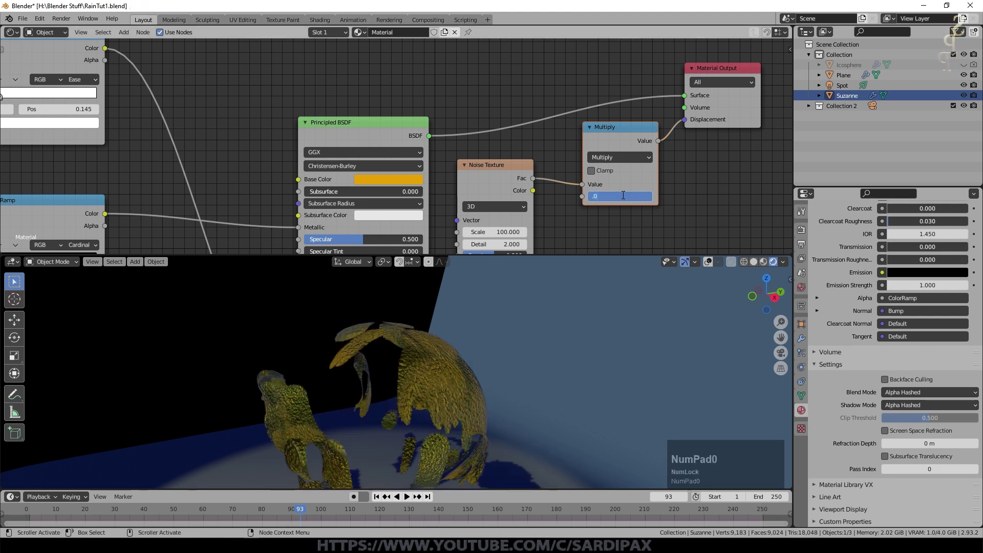
# Step: Set the Multiply factor to 0.025 so the noise drives Displacement subtly, and check the result
pyautogui.press('KP_5')
pyautogui.press('KP_Enter')
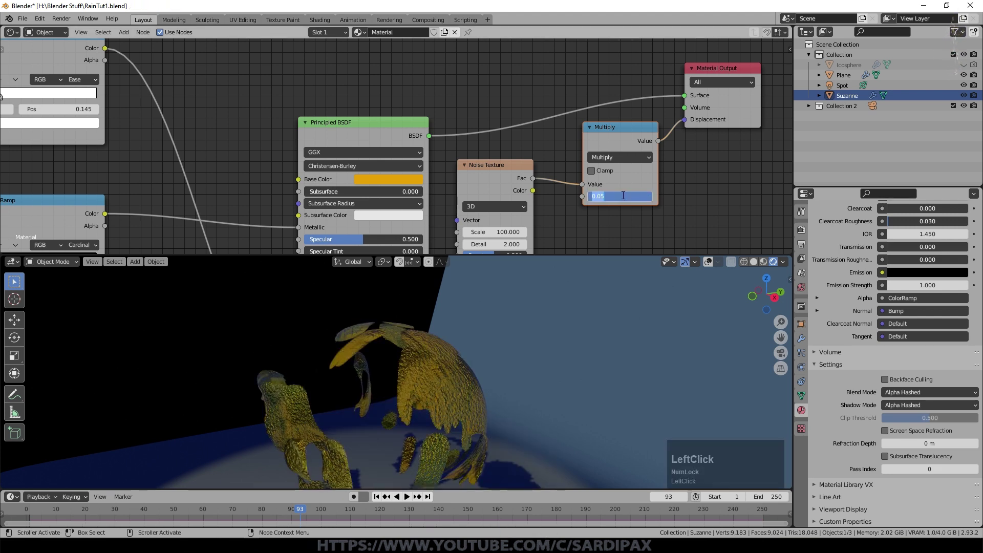
pyautogui.press('KP_Decimal')
pyautogui.press('KP_0')
pyautogui.press('KP_2')
pyautogui.press('KP_5')
pyautogui.press('KP_Enter')
pyautogui.middleClick(479, 359)
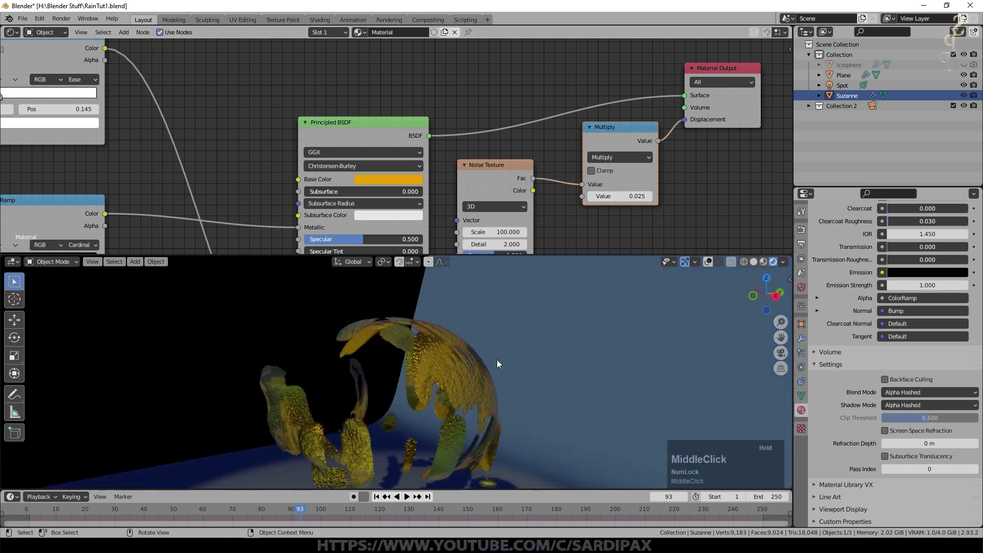
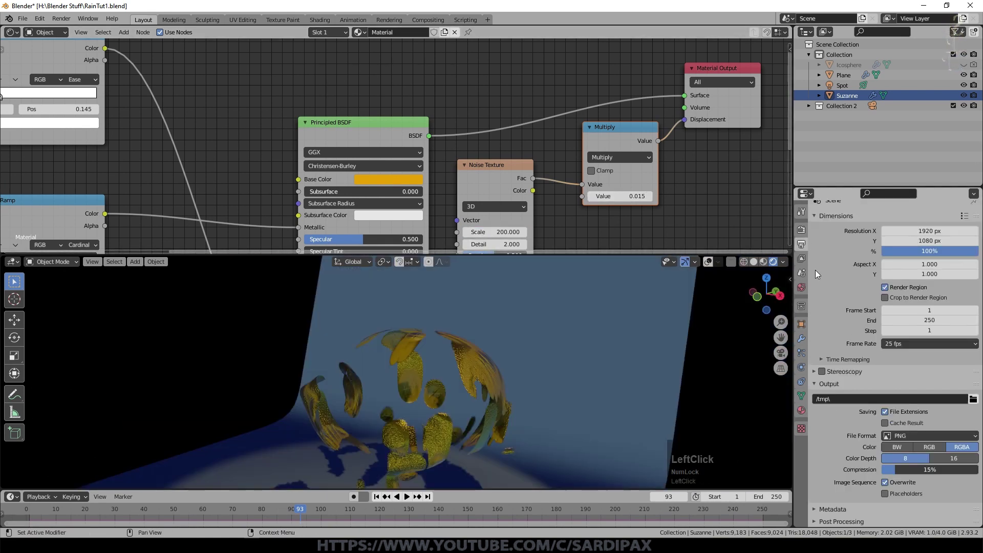
# Step: Enable full-resolution Screen Space Reflections in Eevee and expand the shadow settings
pyautogui.click(847, 313)
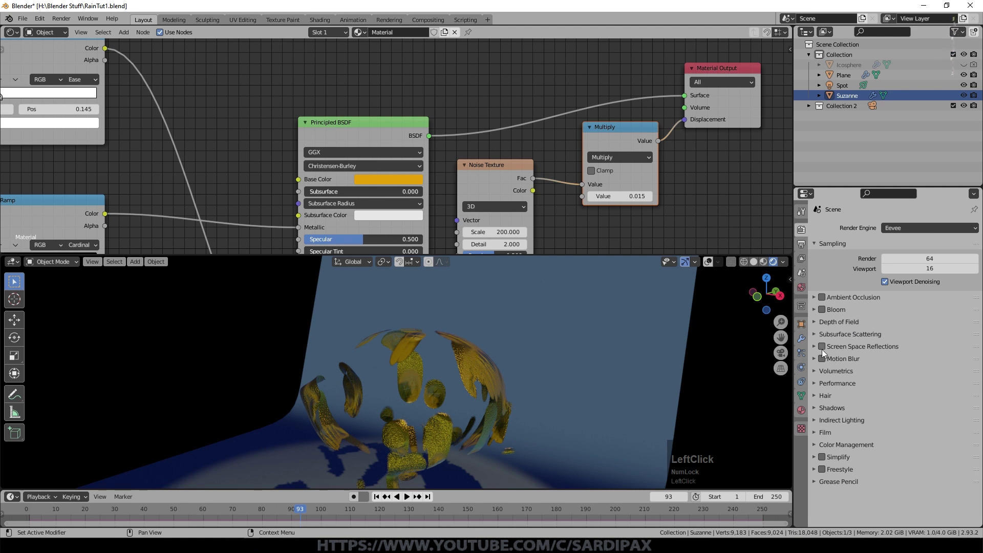
pyautogui.click(817, 349)
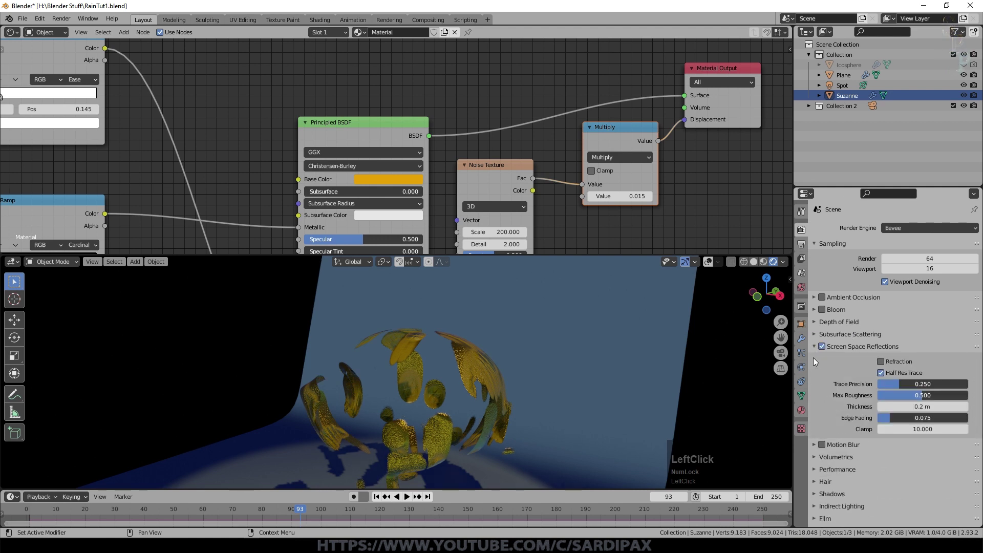
pyautogui.click(885, 375)
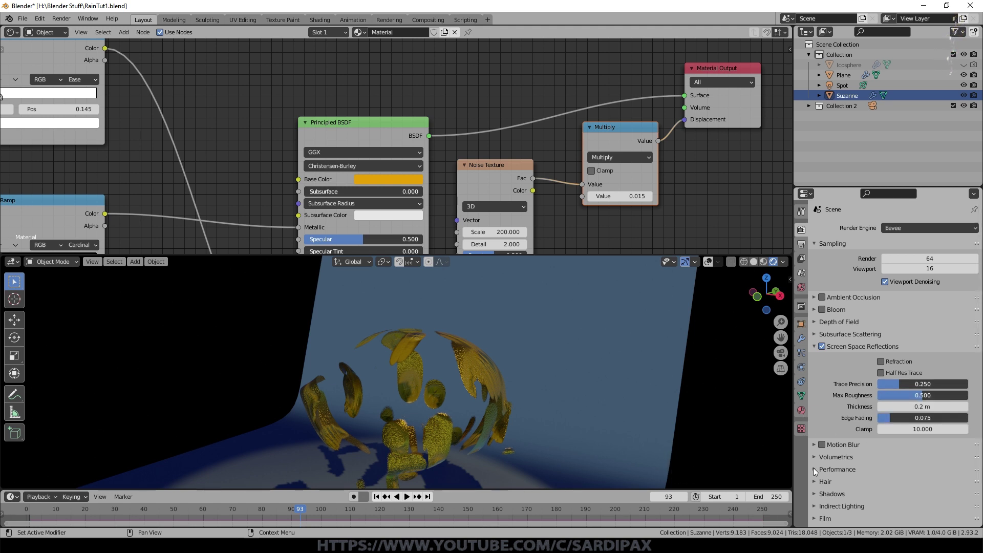
pyautogui.scroll(-3)
pyautogui.click(925, 412)
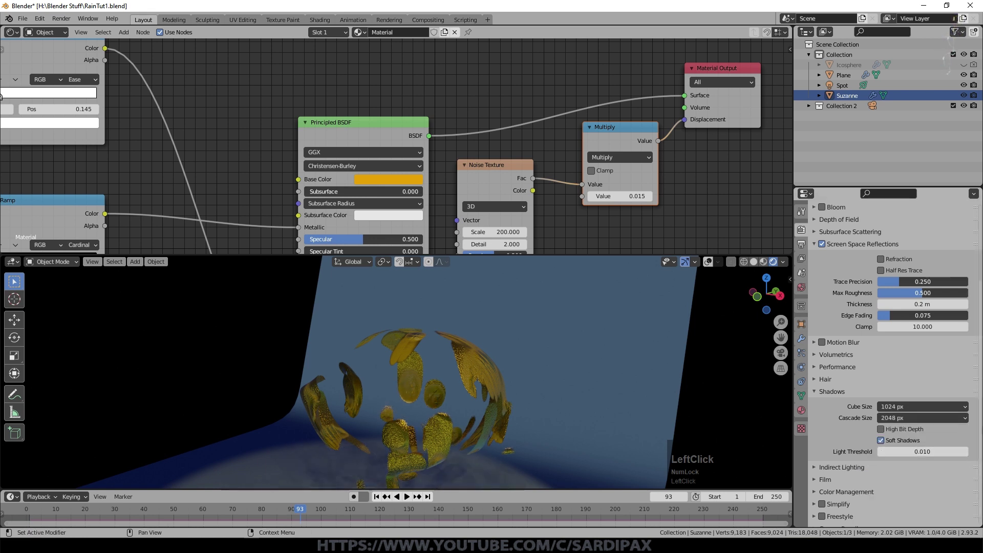
pyautogui.middleClick(497, 270)
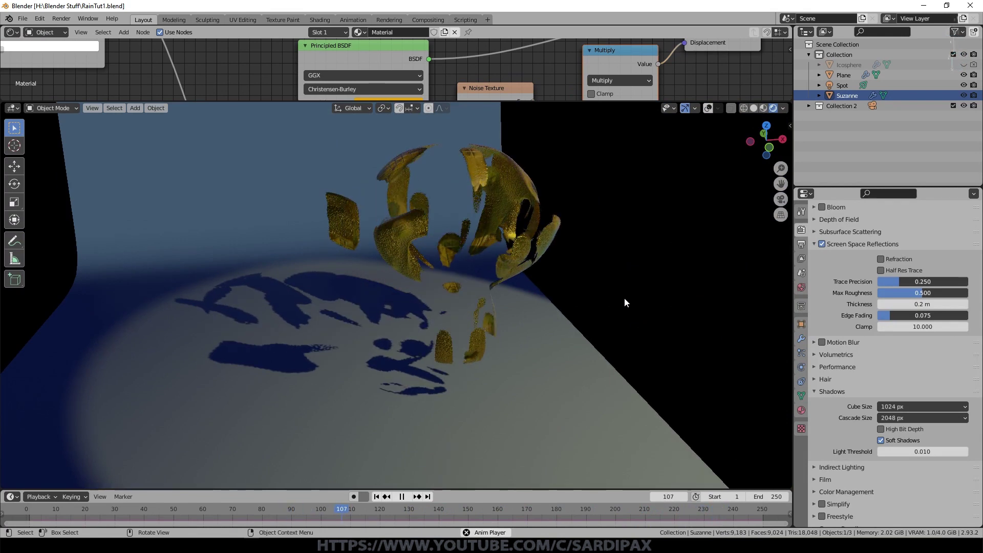
# Step: Stop playback, switch to solid shading and add a Subdivision modifier to Suzanne with Ctrl+2
pyautogui.press('space')
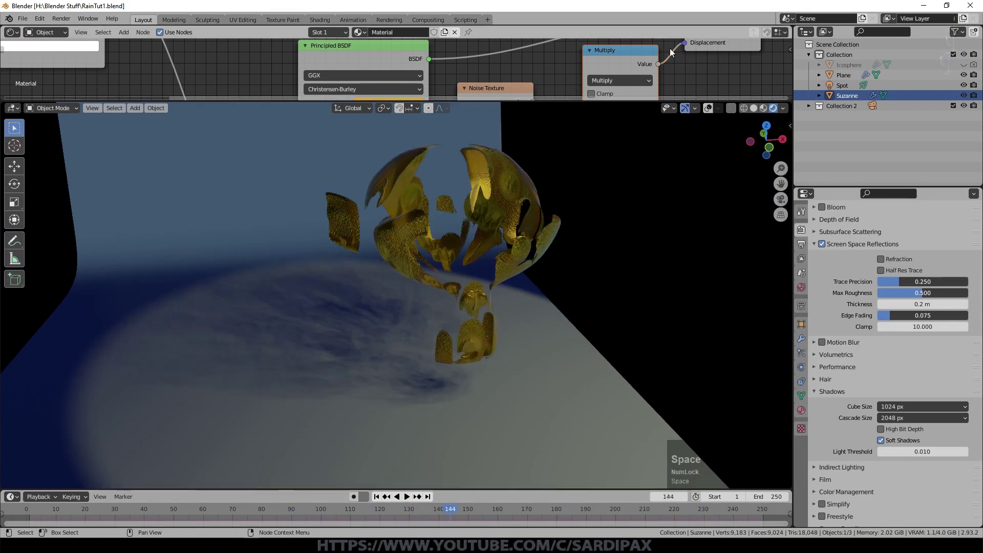
pyautogui.click(848, 257)
pyautogui.rightClick(537, 211)
pyautogui.click(511, 218)
pyautogui.middleClick(504, 233)
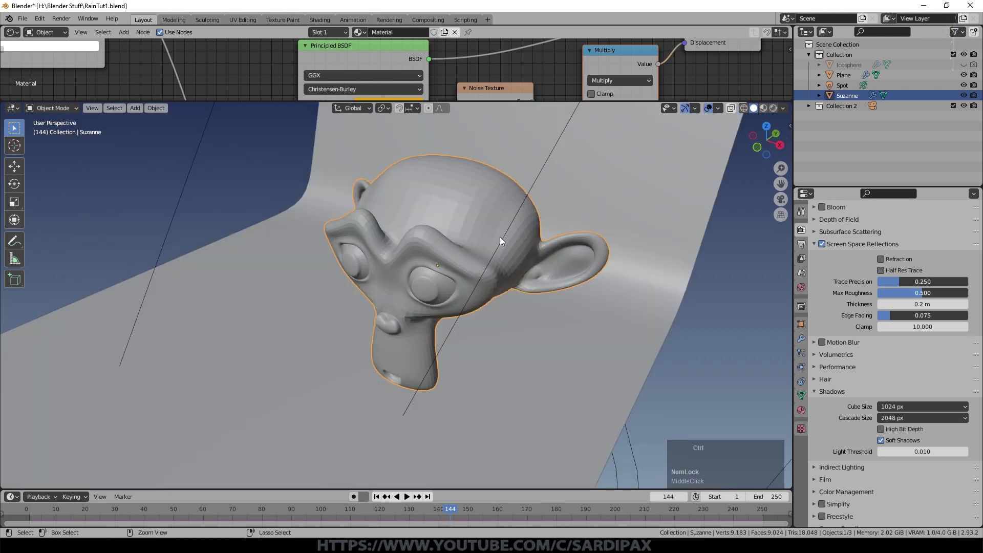
pyautogui.press('ctrl+2')
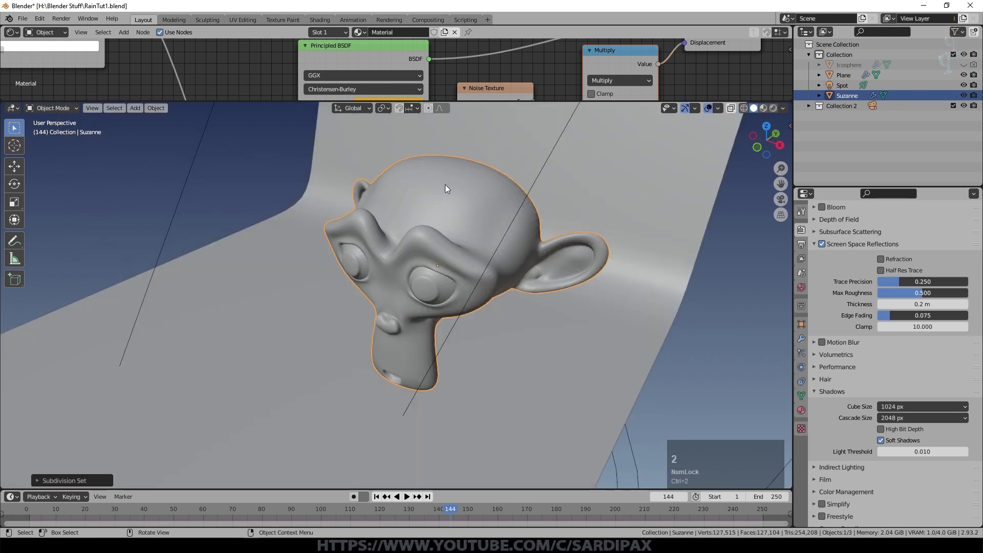
# Step: Raise subdivision to level 3, move it above Dynamic Paint, and save the blend file
pyautogui.scroll(3)
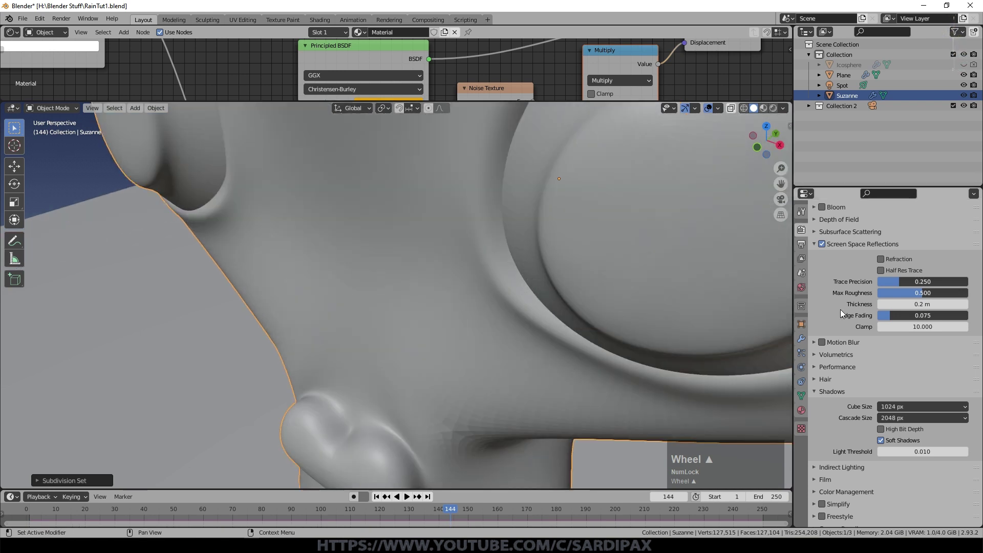
pyautogui.click(803, 337)
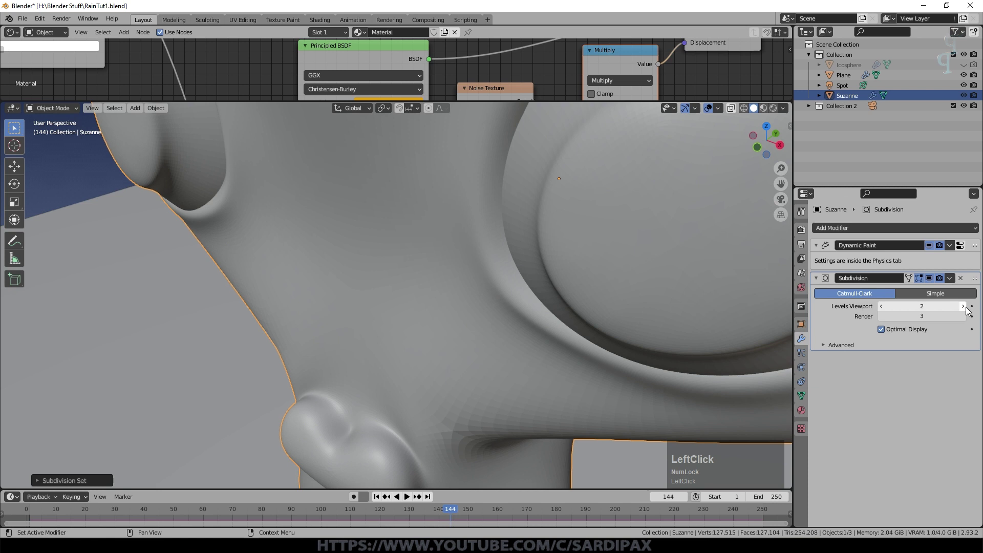
pyautogui.scroll(-3)
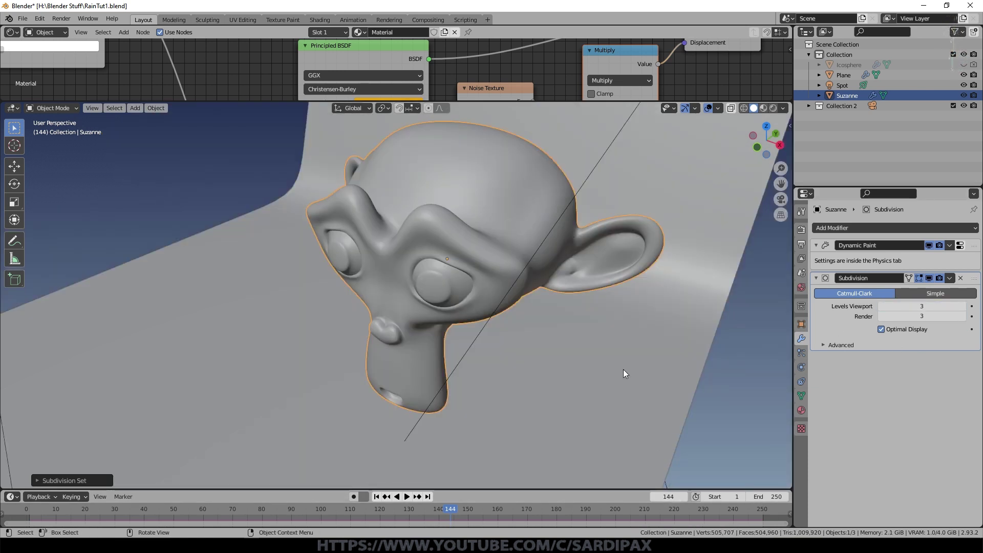
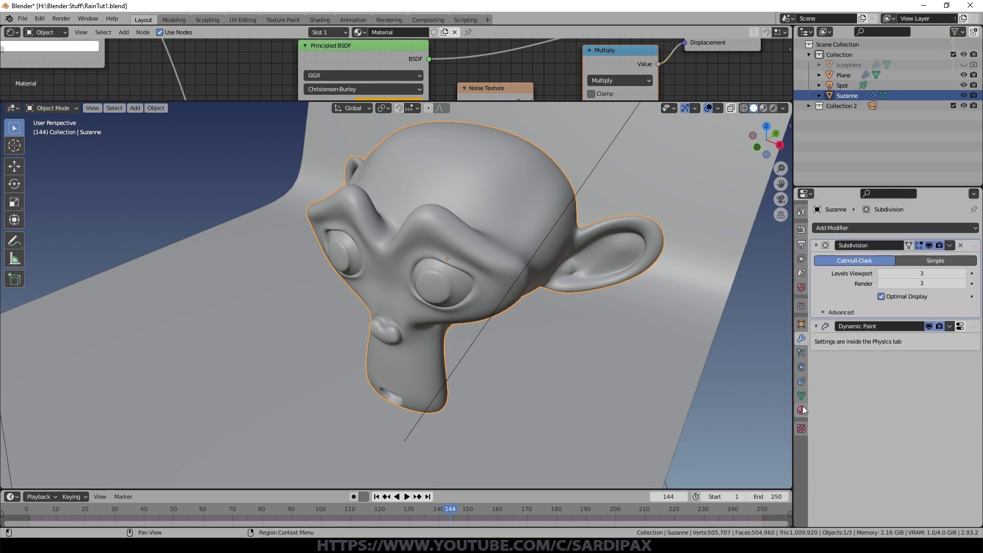
pyautogui.click(806, 410)
pyautogui.scroll(-3)
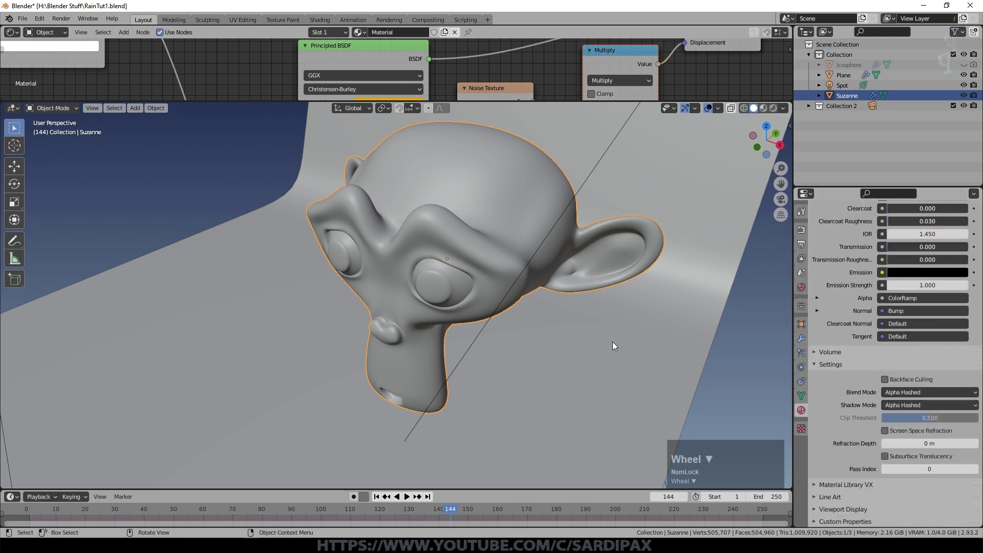
pyautogui.press('ctrl+s')
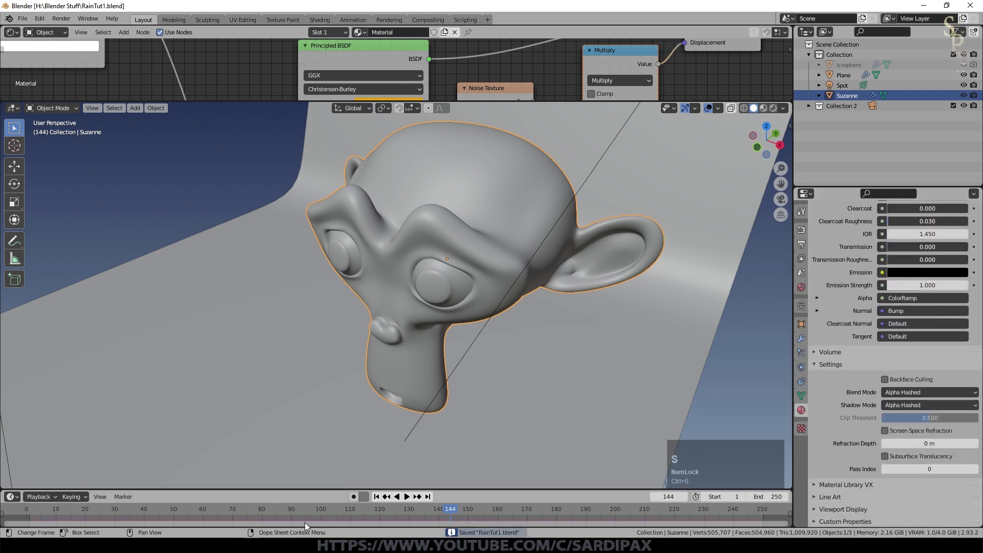